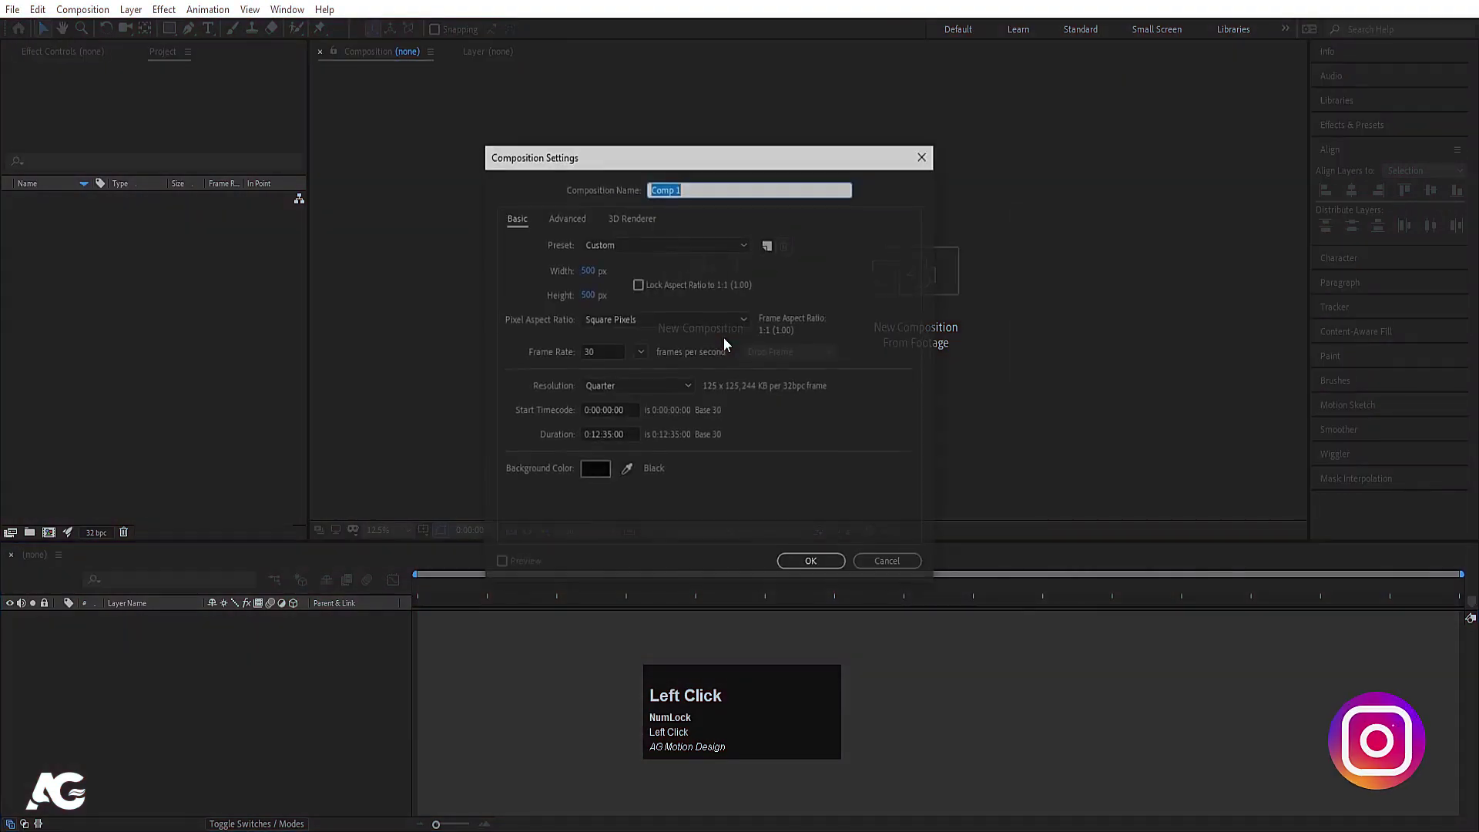
Name the new 500x500 composition in the composition settings.
{"action": "left_click", "coordinate": [656, 172]}
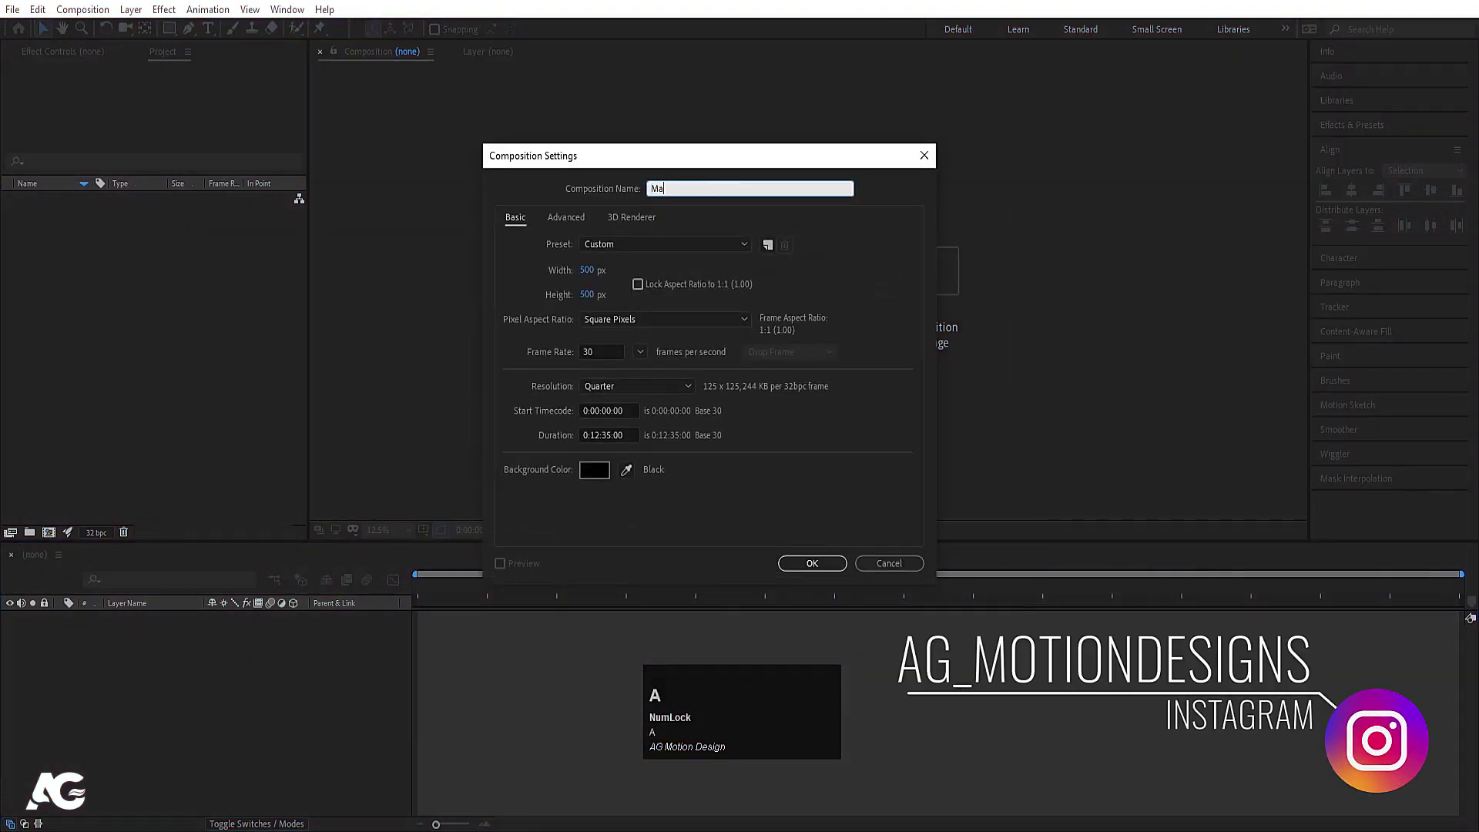
{"action": "type", "text": "NIMAti"}
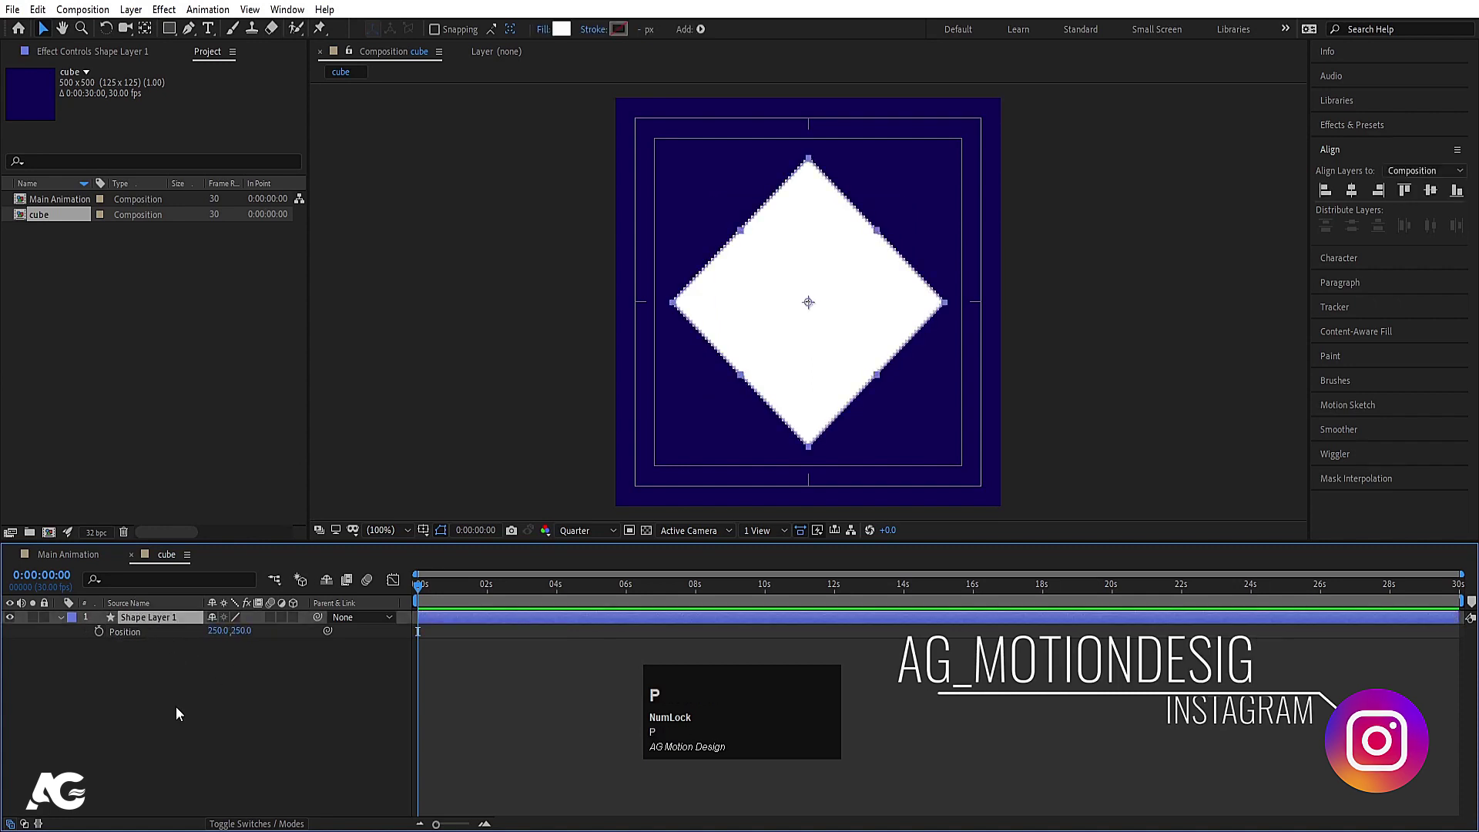
{"action": "left_click_drag", "start_coordinate": [181, 712], "coordinate": [858, 719]}
{"action": "left_click_drag", "start_coordinate": [858, 719], "coordinate": [437, 607]}
{"action": "key", "text": "space"}
{"action": "left_click", "coordinate": [294, 693]}
{"action": "key", "text": "u"}
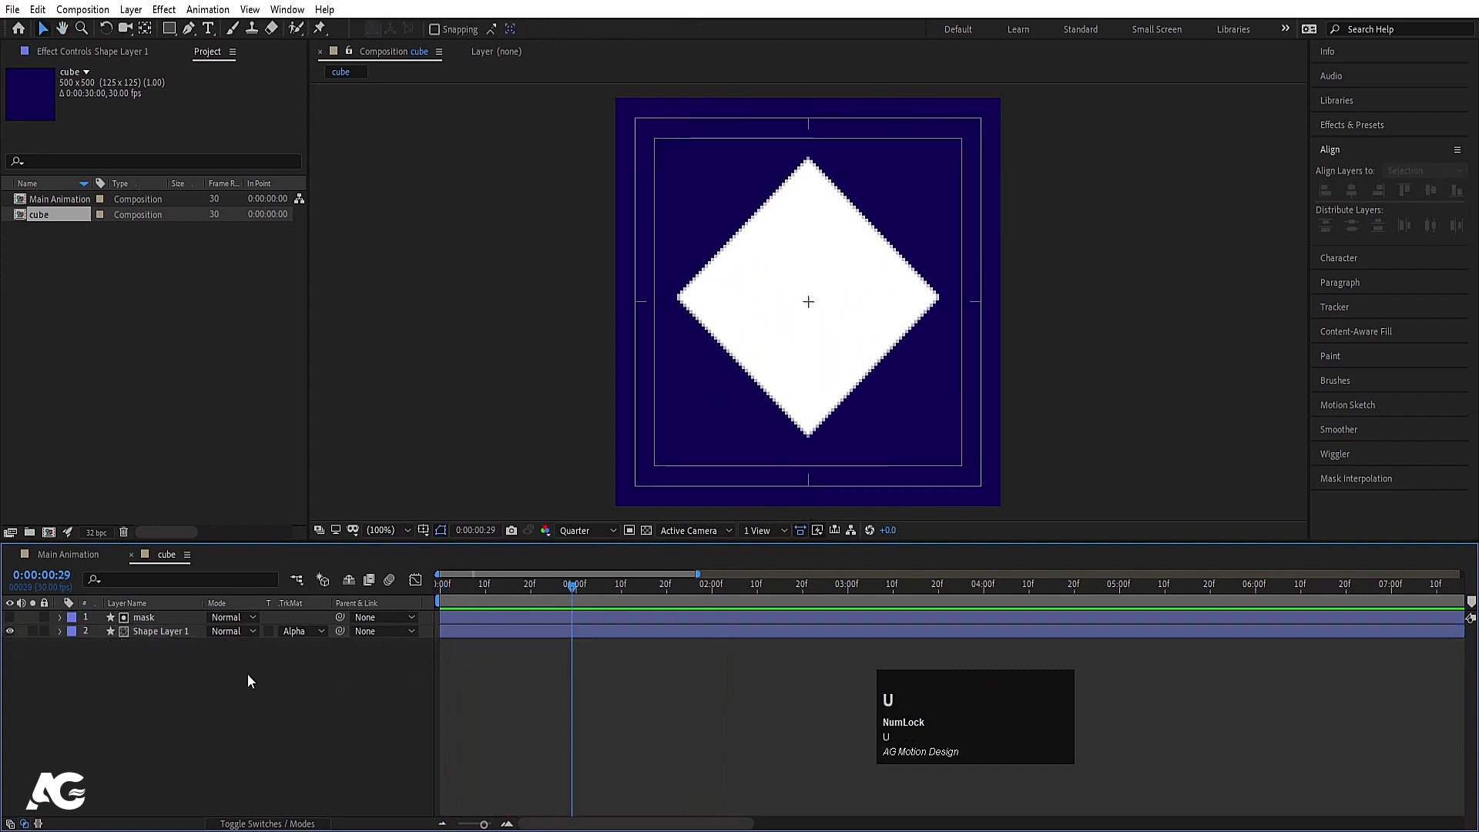
Duplicate the mask and diamond pair as mask 2 and Shape Layer 2 and scale both to 60%.
{"action": "left_click", "coordinate": [169, 633]}
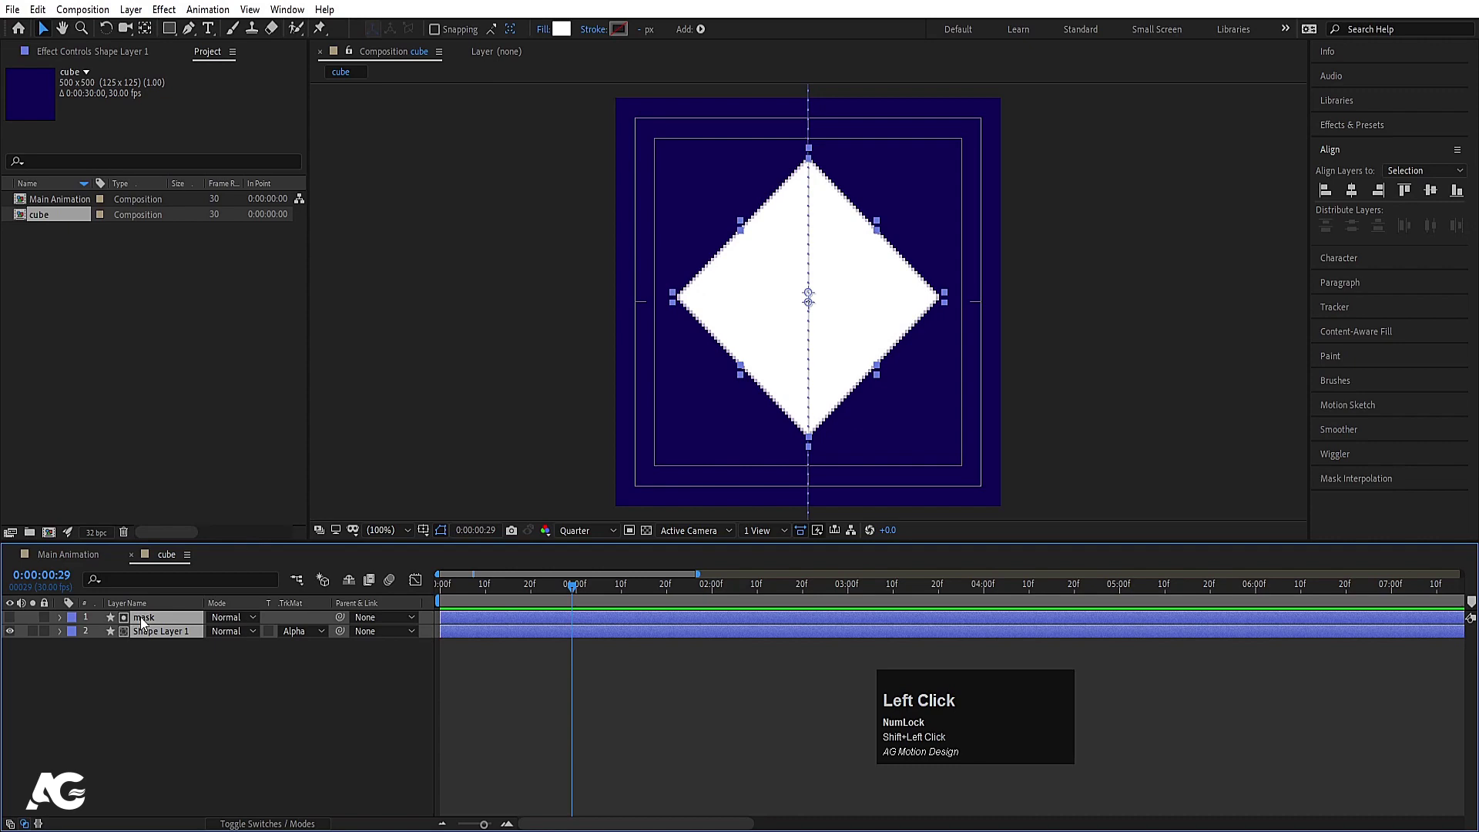
{"action": "key", "text": "ctrl+d"}
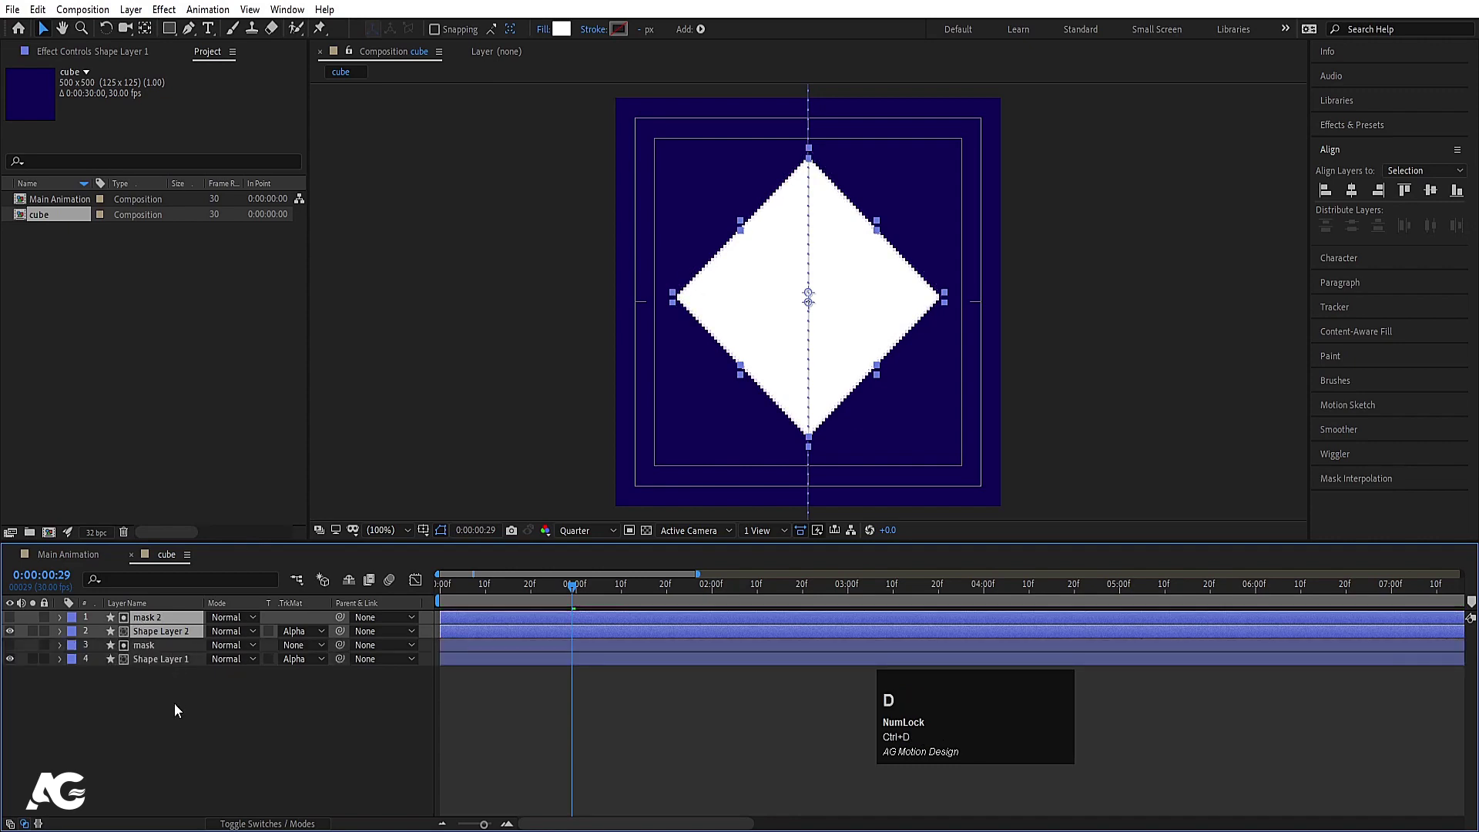
{"action": "key", "text": "s"}
{"action": "left_click", "coordinate": [229, 633]}
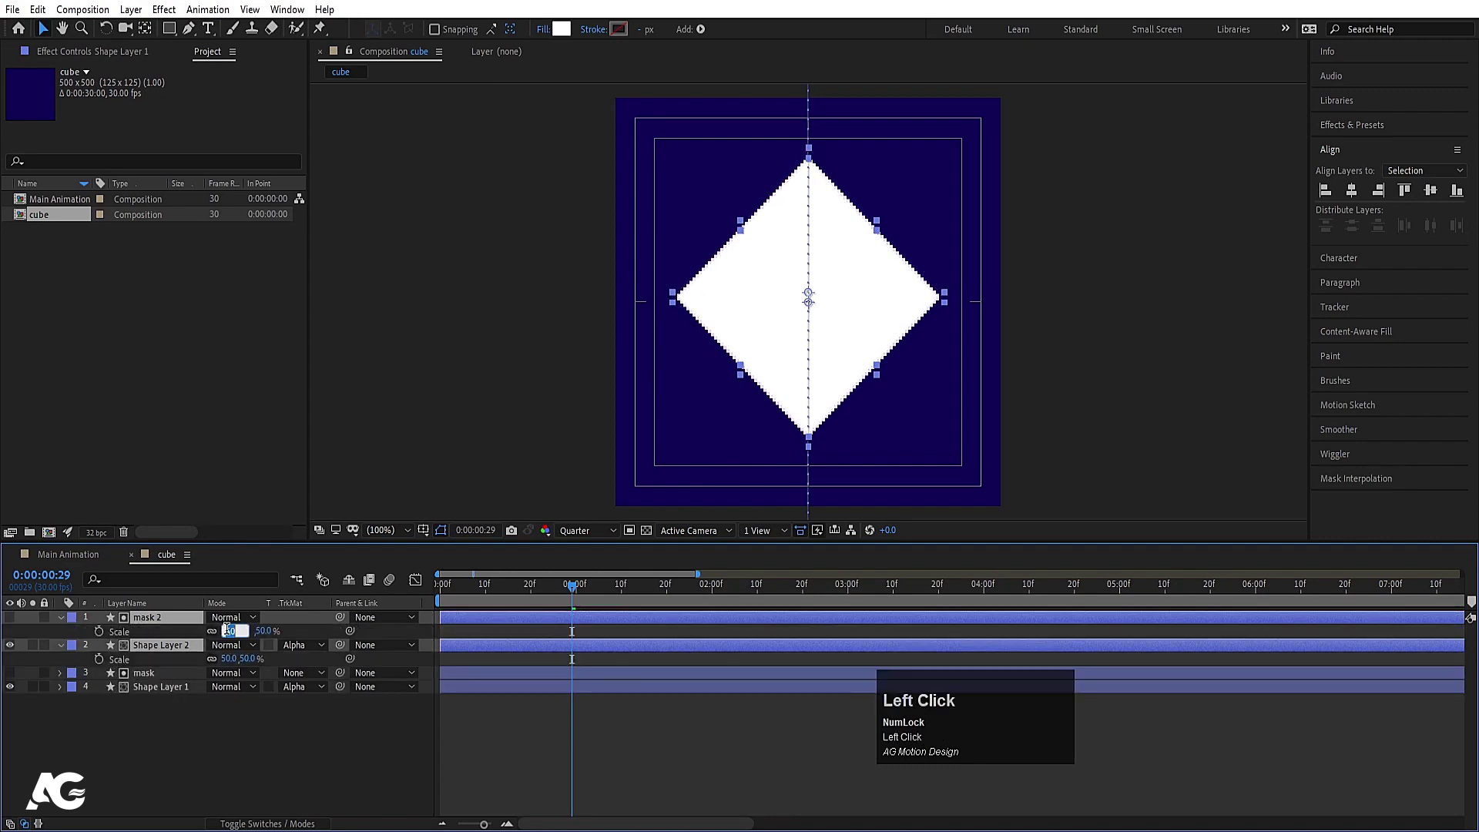
{"action": "key", "text": "Return"}
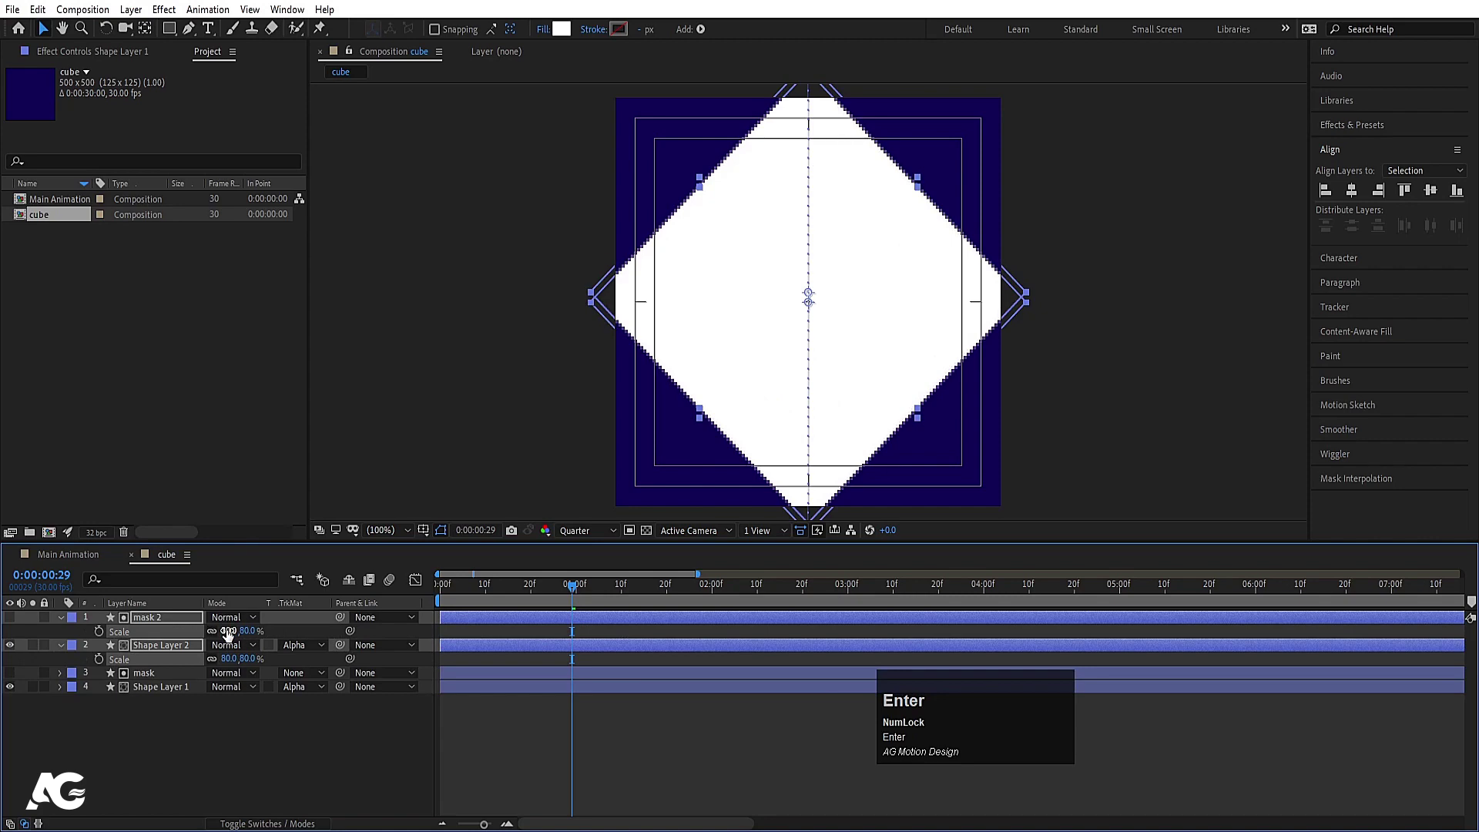
{"action": "left_click", "coordinate": [230, 632]}
{"action": "key", "text": "Return"}
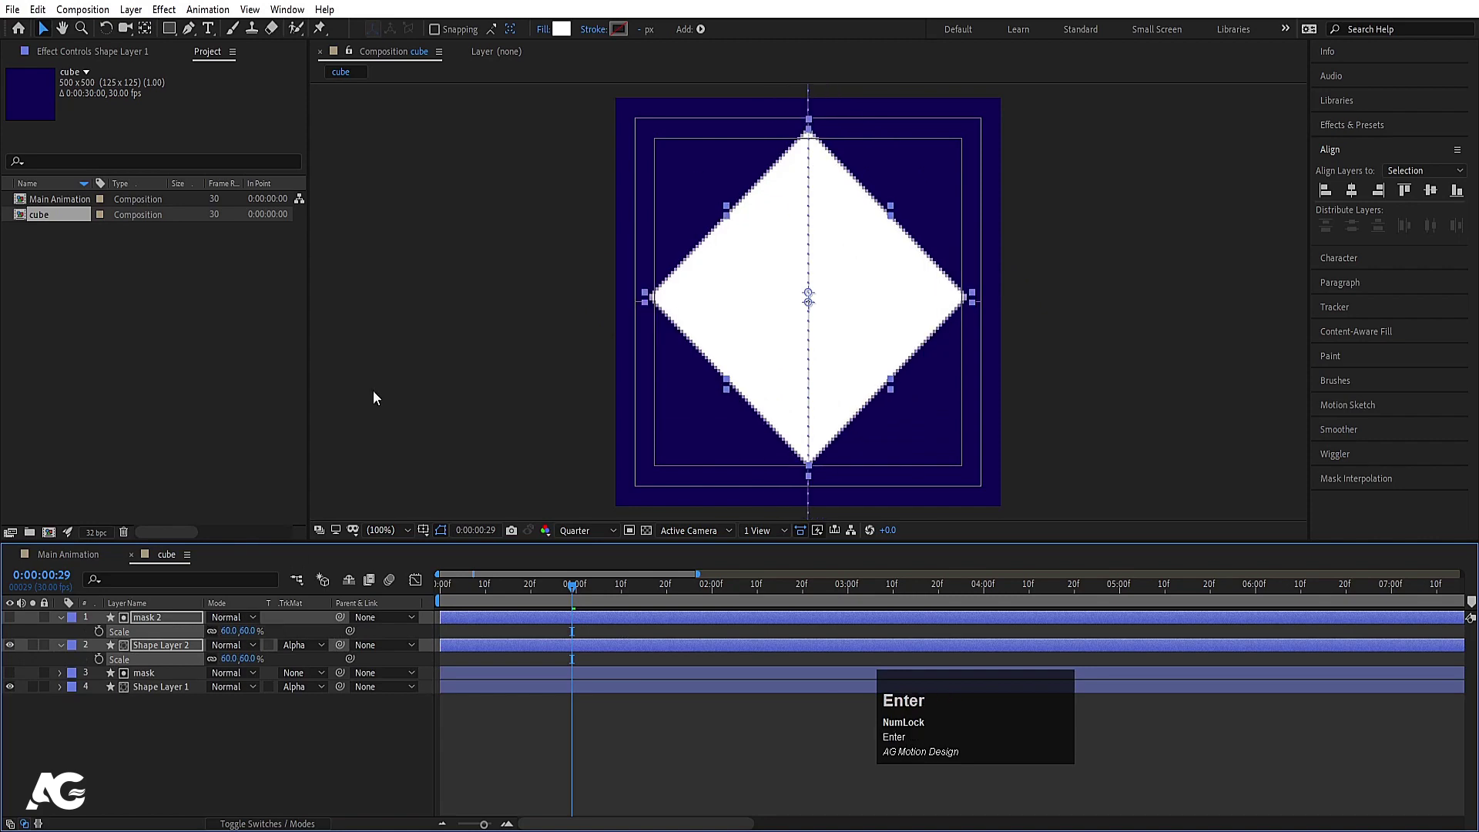
{"action": "left_click", "coordinate": [546, 33]}
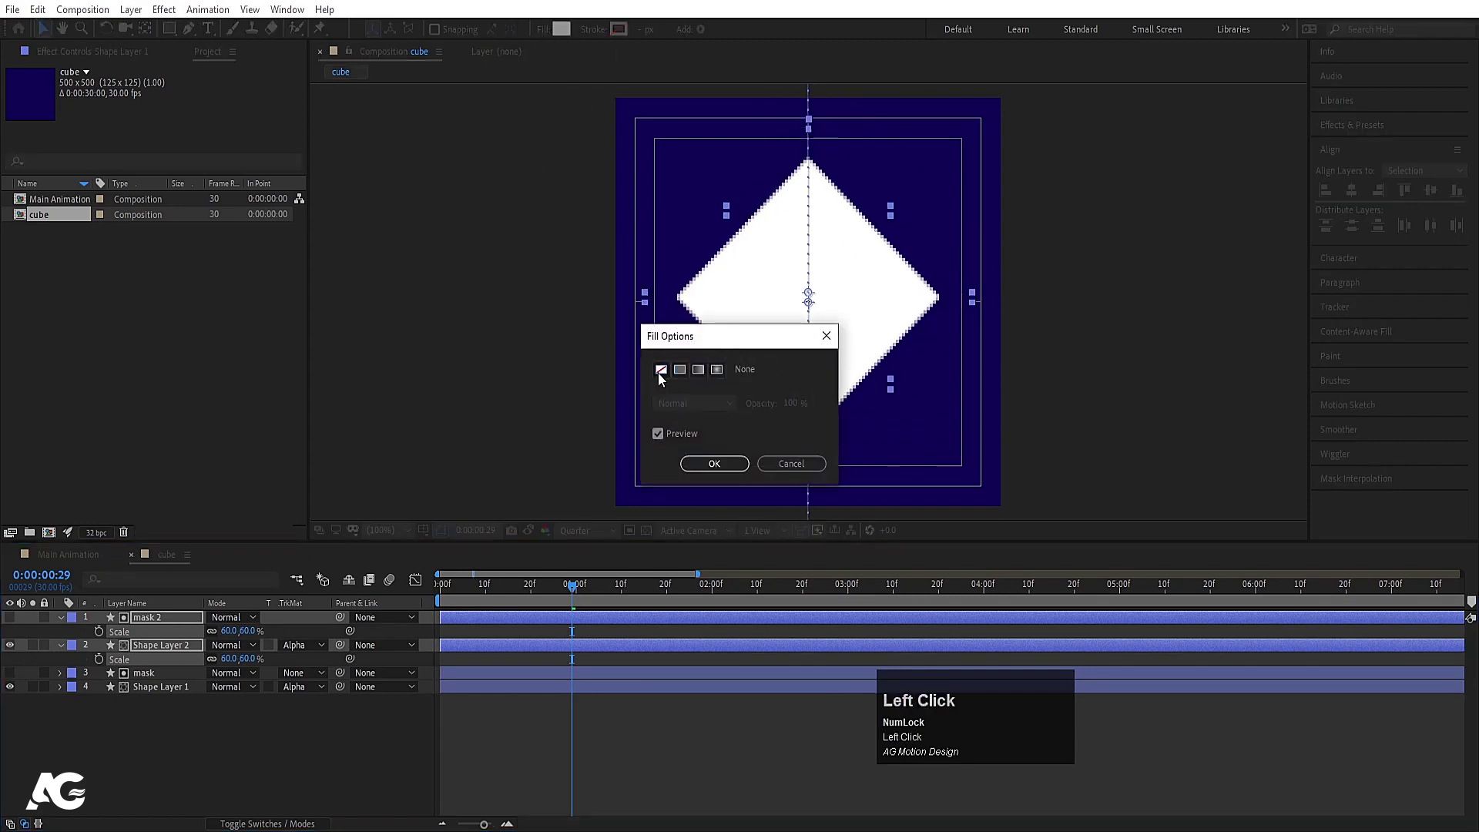
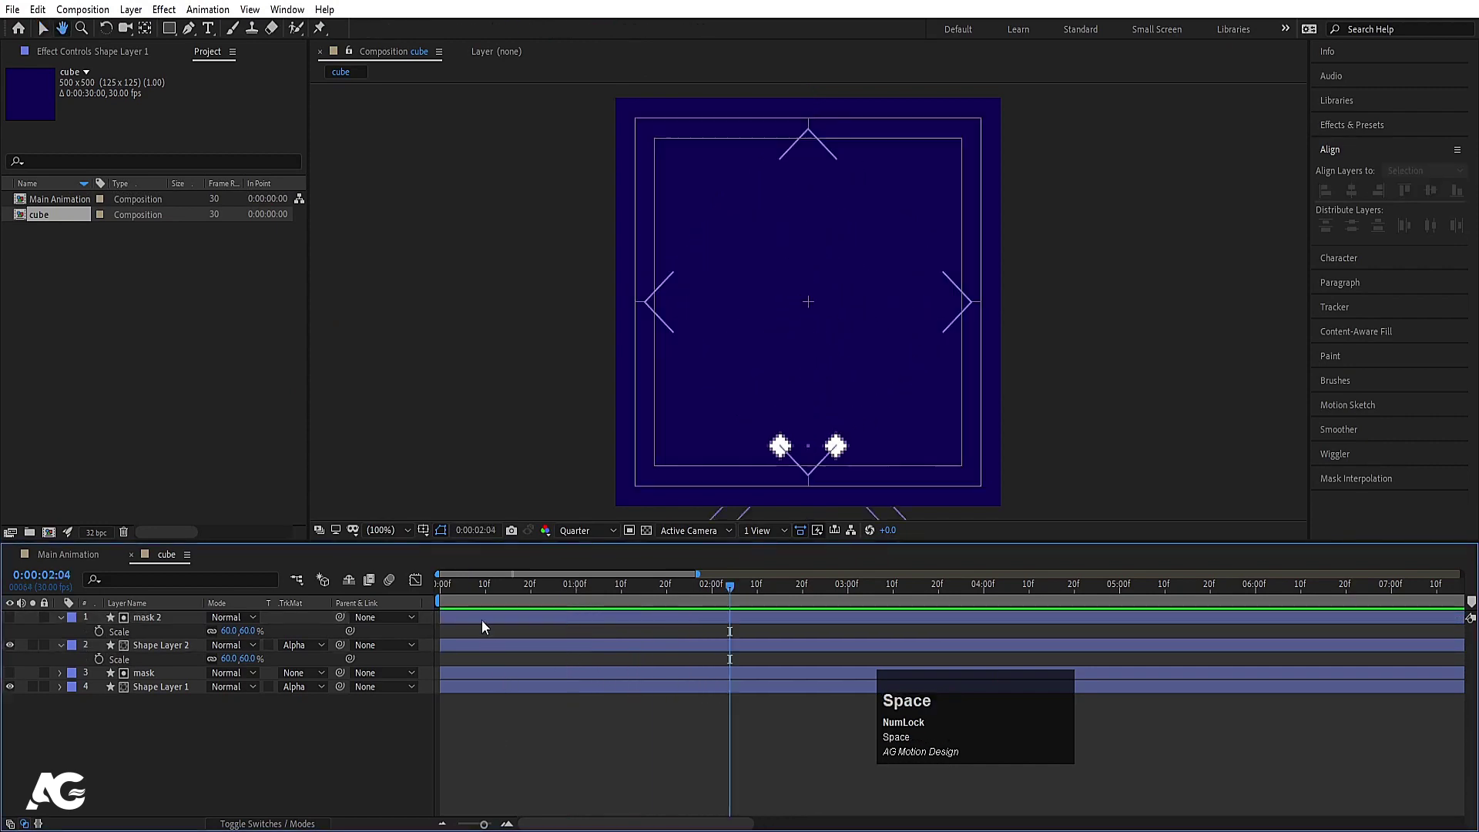
Preview the animation, then give the lower diamond layer's Position a loopOut() expression.
{"action": "left_click", "coordinate": [481, 587]}
{"action": "key", "text": "space"}
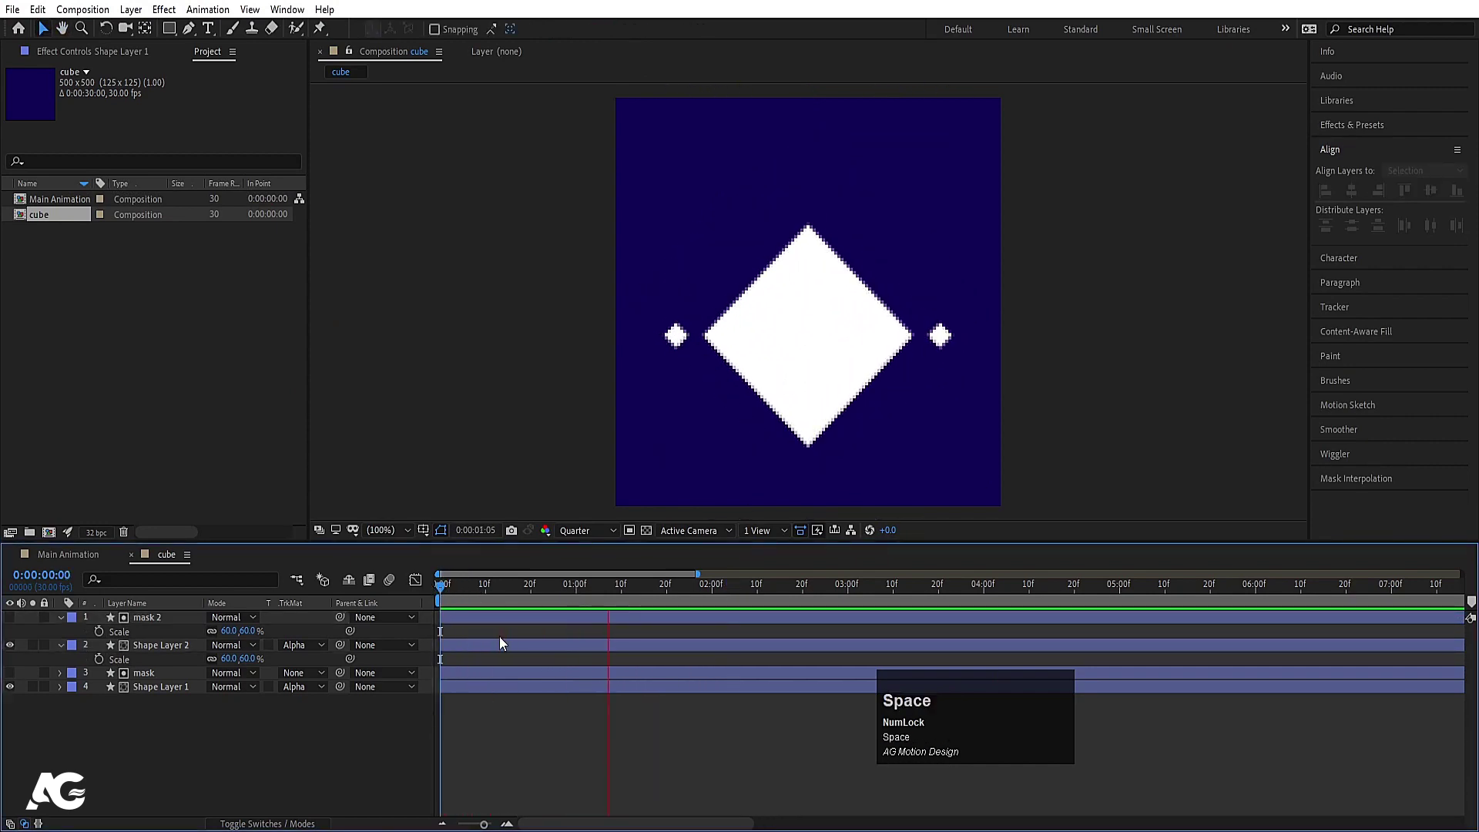
{"action": "key", "text": "space"}
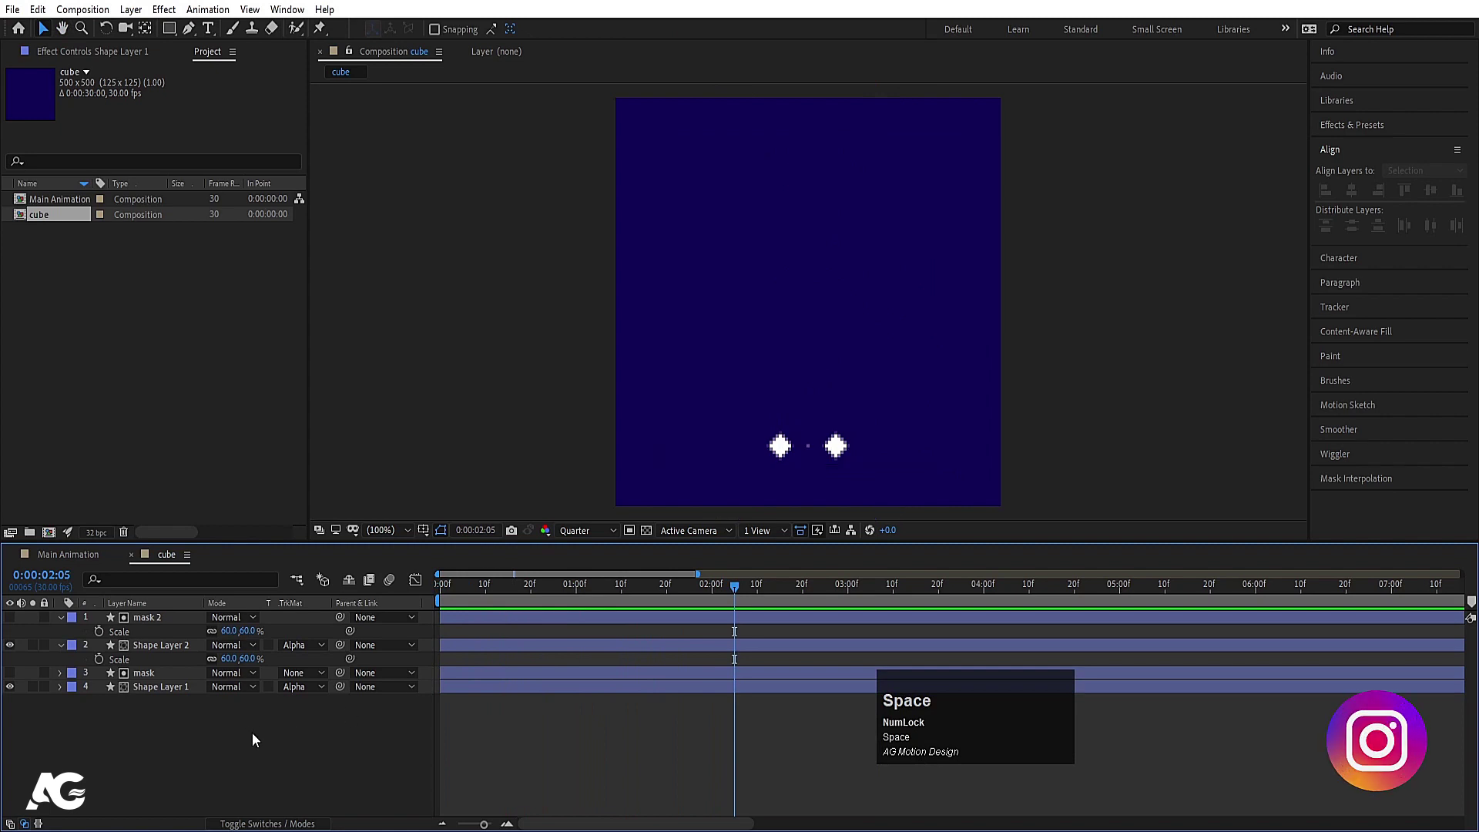
{"action": "left_click", "coordinate": [577, 759]}
{"action": "key", "text": "u"}
{"action": "type", "text": "uj"}
{"action": "left_click", "coordinate": [242, 759]}
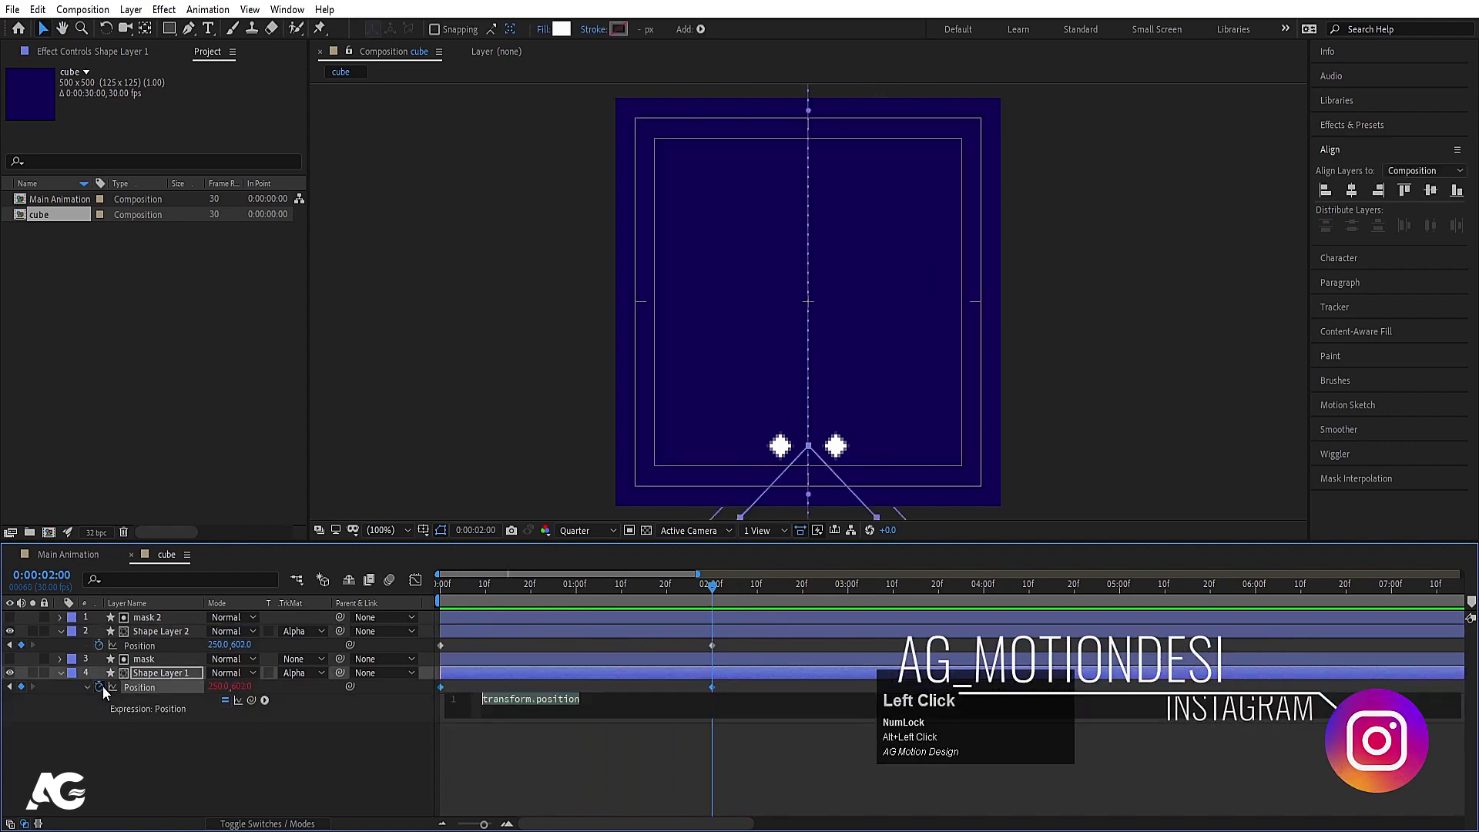
{"action": "type", "text": "loop"}
{"action": "key", "text": "Down"}
{"action": "key", "text": "Return"}
{"action": "key", "text": "ctrl+a"}
{"action": "key", "text": "ctrl+c"}
Give the second diamond layer's Position the same loopOut() expression so its motion repeats.
{"action": "left_click", "coordinate": [240, 796]}
{"action": "key", "text": "ctrl+v"}
{"action": "left_click", "coordinate": [575, 651]}
{"action": "key", "text": "space"}
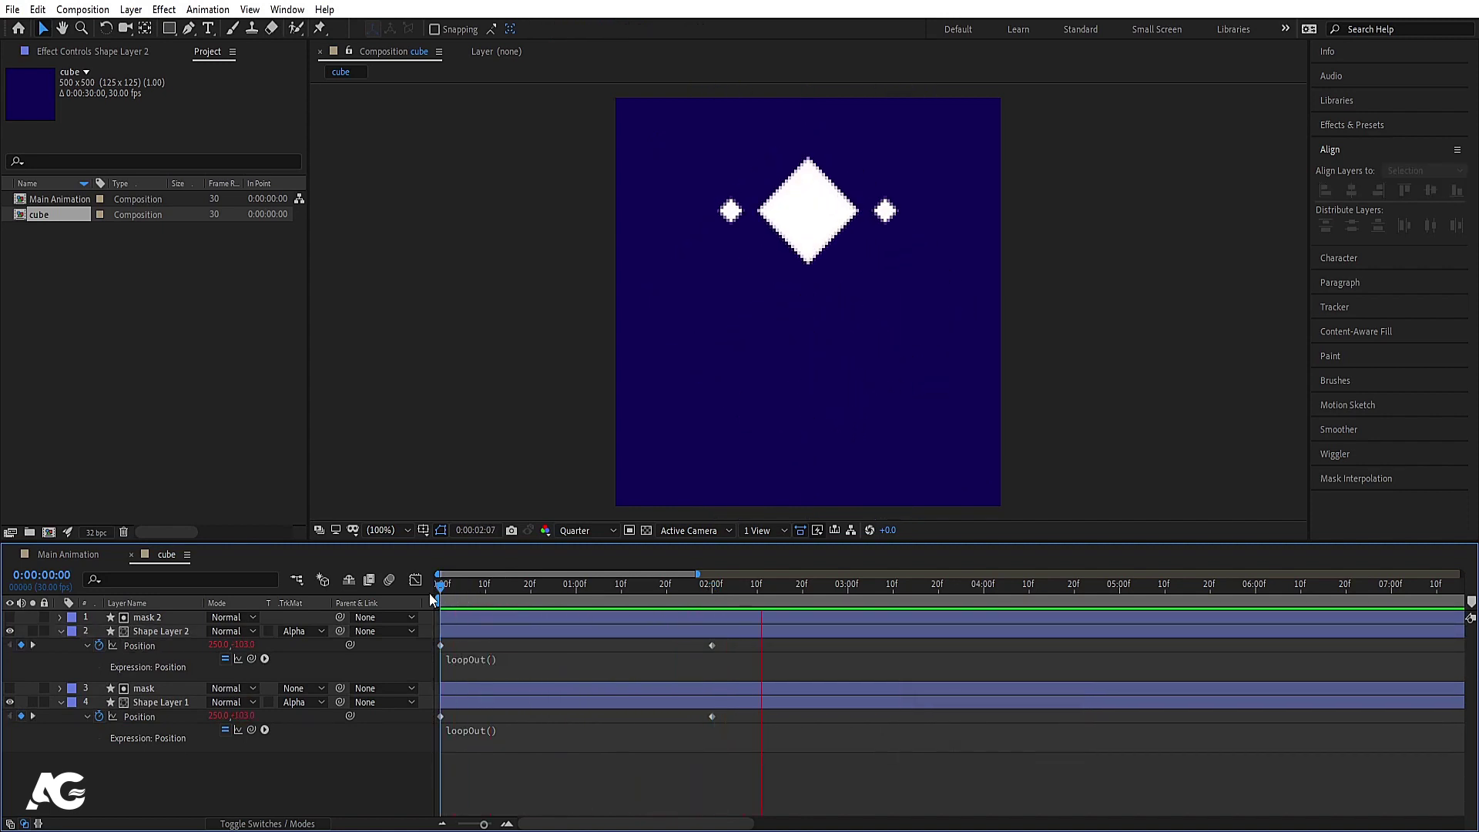
{"action": "key", "text": "space"}
{"action": "left_click", "coordinate": [496, 654]}
Duplicate all mask and diamond layers and shift the copies to start later.
{"action": "key", "text": "u"}
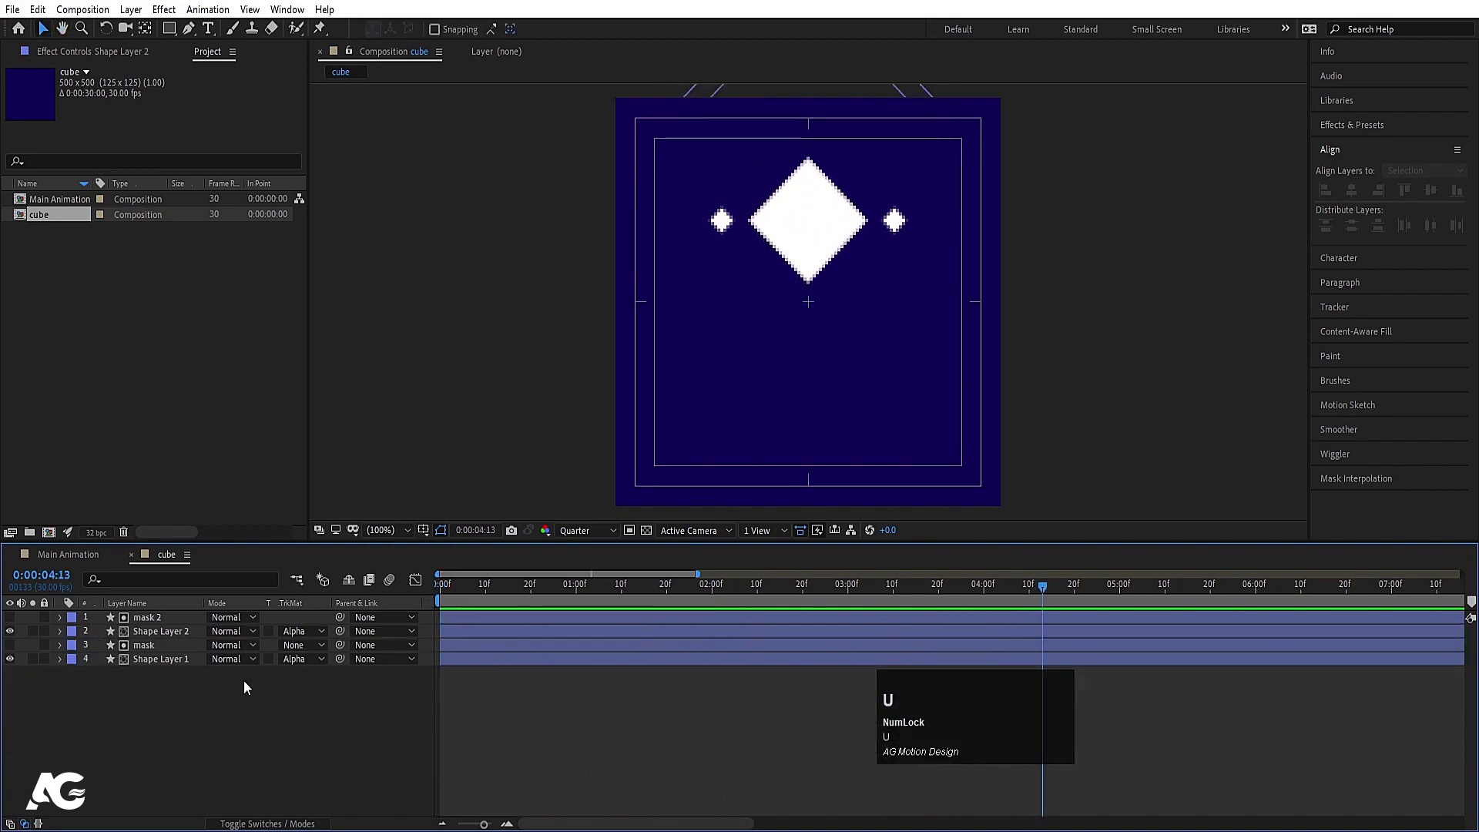
{"action": "key", "text": "ctrl+a"}
{"action": "key", "text": "ctrl+d"}
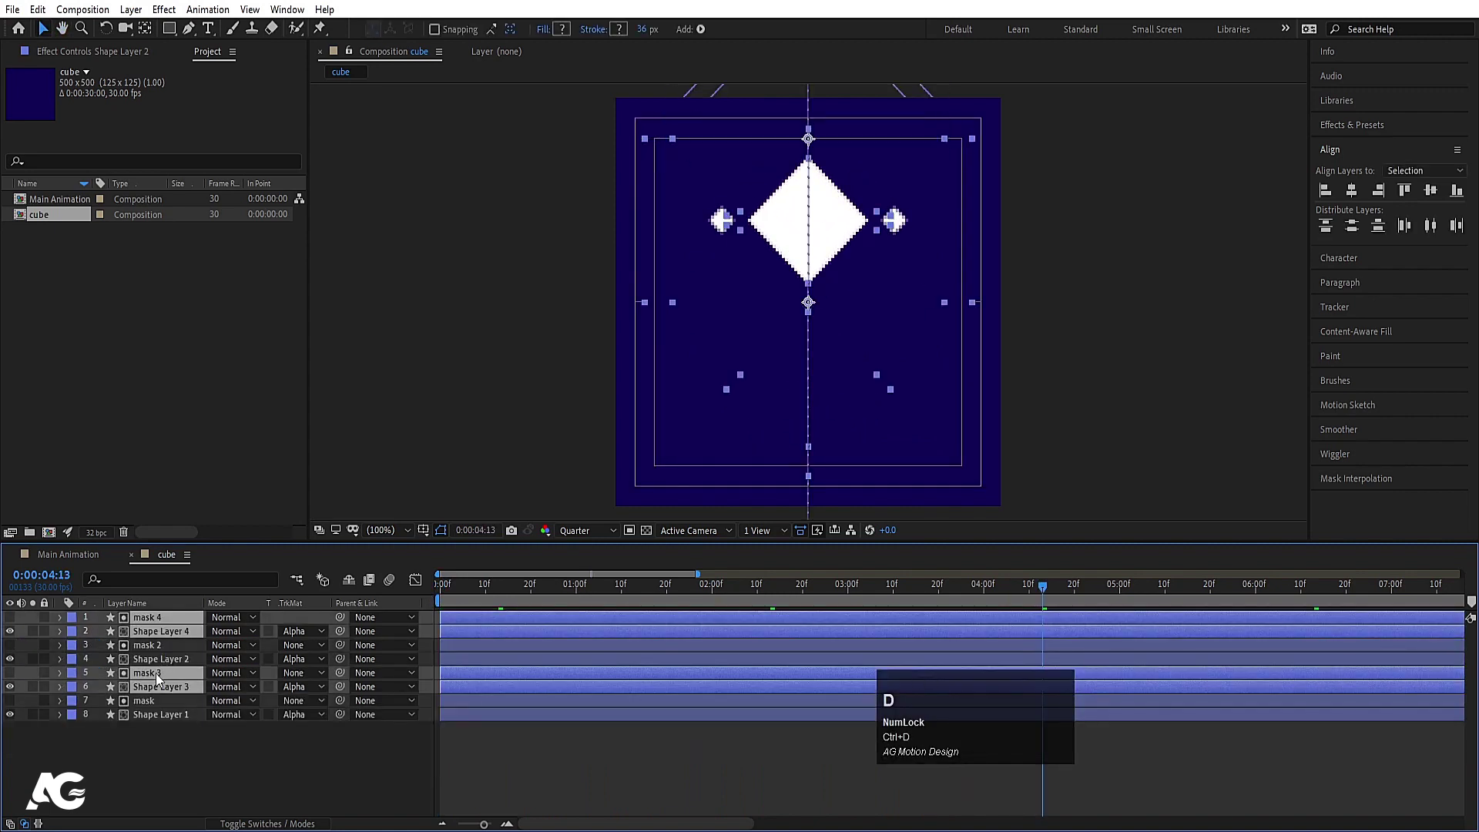
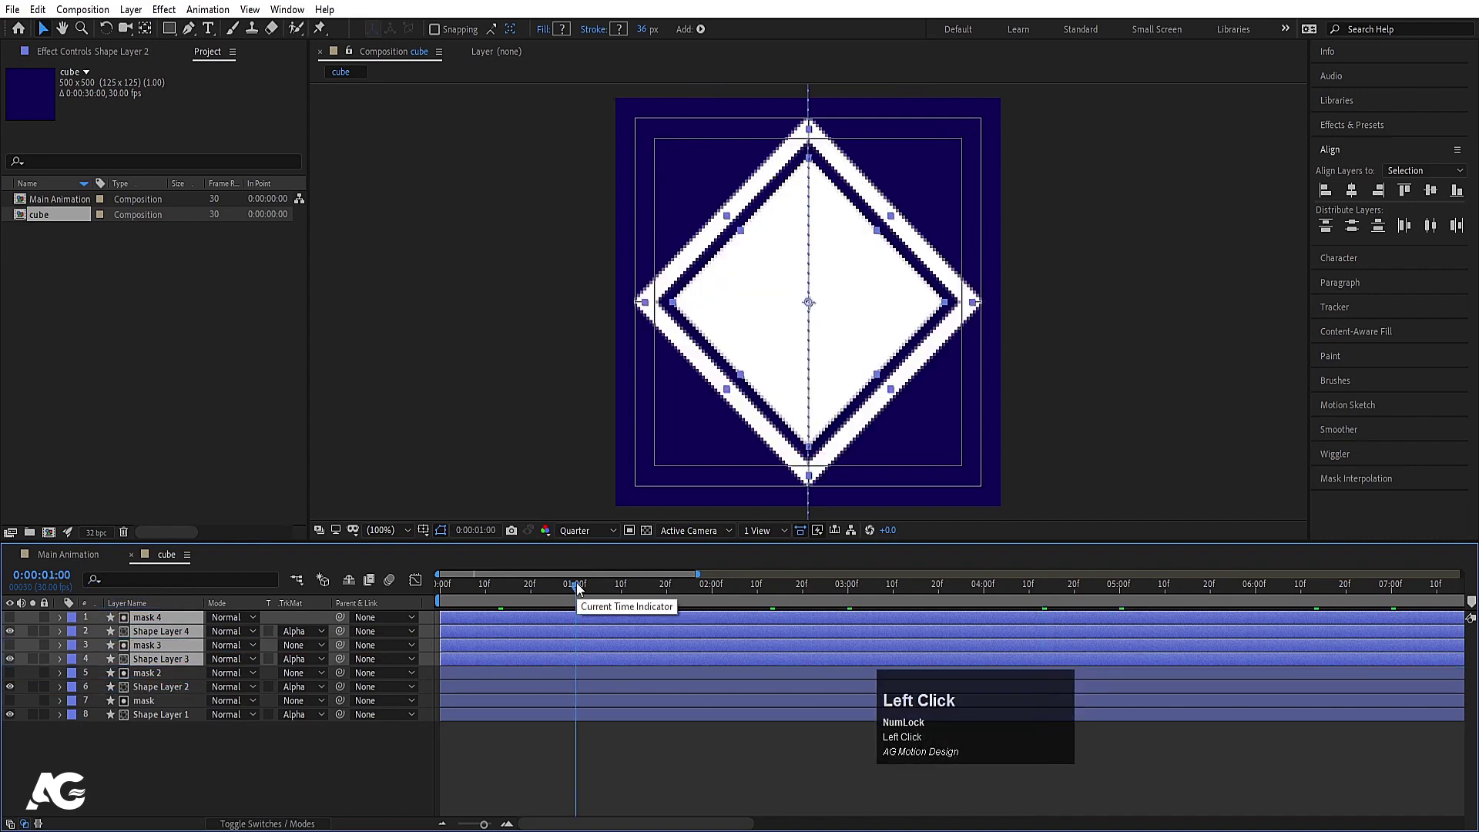
{"action": "key", "text": "["}
{"action": "key", "text": "space"}
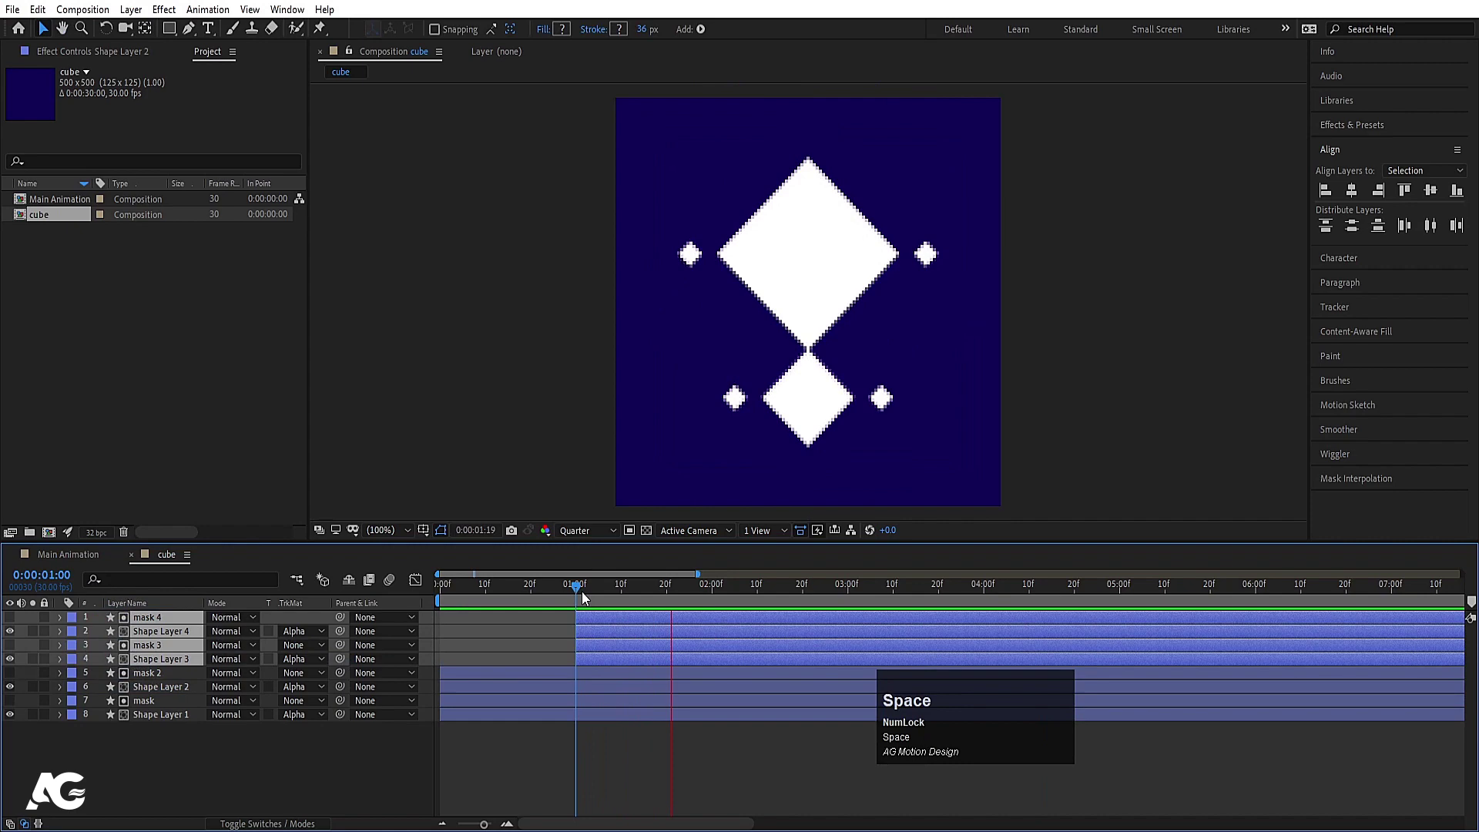
{"action": "key", "text": "space"}
Adjust the copies' timing to a one-second offset and preview the result.
{"action": "left_click", "coordinate": [582, 591]}
{"action": "key", "text": "ctrl+a"}
{"action": "key", "text": "alt+["}
{"action": "left_click", "coordinate": [531, 592]}
{"action": "key", "text": "["}
{"action": "key", "text": "space"}
{"action": "key", "text": "space"}
{"action": "left_click", "coordinate": [249, 780]}
Precompose all the layers into a new composition named Main Cube.
{"action": "key", "text": "ctrl+a"}
{"action": "key", "text": "ctrl+shift+c"}
{"action": "type", "text": "in"}
{"action": "key", "text": "space"}
{"action": "key", "text": "shift+c"}
{"action": "type", "text": "ube"}
{"action": "key", "text": "Return"}
Duplicate the Main Cube layer so two copies sit in cube.
{"action": "left_click", "coordinate": [148, 627]}
{"action": "key", "text": "ctrl+d"}
{"action": "left_click", "coordinate": [294, 643]}
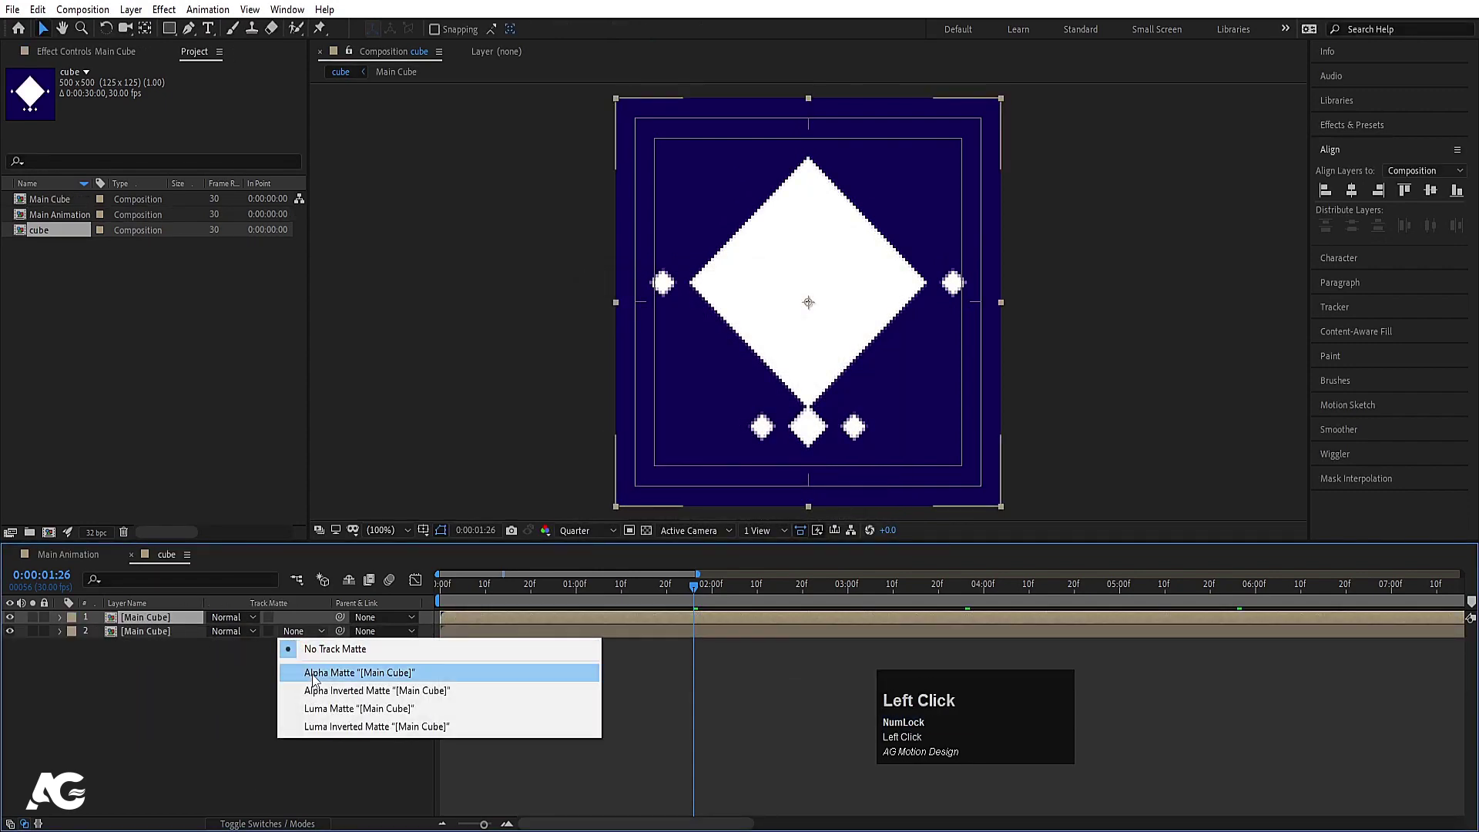
Scale the top Main Cube copy to 80% and set the lower copy's TrkMat to Alpha Inverted Matte.
{"action": "key", "text": "s"}
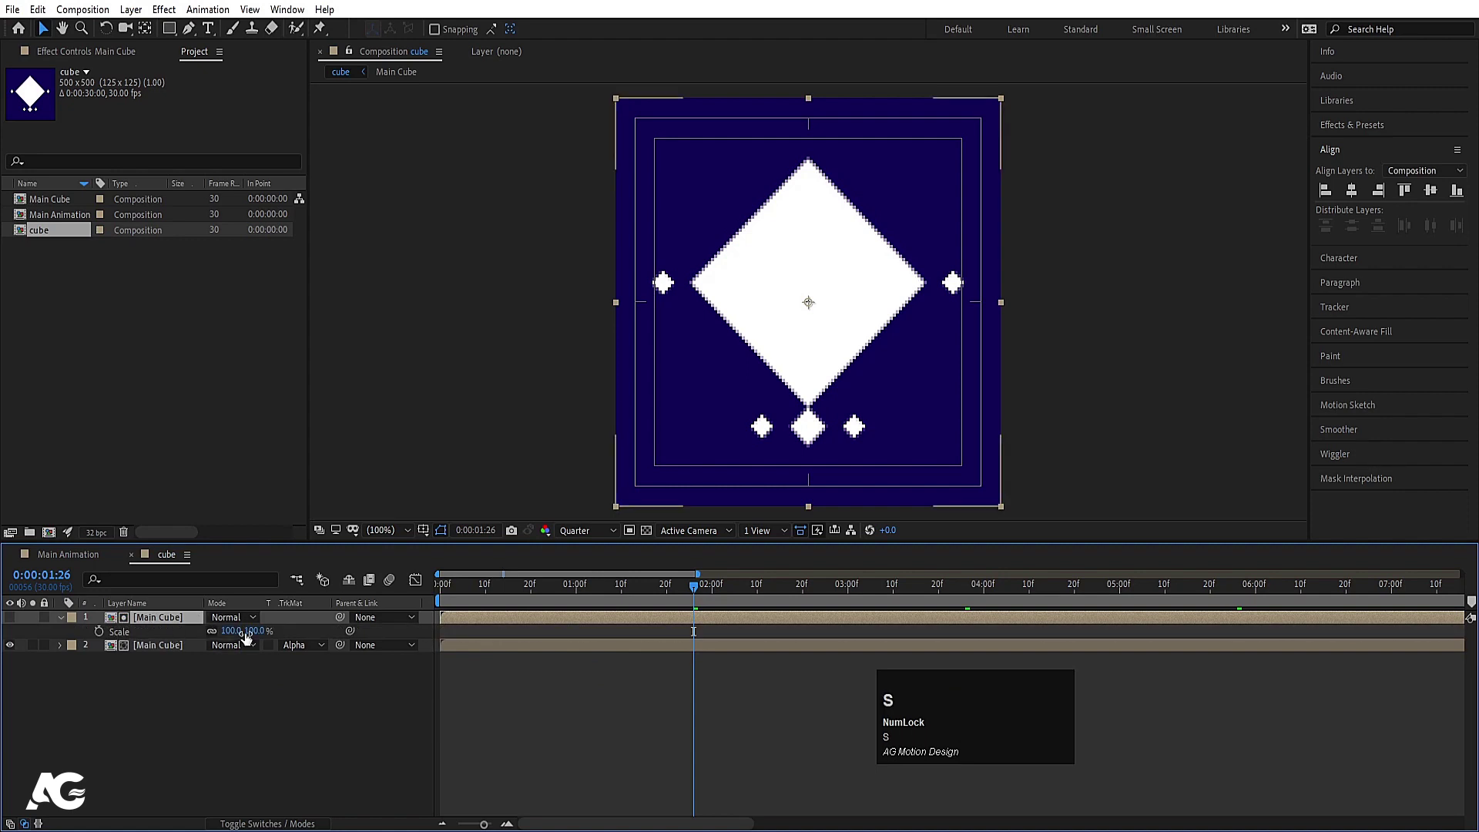
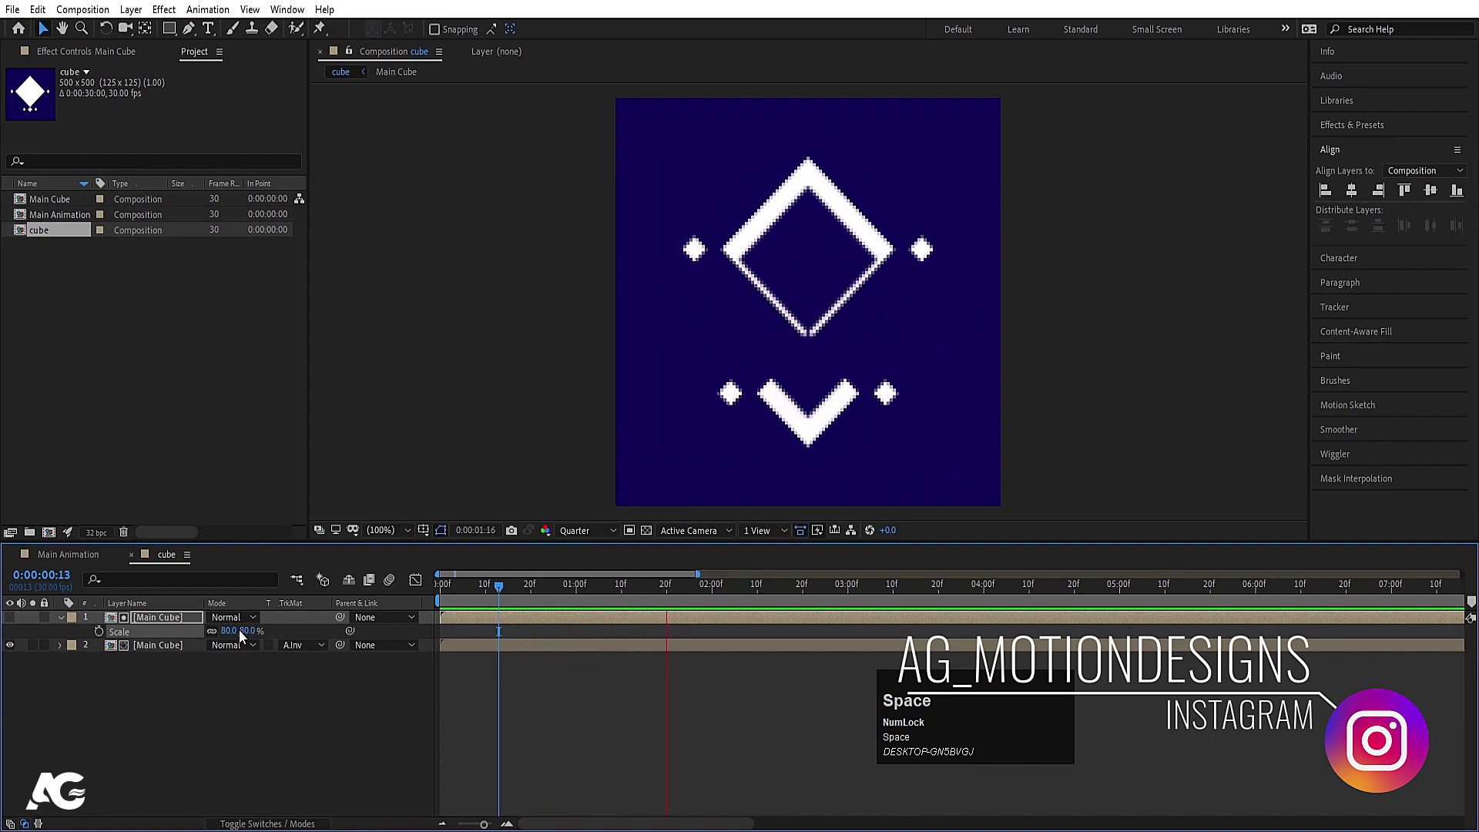
{"action": "key", "text": "space"}
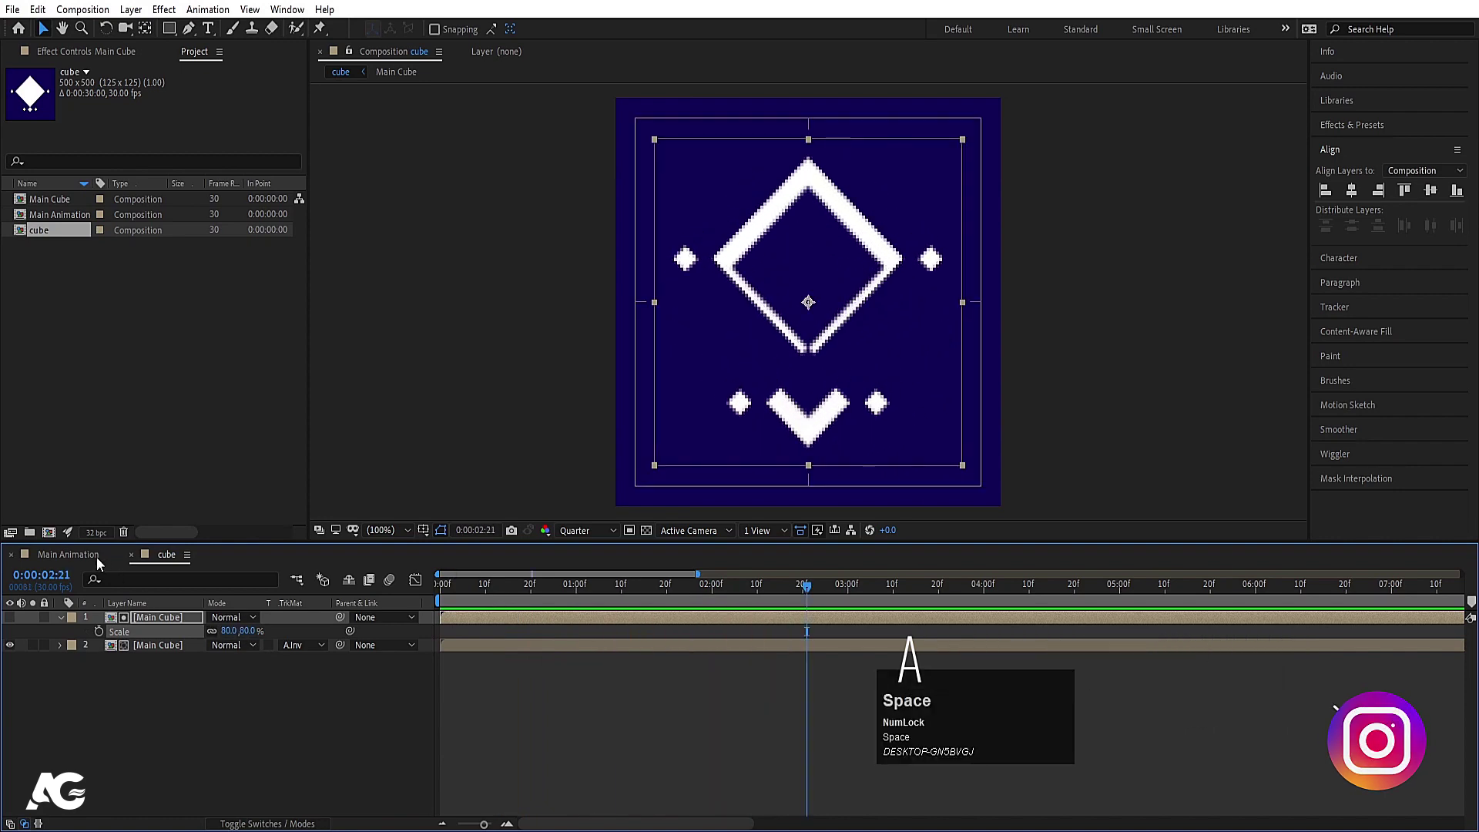
{"action": "left_click", "coordinate": [212, 704]}
{"action": "key", "text": "F4"}
{"action": "key", "text": "ctrl+a"}
{"action": "left_click", "coordinate": [229, 648]}
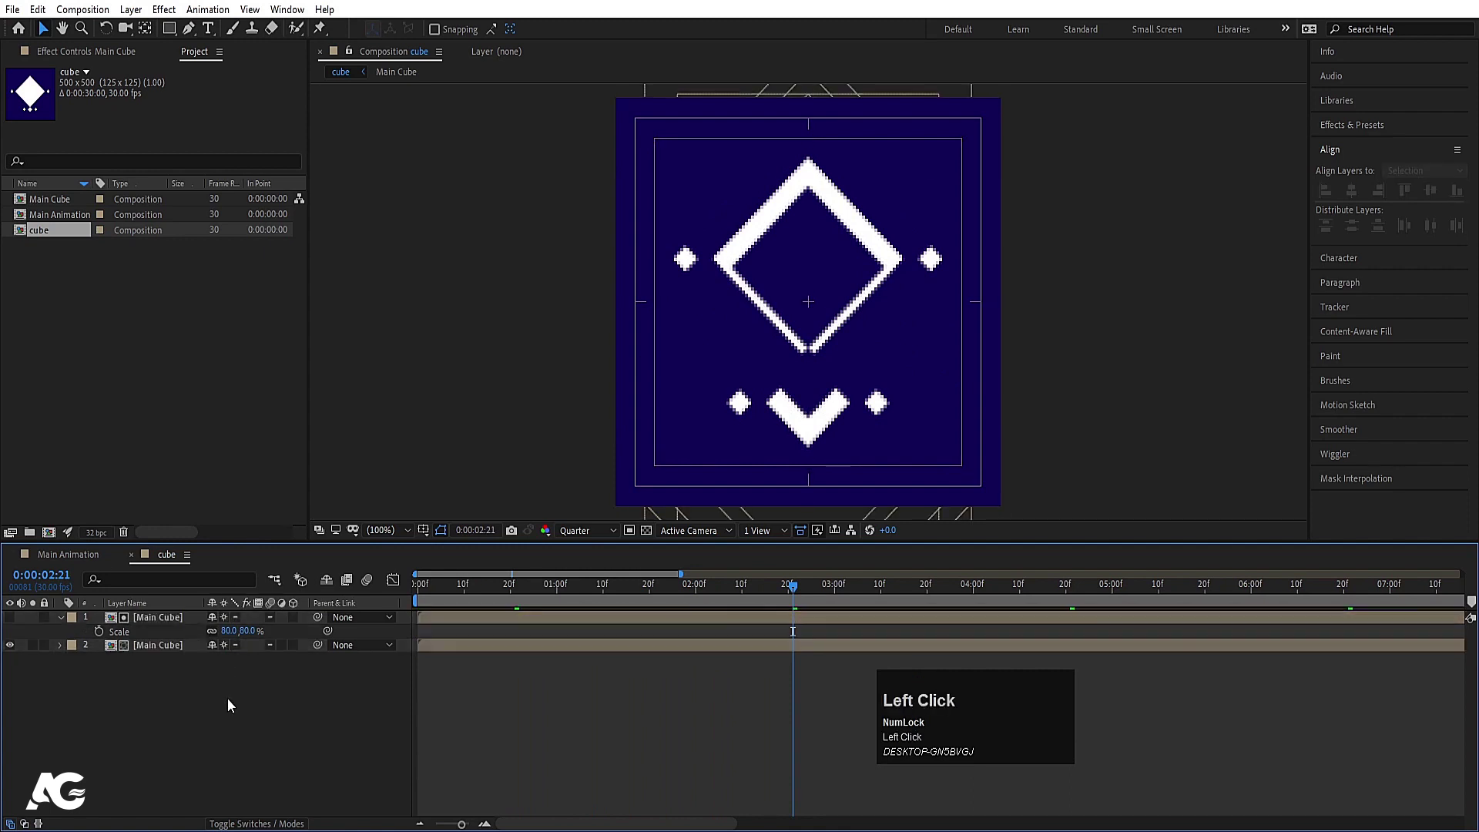
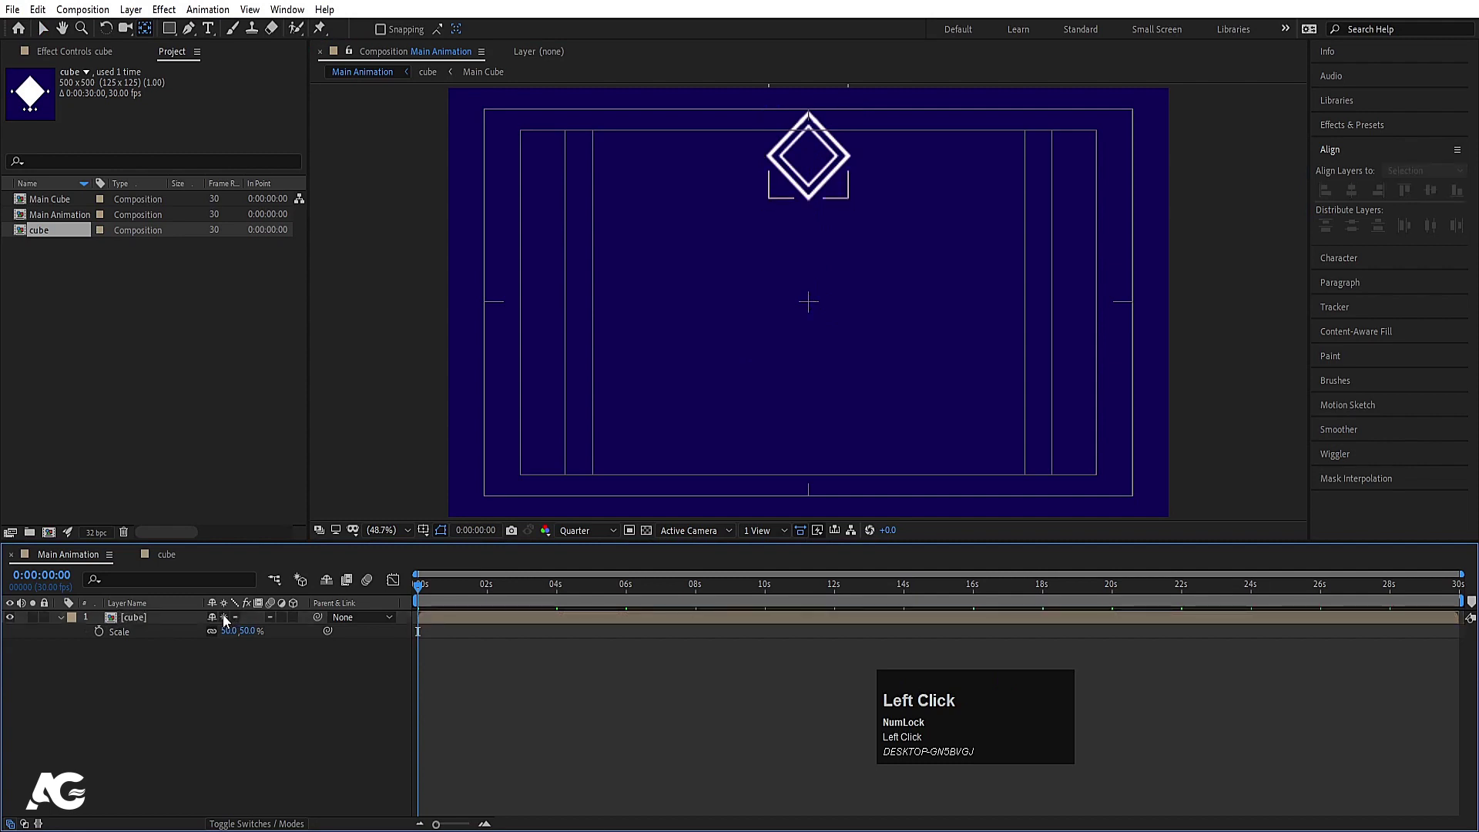
Reveal the cube layer's rotation and duplicate it toward eight copies.
{"action": "key", "text": "r"}
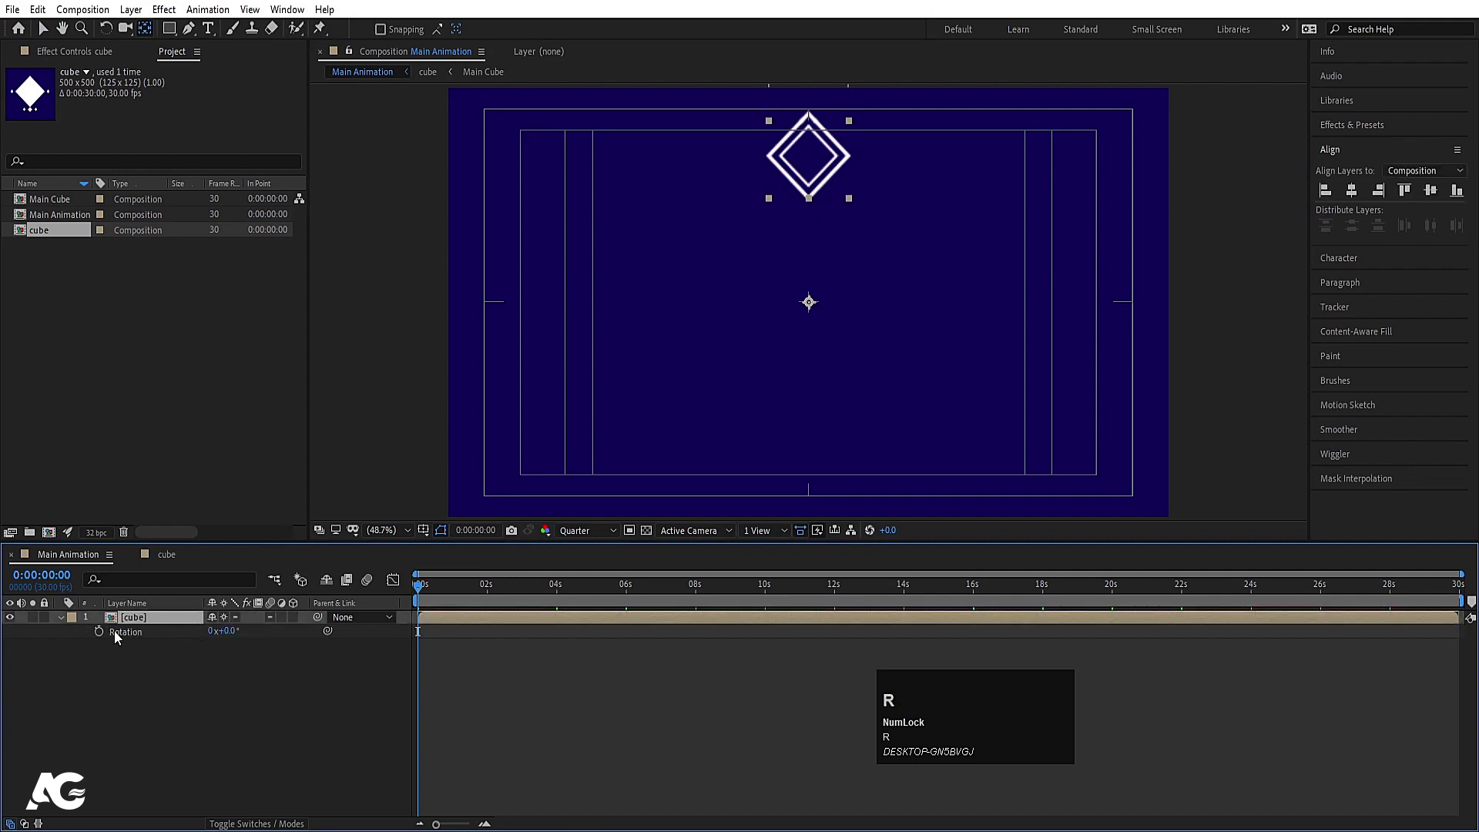
{"action": "key", "text": "ctrl+d"}
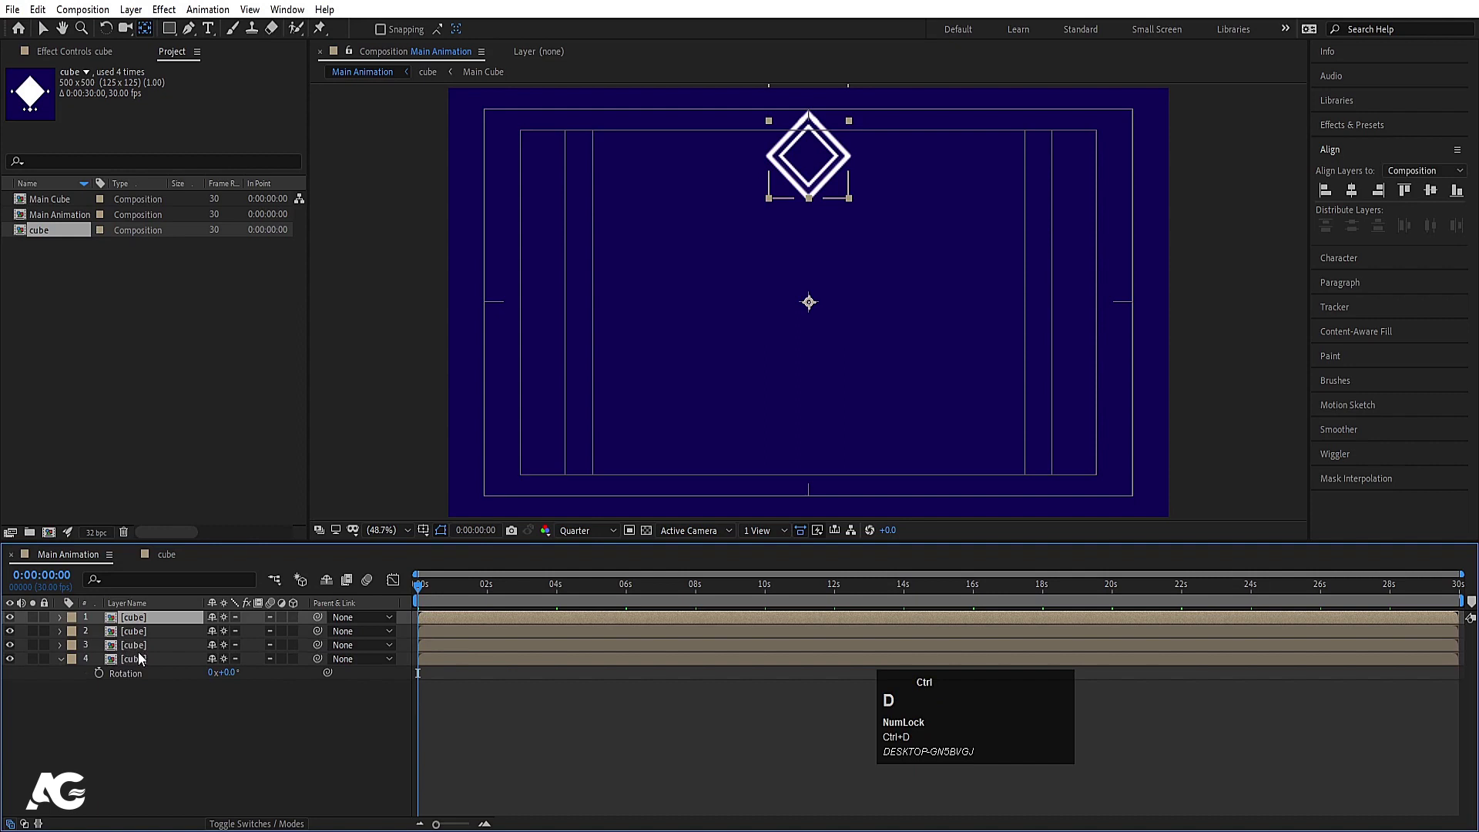
{"action": "left_click", "coordinate": [136, 715]}
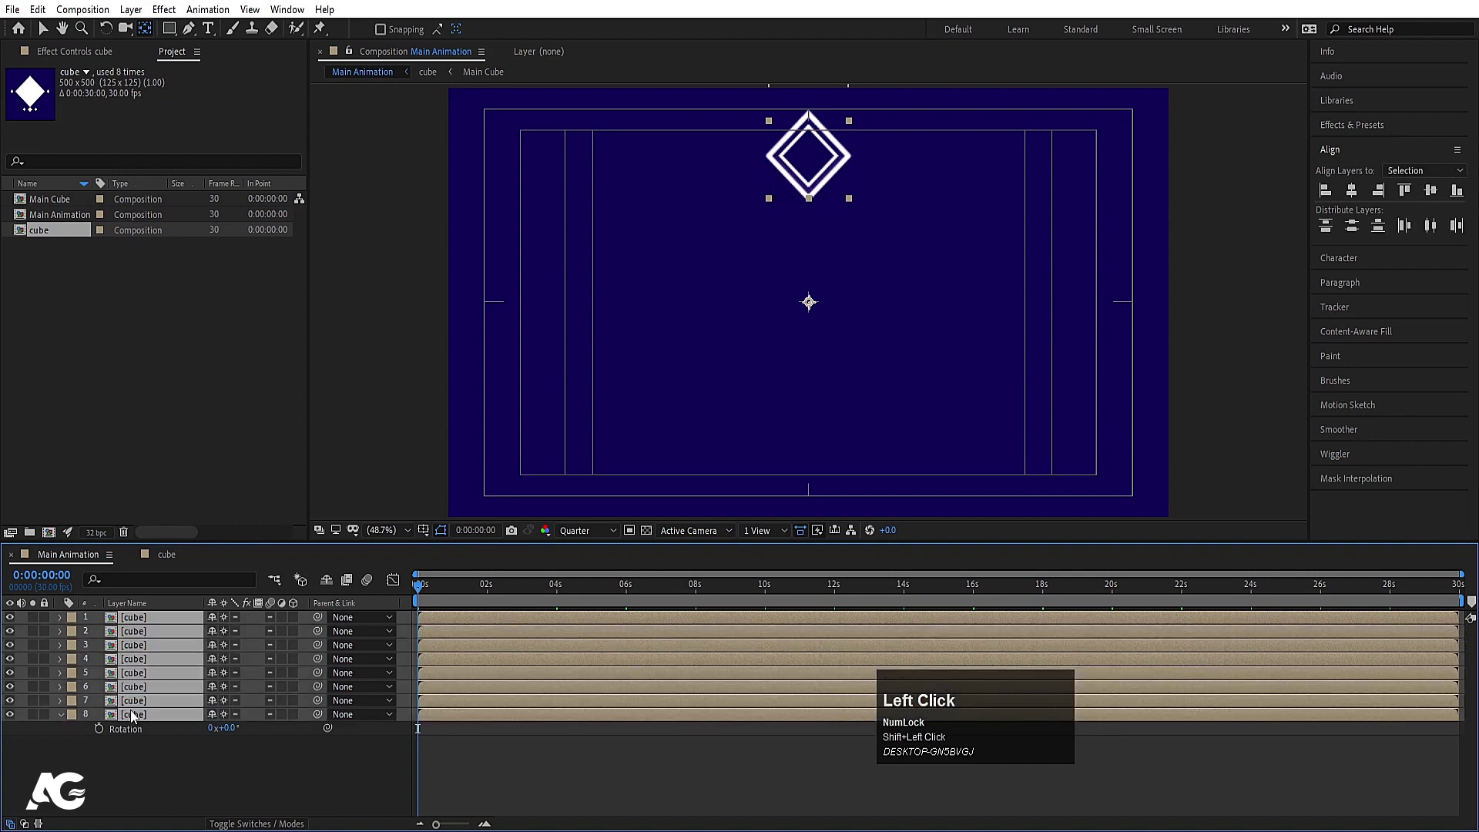
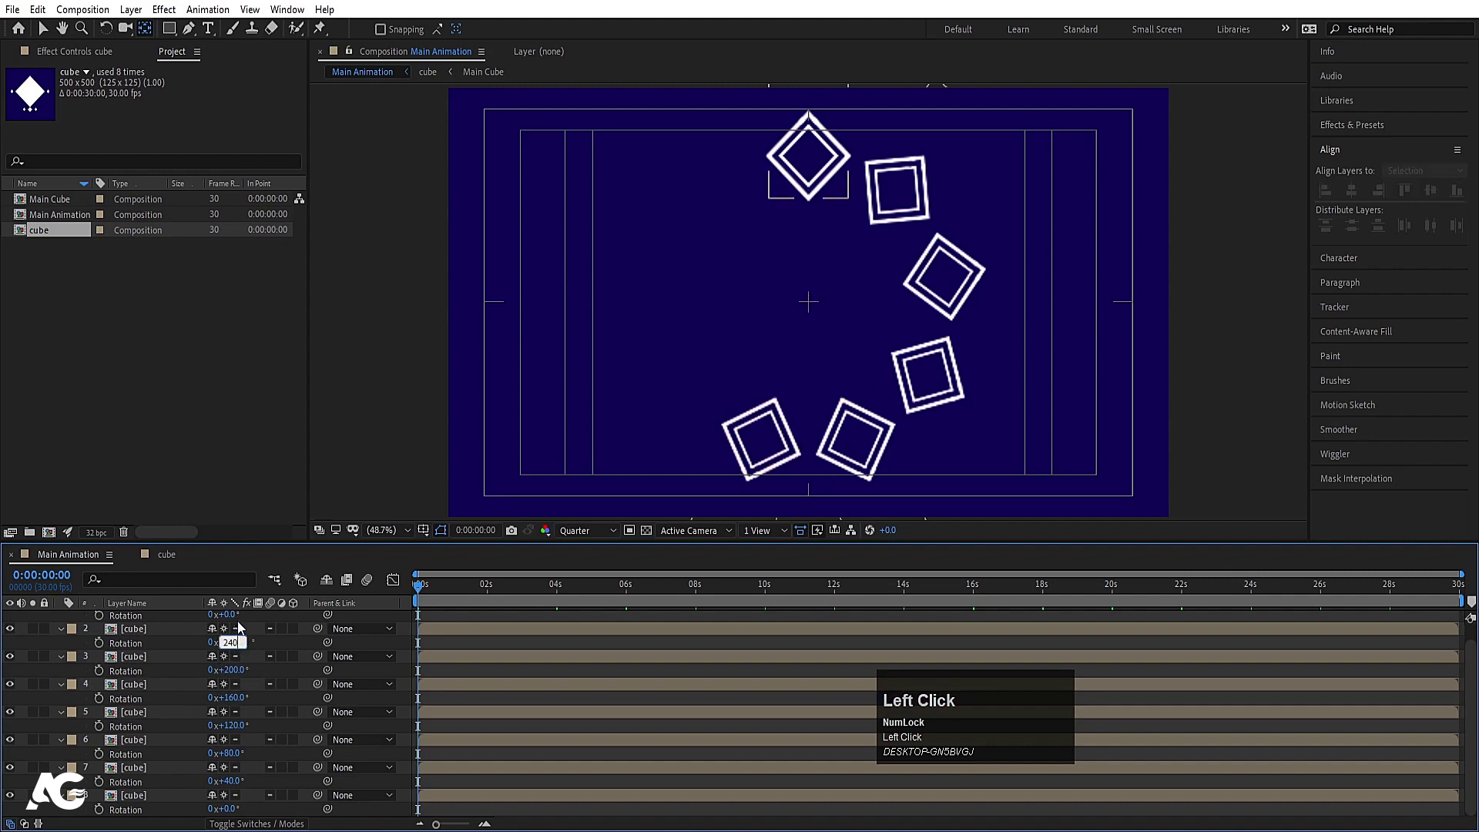
Set the cube copies' rotations in 40-degree steps up to 320 degrees, forming a ring.
{"action": "key", "text": "Return"}
{"action": "left_click", "coordinate": [285, 619]}
{"action": "scroll", "scroll_direction": "up", "scroll_amount": 3}
{"action": "left_click", "coordinate": [169, 621]}
{"action": "key", "text": "ctrl+d"}
{"action": "left_click", "coordinate": [130, 642]}
{"action": "key", "text": "r"}
{"action": "left_click", "coordinate": [261, 671]}
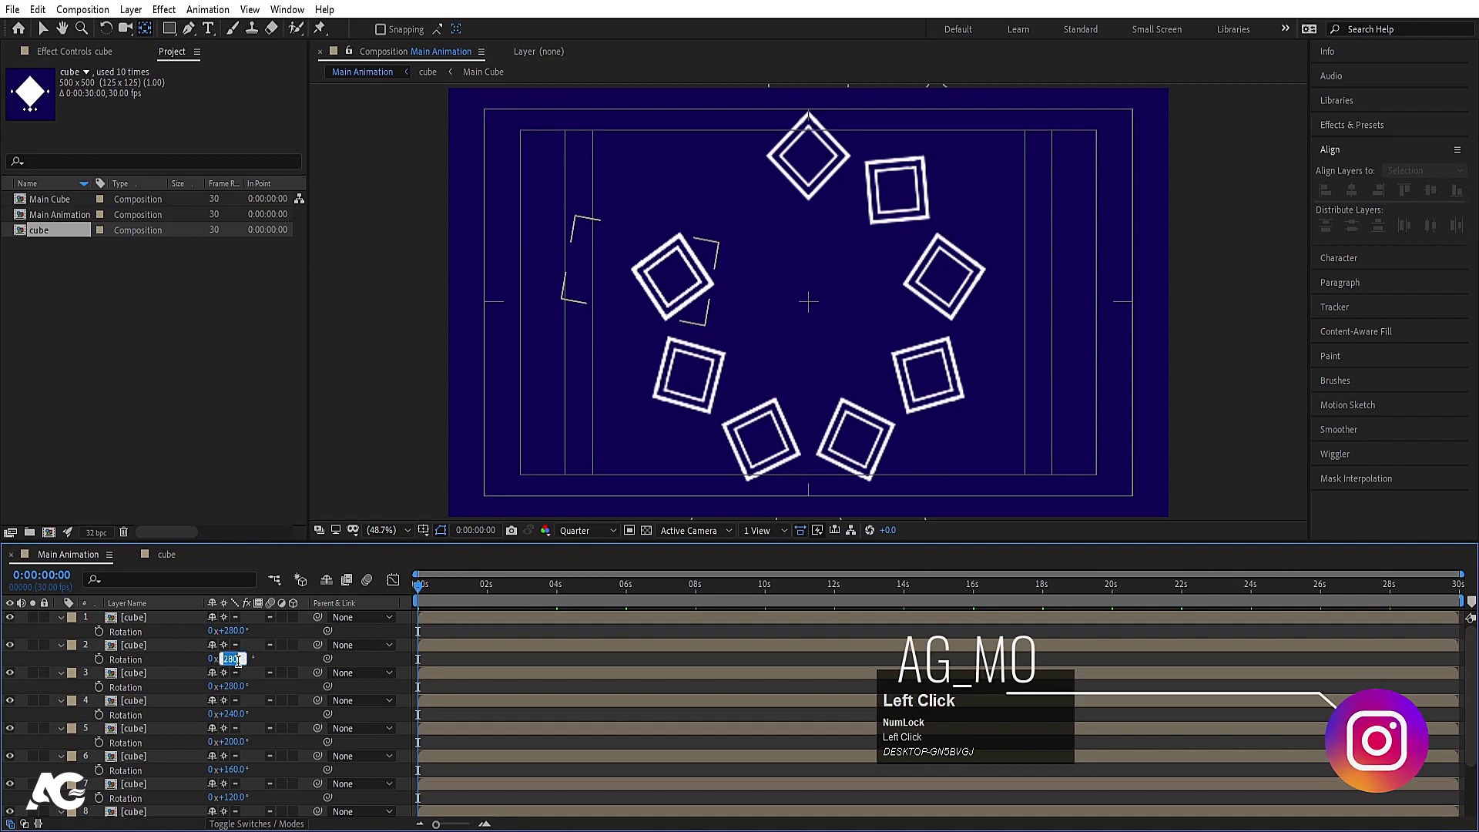
{"action": "key", "text": "Right"}
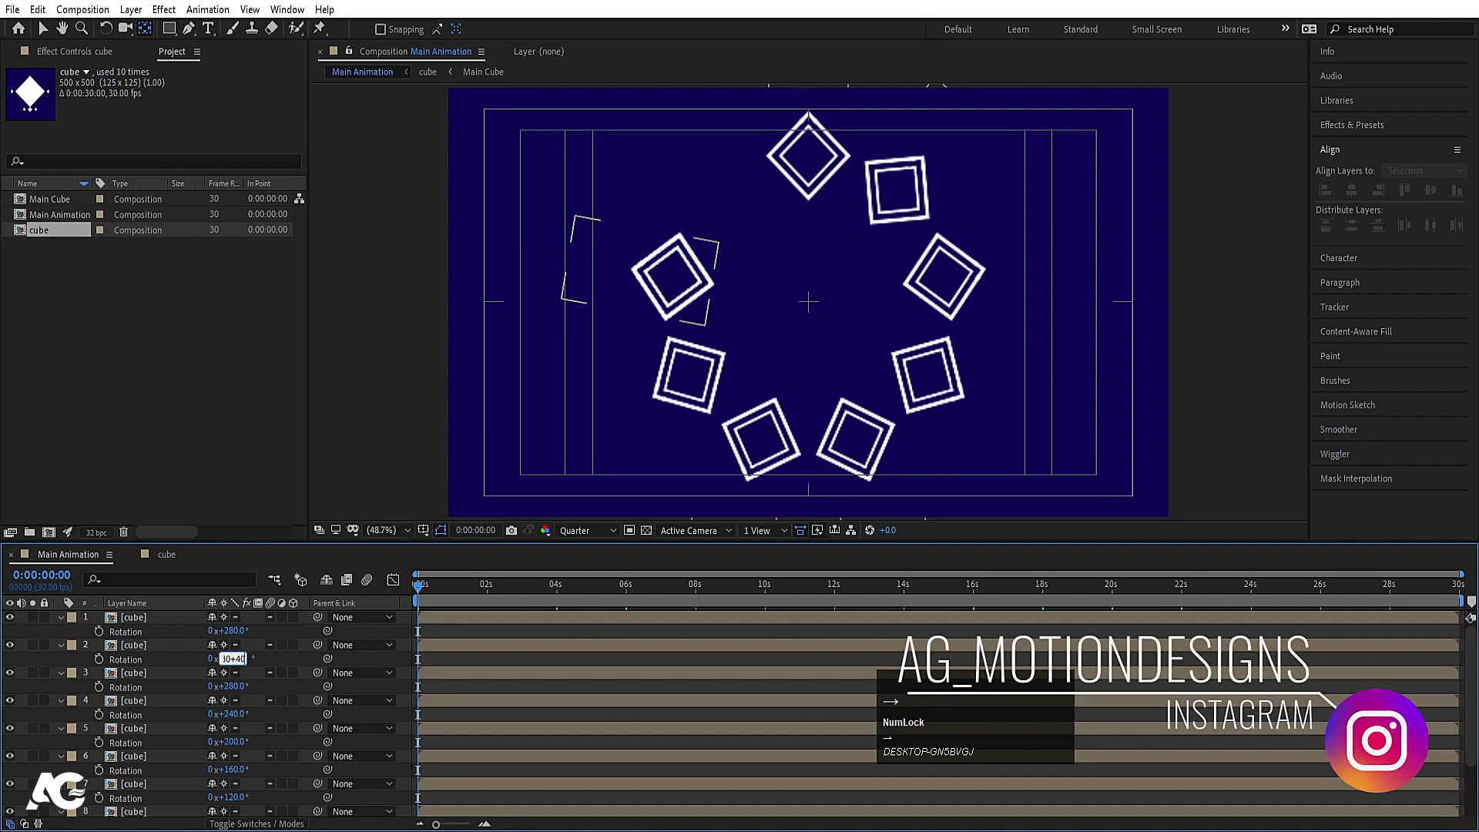
{"action": "key", "text": "Return"}
Preview the ring of diamonds, return to frame 0 and collapse the Rotation properties.
{"action": "left_click", "coordinate": [137, 623]}
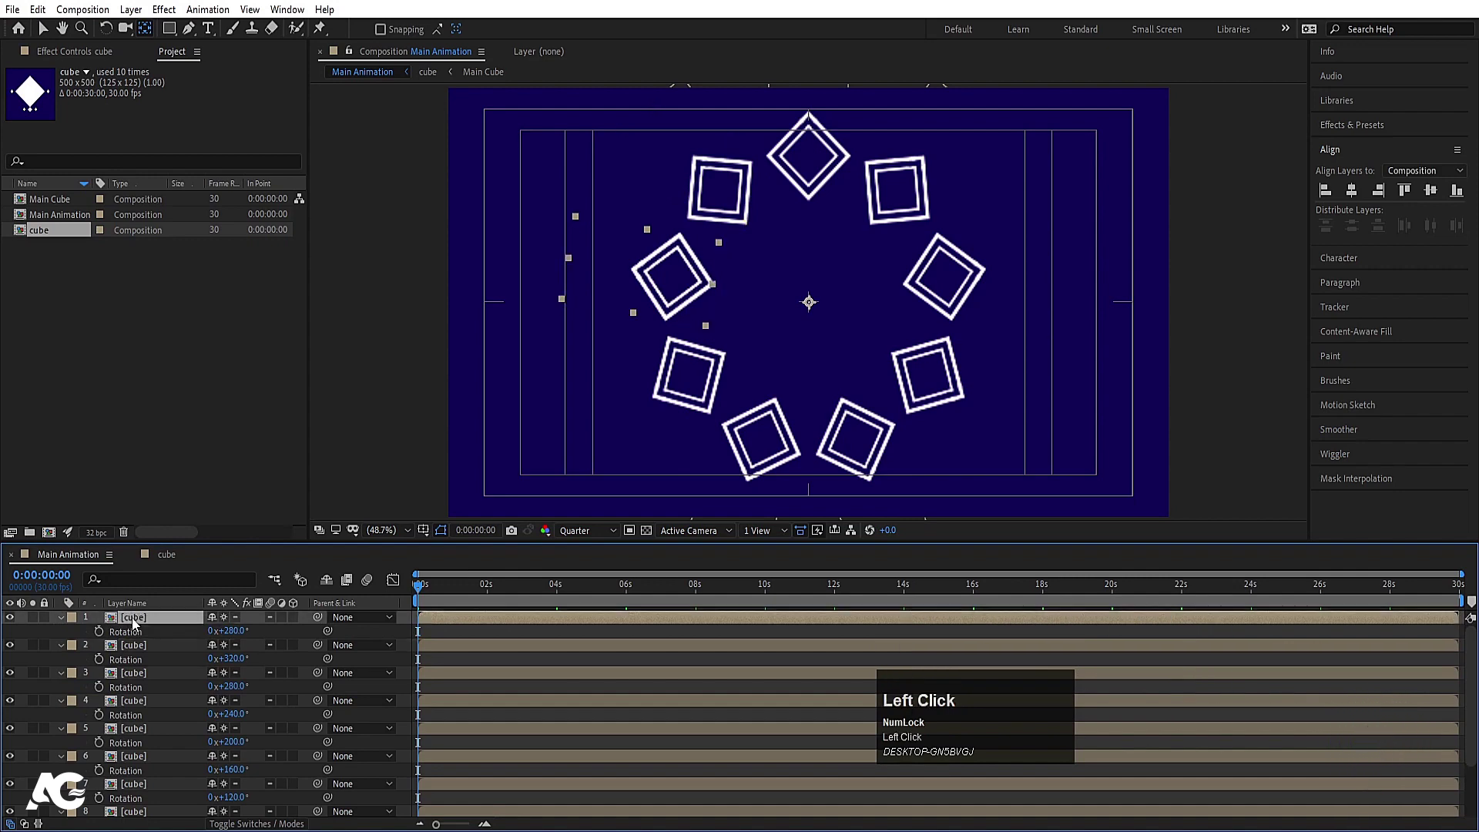
{"action": "key", "text": "space"}
{"action": "key", "text": "-"}
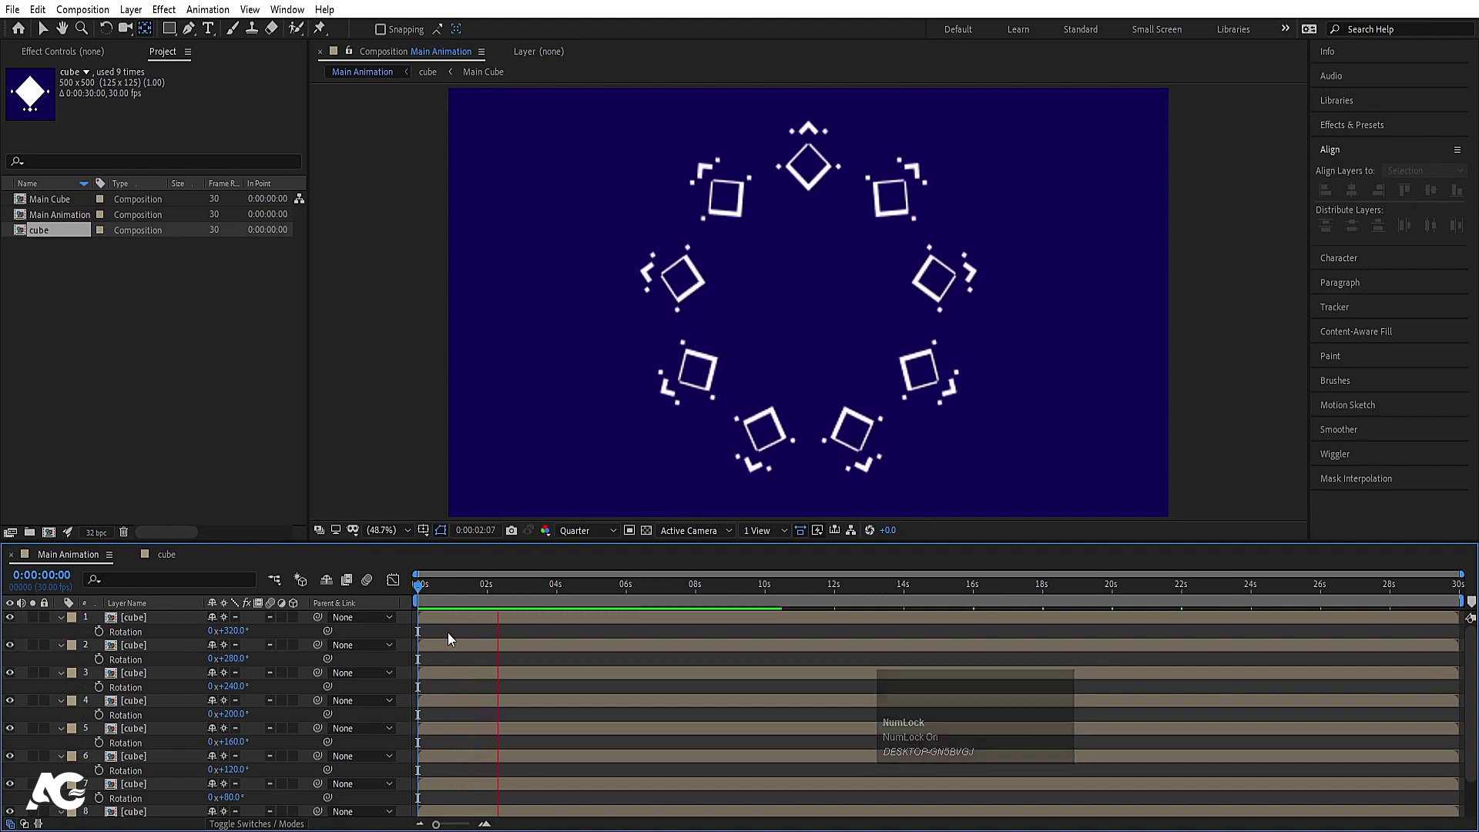
{"action": "key", "text": "space"}
{"action": "left_click", "coordinate": [443, 591]}
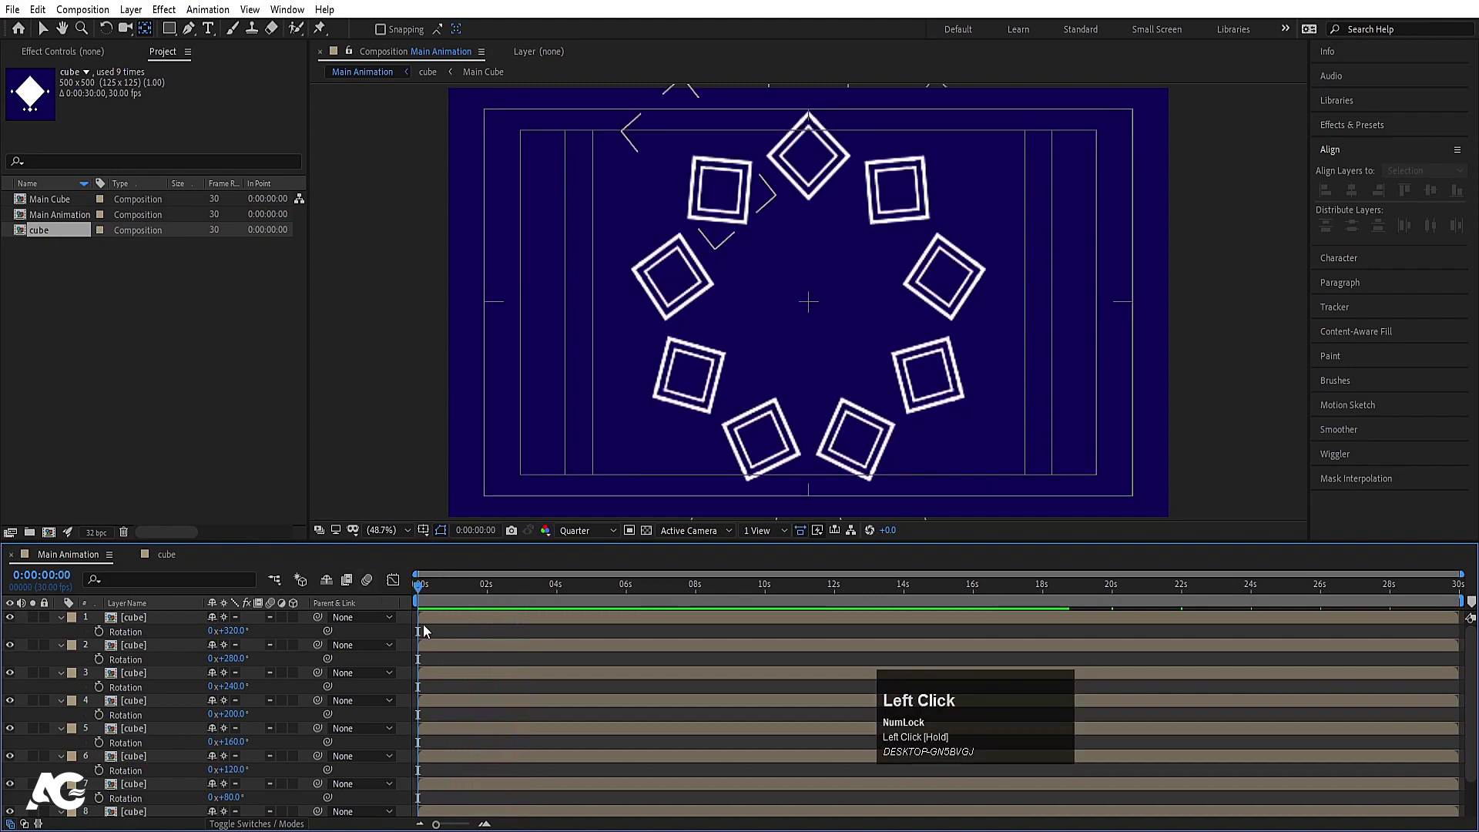
{"action": "key", "text": "u"}
{"action": "type", "text": "====="}
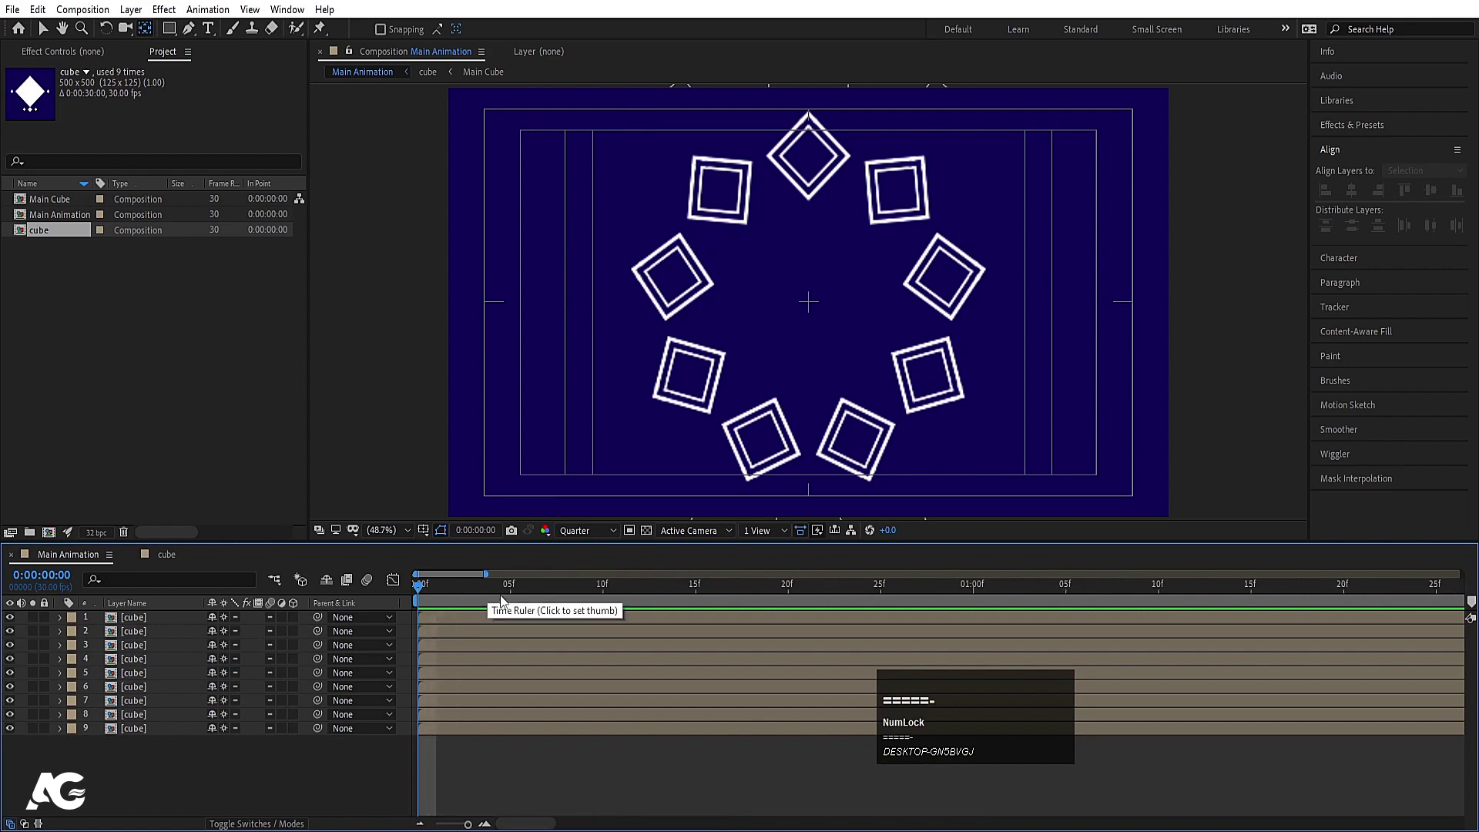
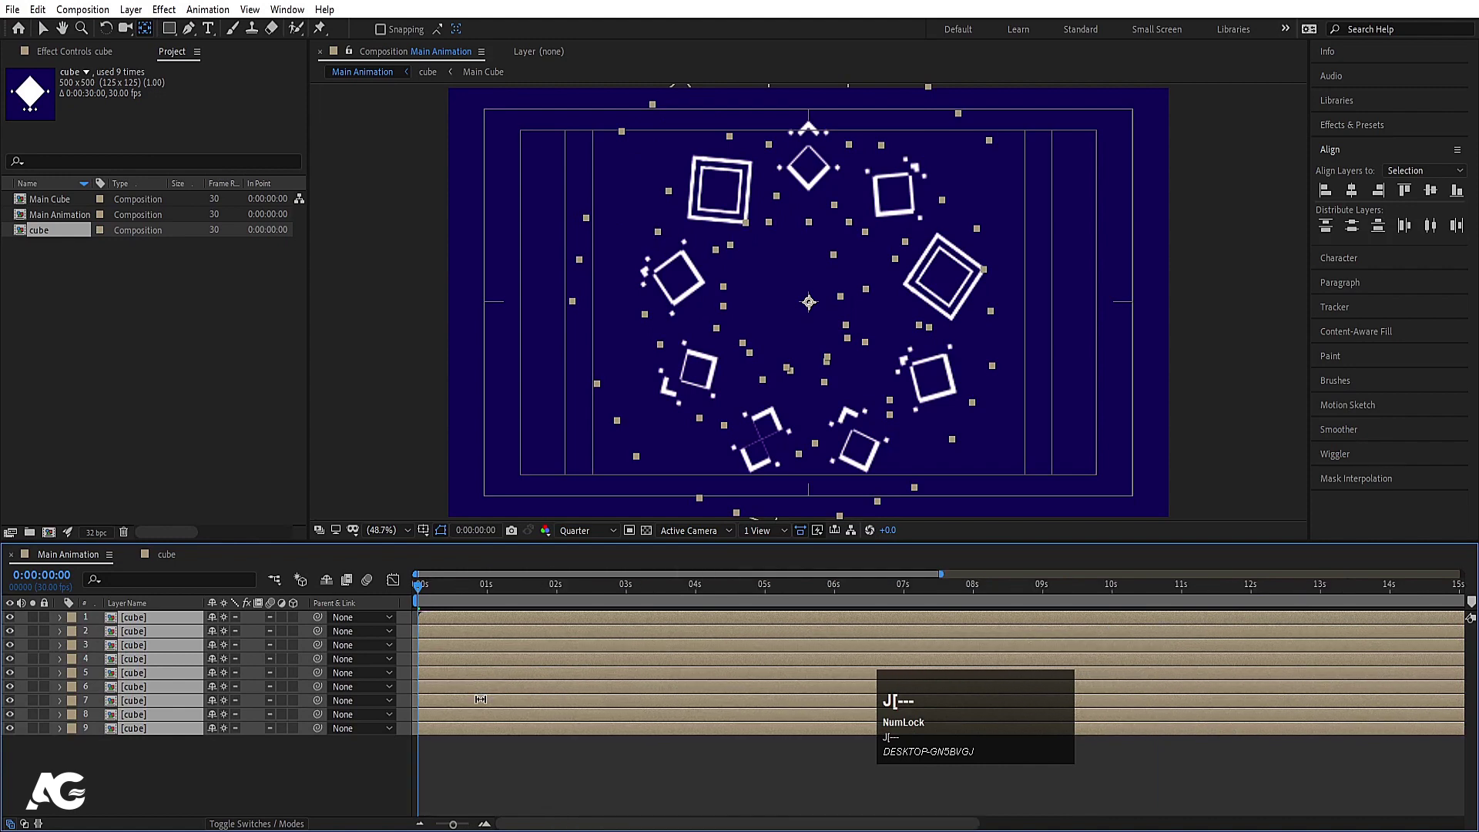
Preview the staggered cubes and precompose all nine layers into Pre-comp 1.
{"action": "key", "text": "space"}
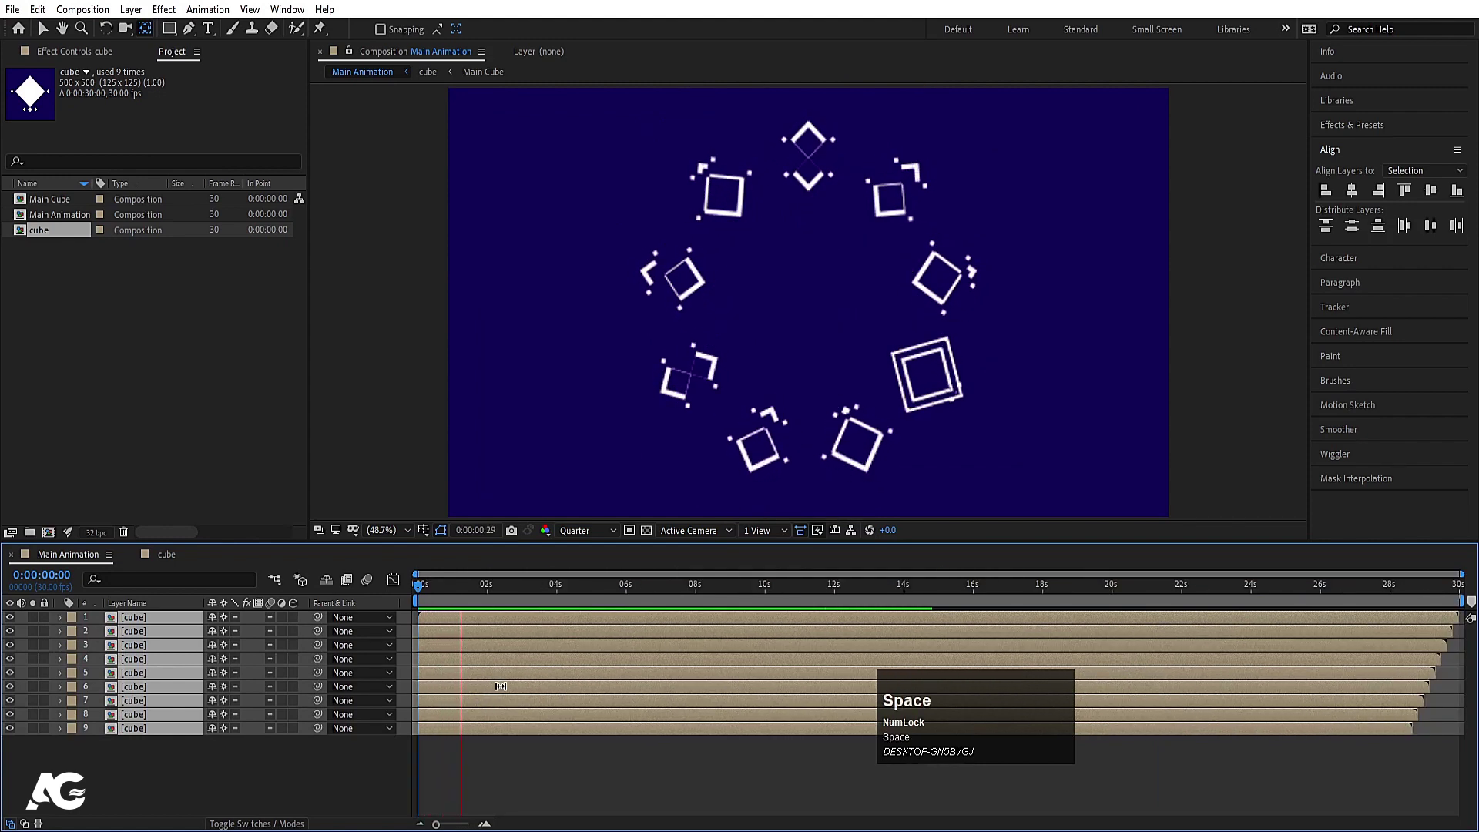
{"action": "left_click", "coordinate": [445, 597]}
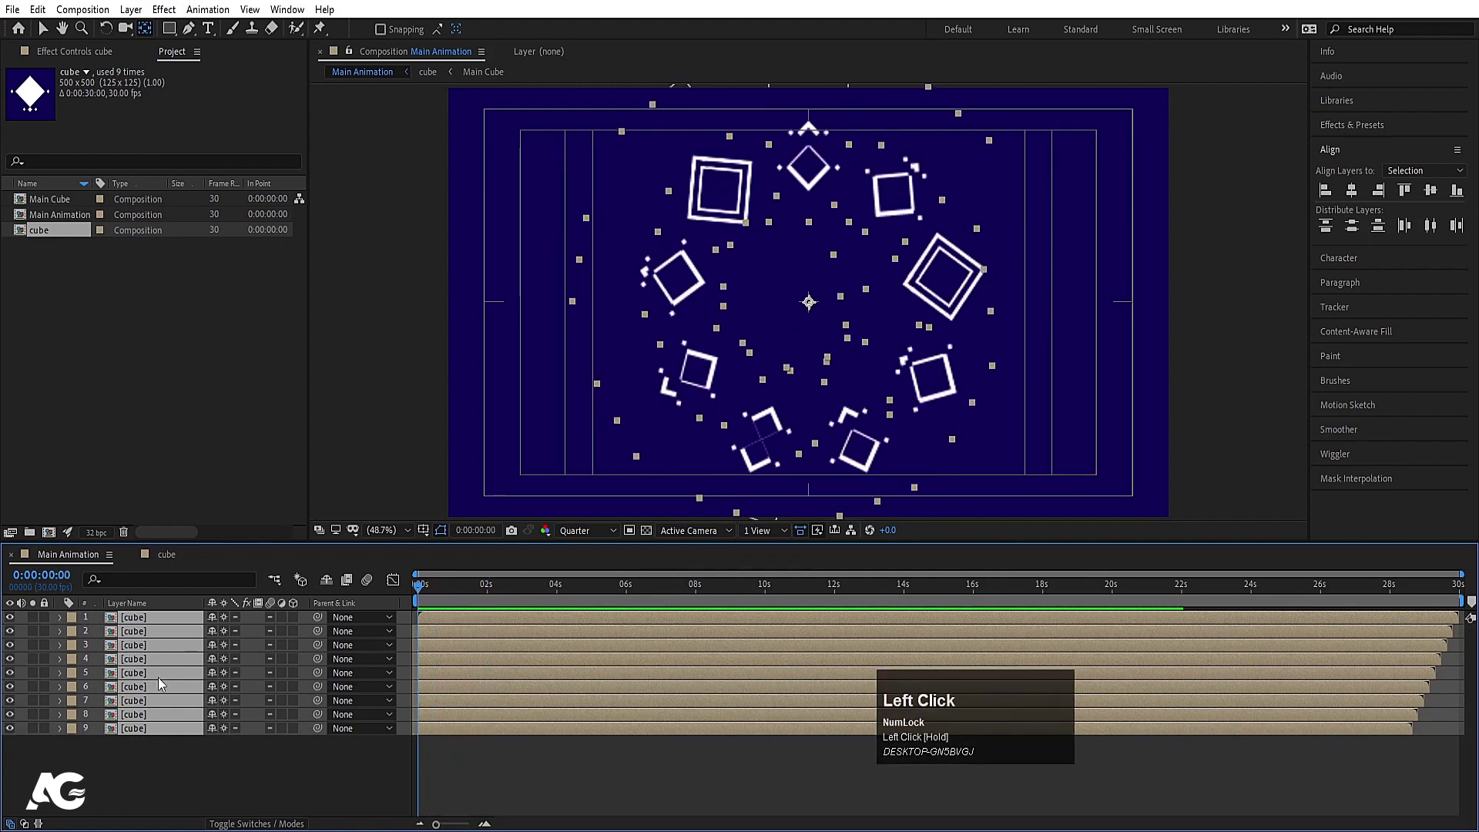
{"action": "key", "text": "ctrl+shift+c"}
{"action": "key", "text": "Return"}
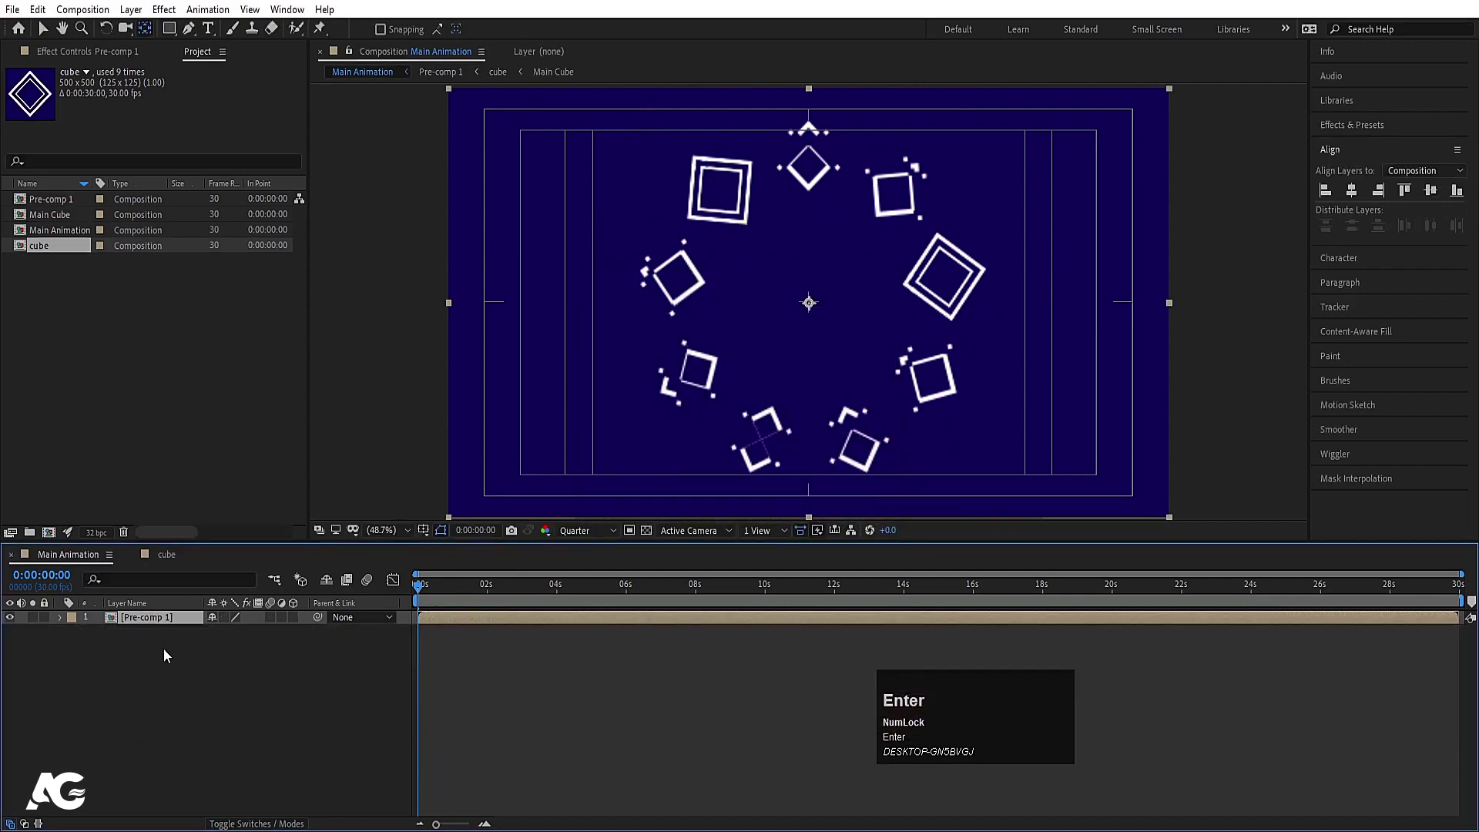
Duplicate Pre-comp 1 twice and scale the copies to 165% and 274%, then preview.
{"action": "key", "text": "ctrl+d"}
{"action": "left_click", "coordinate": [175, 641]}
{"action": "key", "text": "s"}
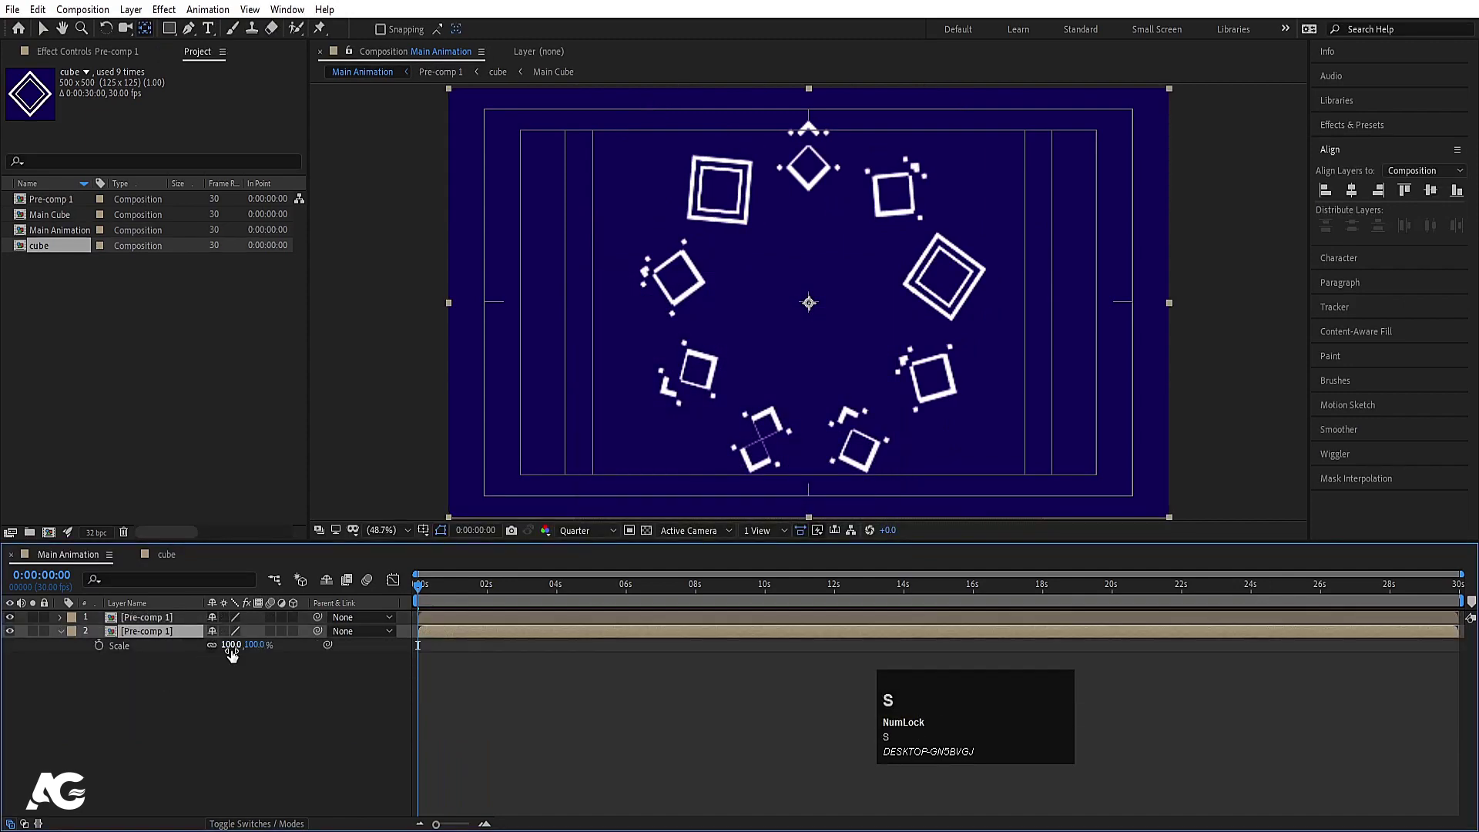
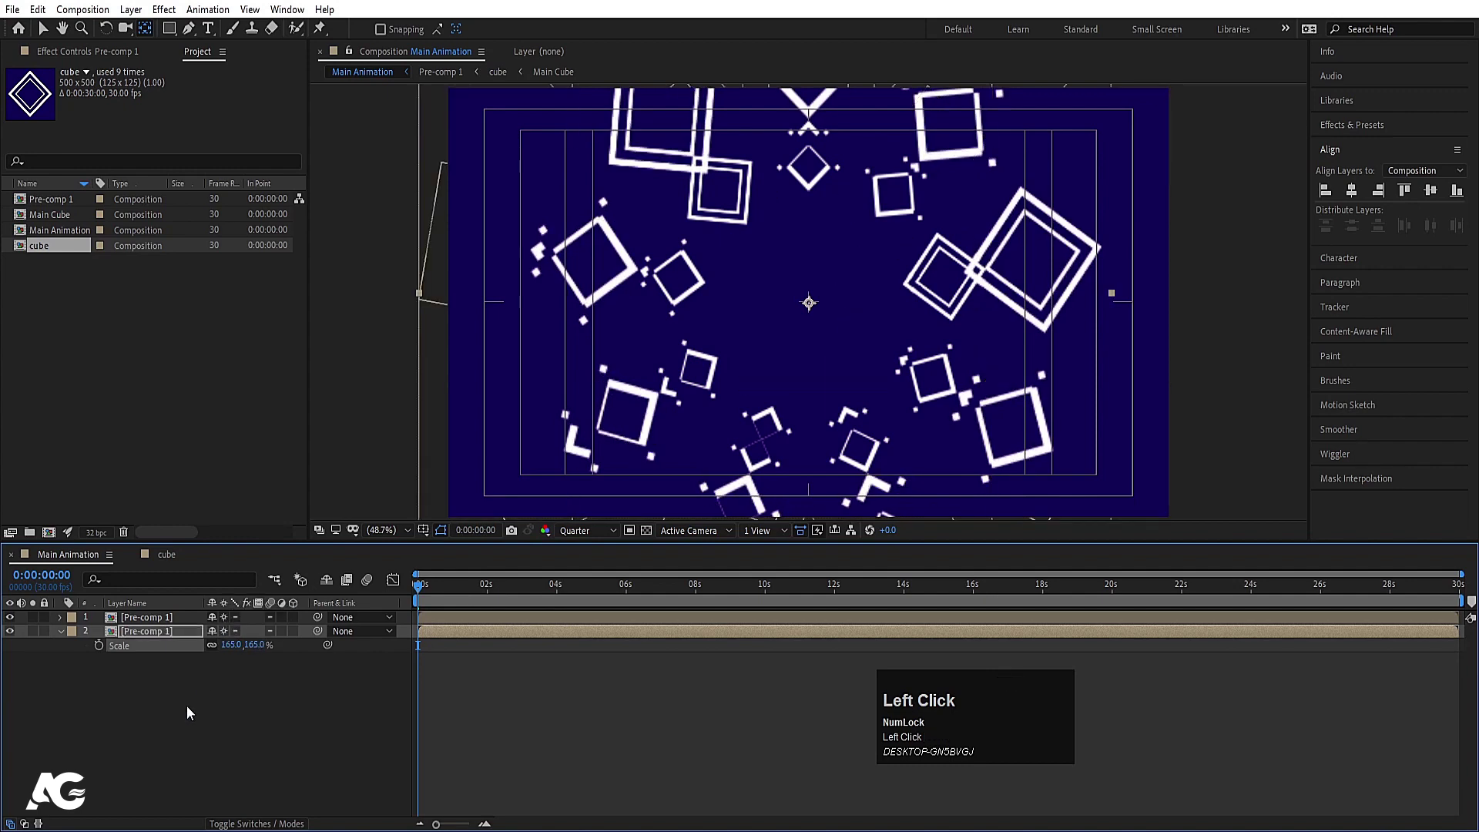
{"action": "key", "text": "ctrl+d"}
{"action": "left_click_drag", "start_coordinate": [161, 650], "coordinate": [551, 590]}
{"action": "key", "text": "space"}
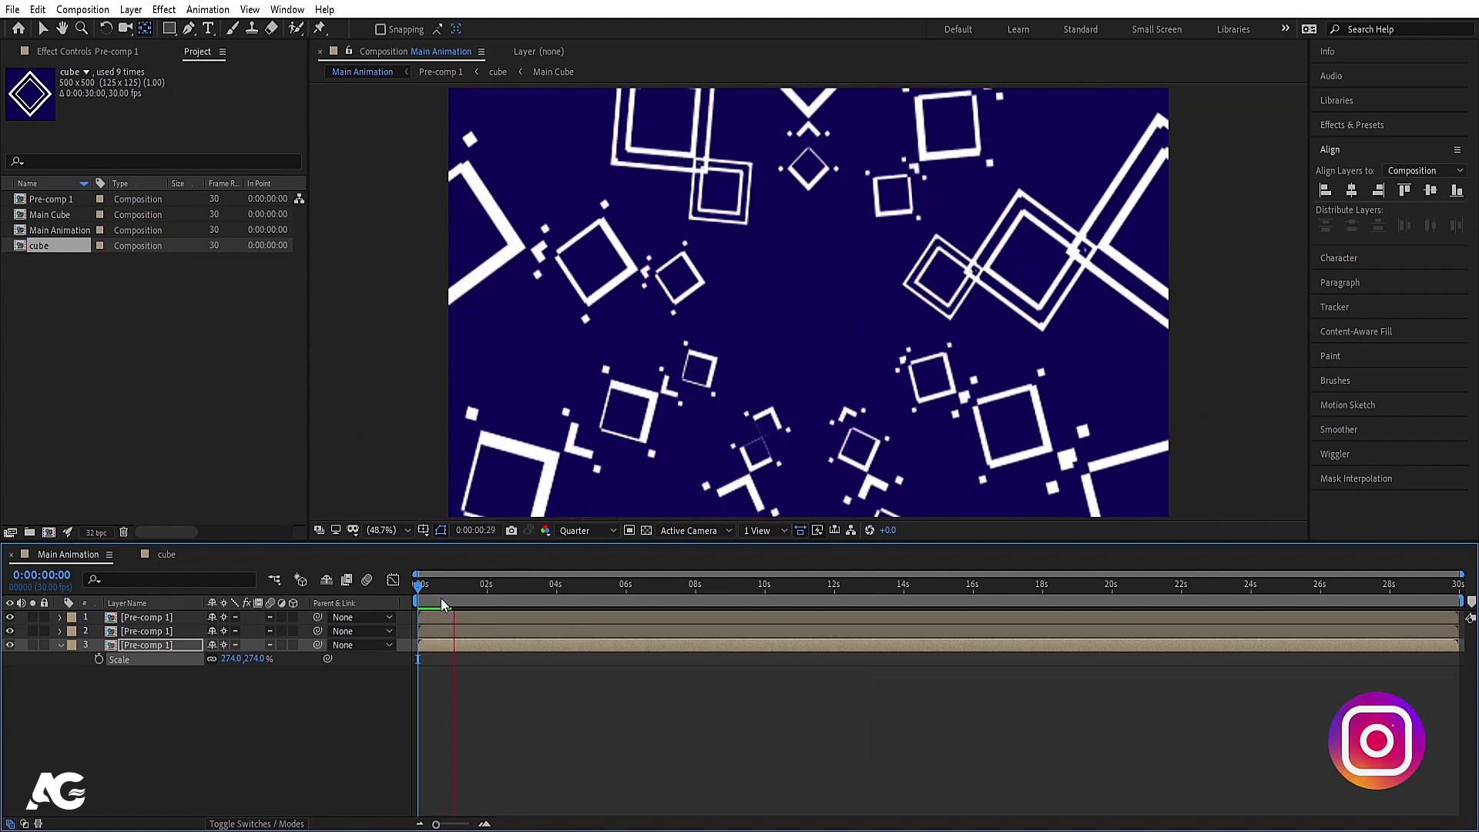
{"action": "key", "text": "space"}
{"action": "left_click", "coordinate": [430, 595]}
Slide the Pre-comp 1 copies later in the timeline so the rings are offset in time.
{"action": "key", "text": "="}
{"action": "type", "text": "=="}
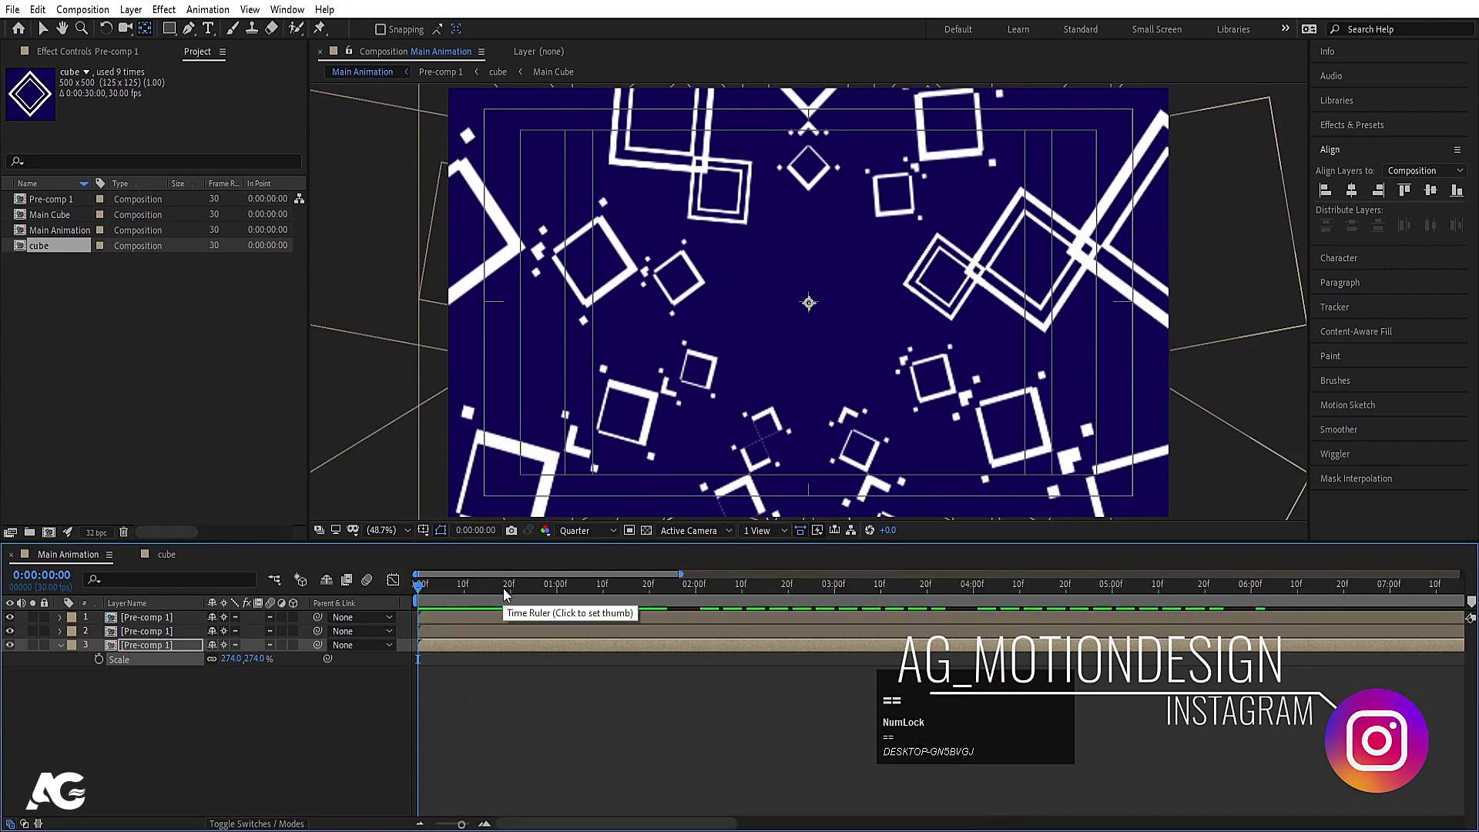
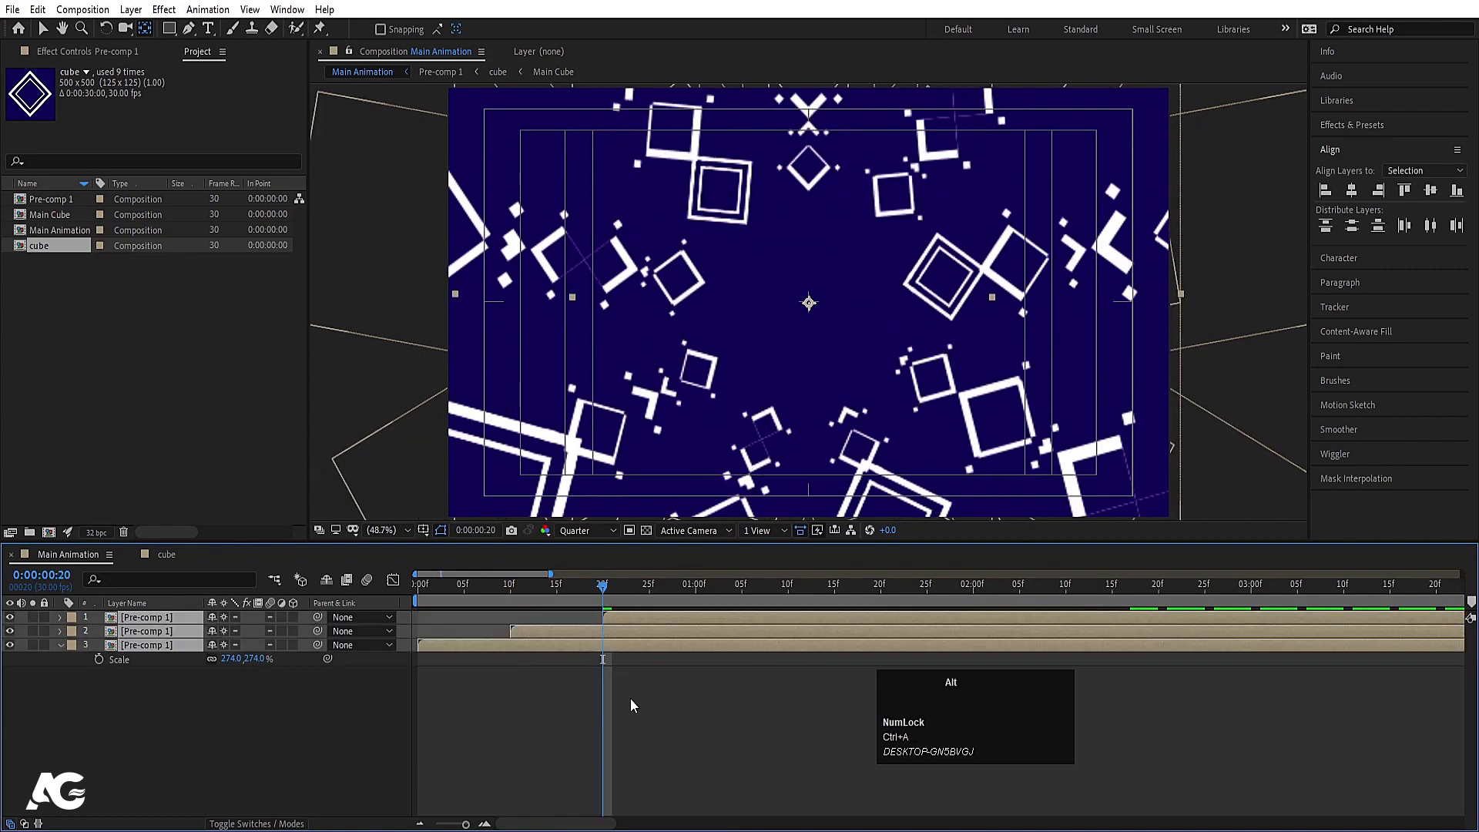
{"action": "key", "text": "alt+["}
{"action": "type", "text": "j["}
{"action": "key", "text": "space"}
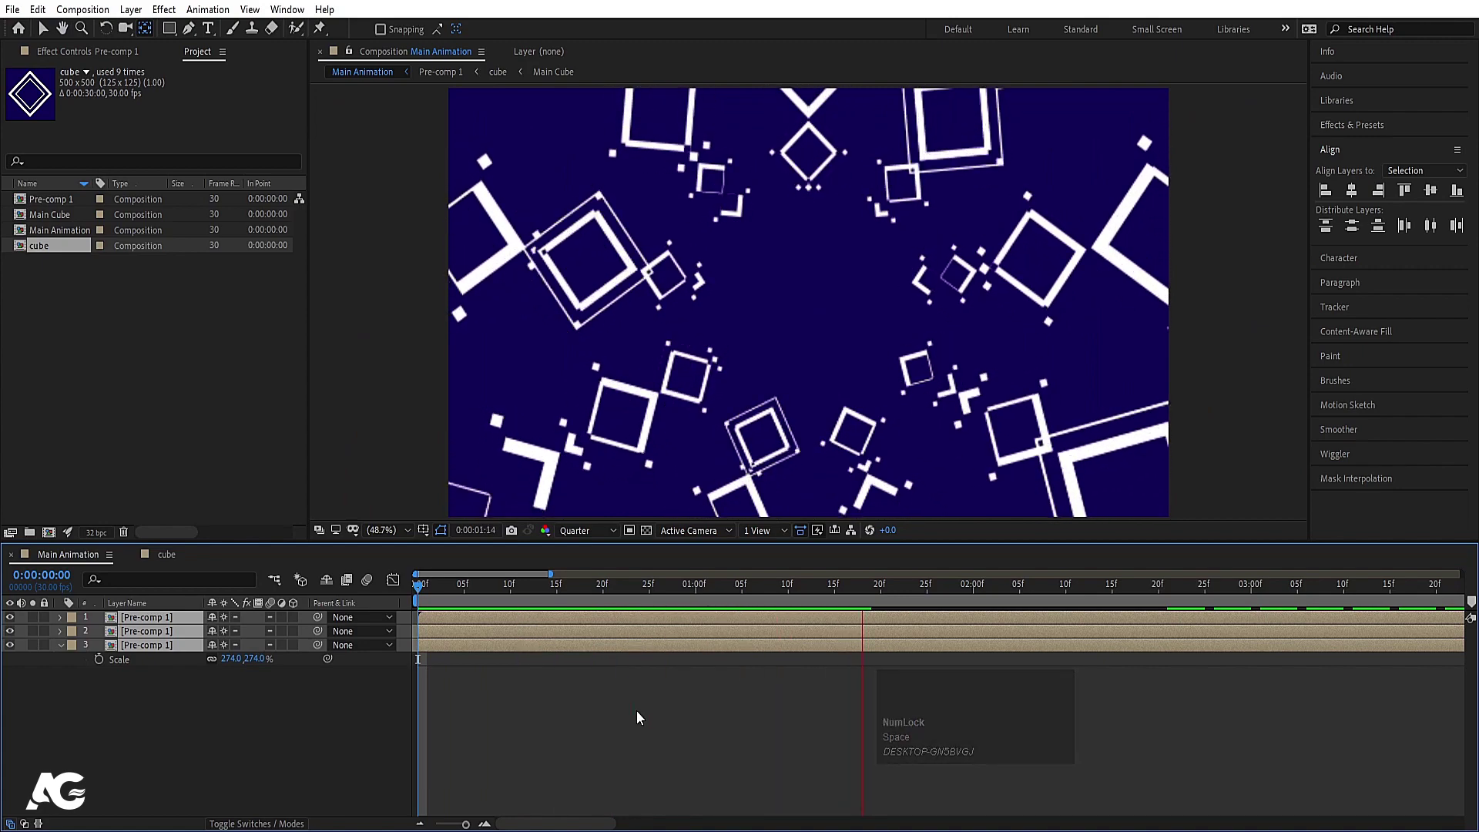
{"action": "key", "text": "space"}
{"action": "key", "text": "-"}
{"action": "left_click_drag", "start_coordinate": [511, 709], "coordinate": [555, 607]}
{"action": "type", "text": "=="}
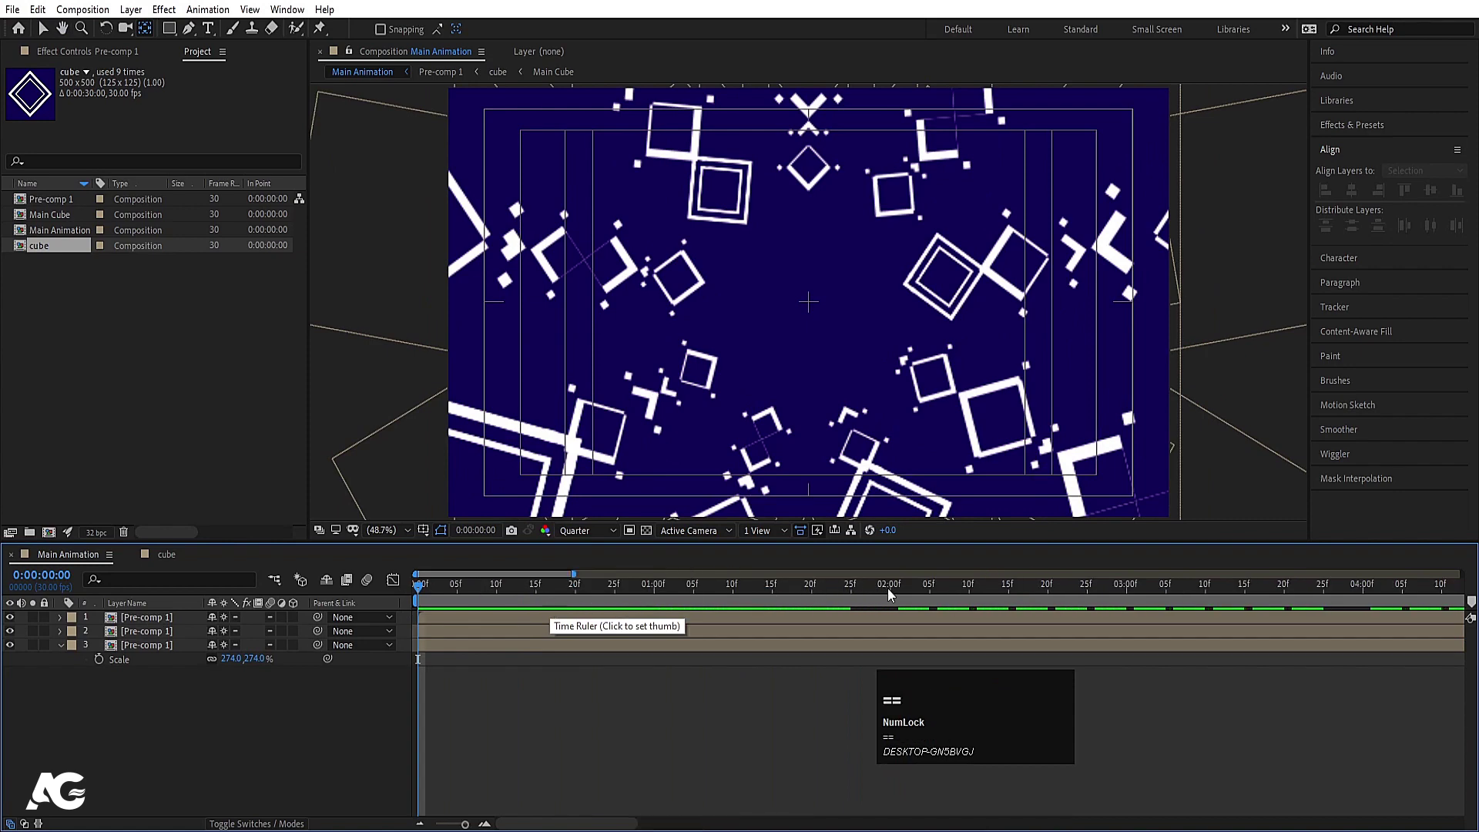
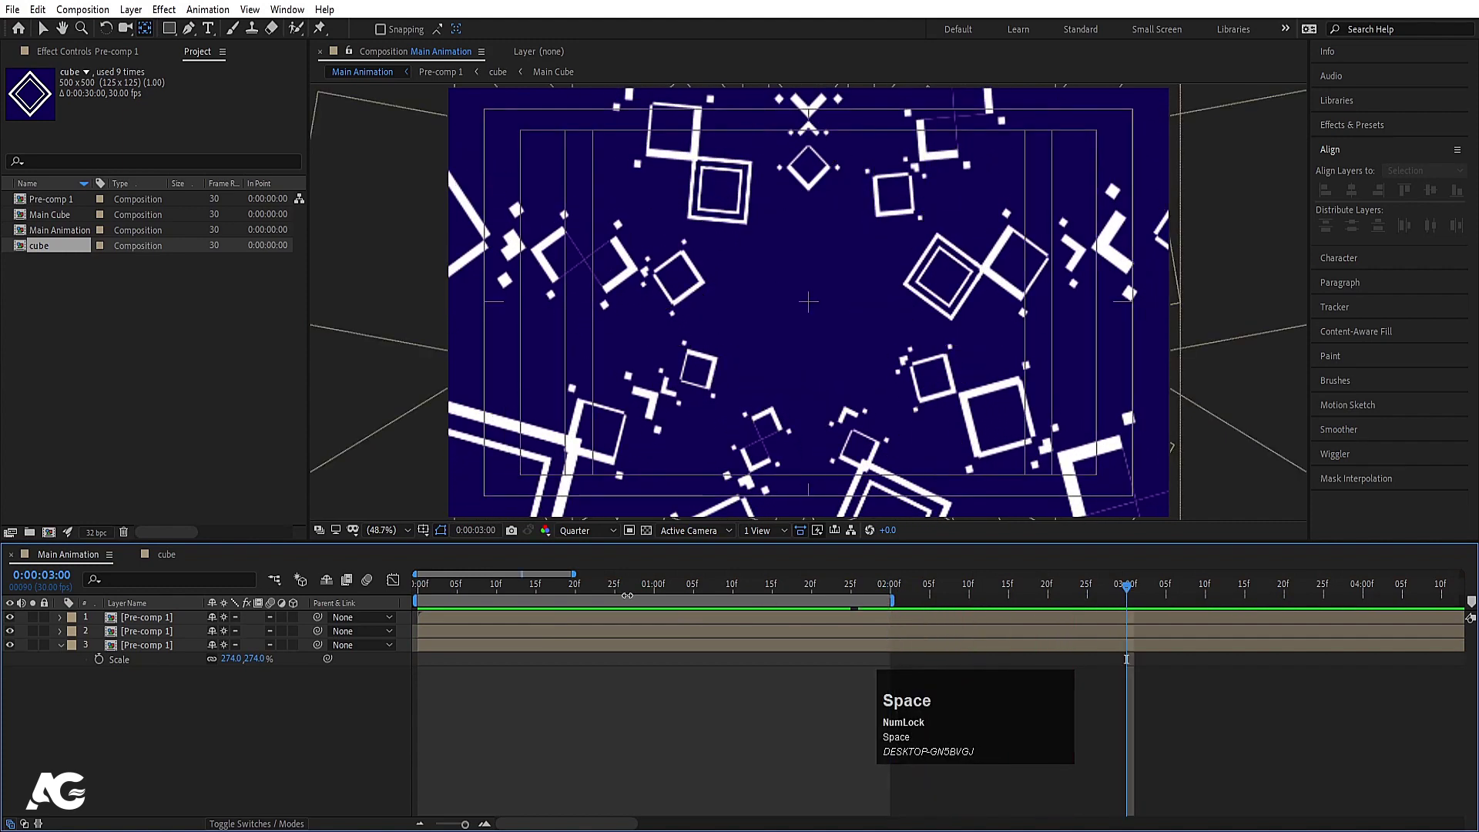
Preview the layered kaleidoscopic rings of diamonds from the start.
{"action": "left_click", "coordinate": [612, 589]}
{"action": "key", "text": "space"}
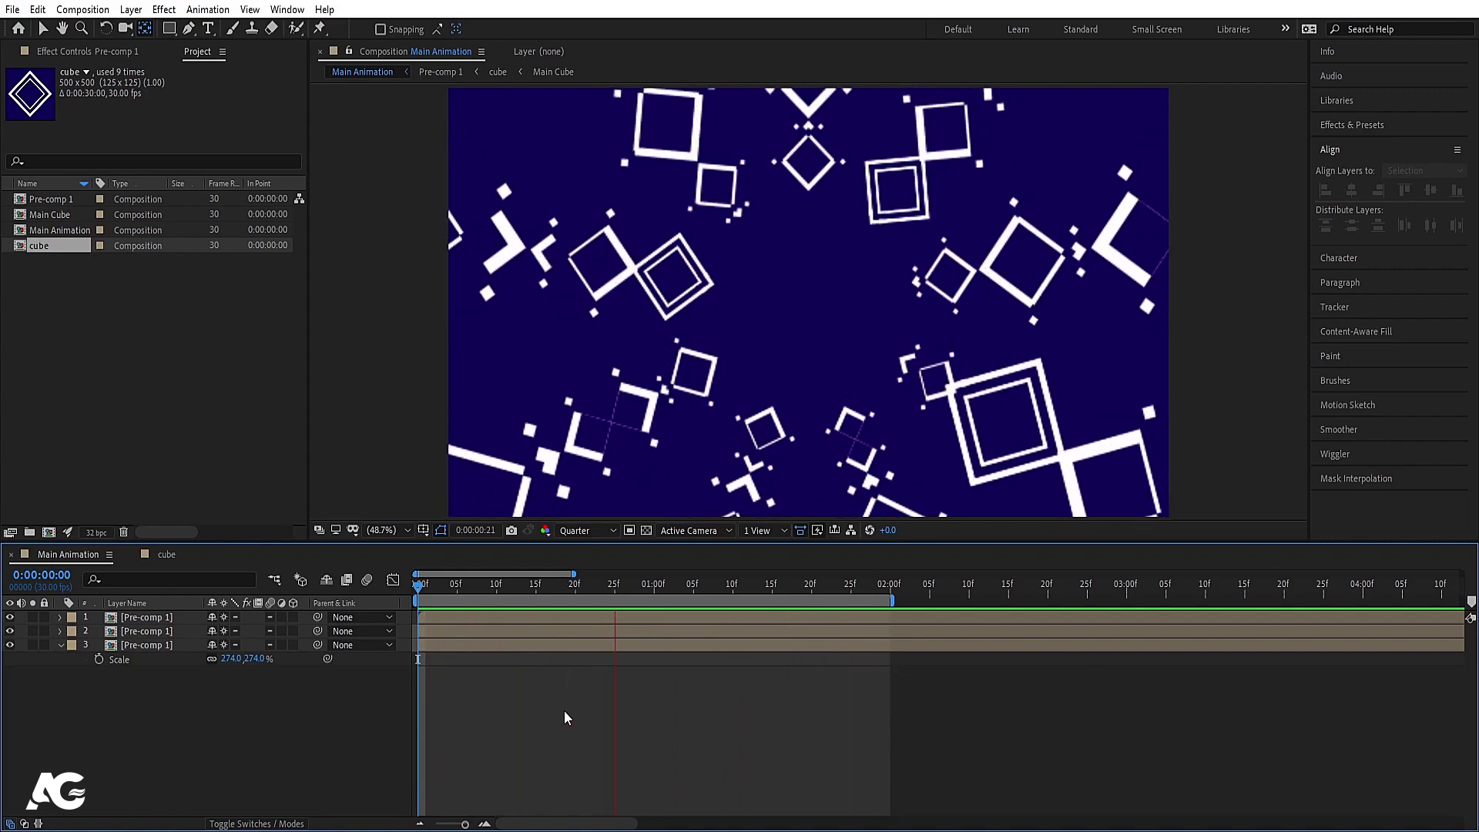
{"action": "key", "text": "-"}
{"action": "type", "text": "--"}
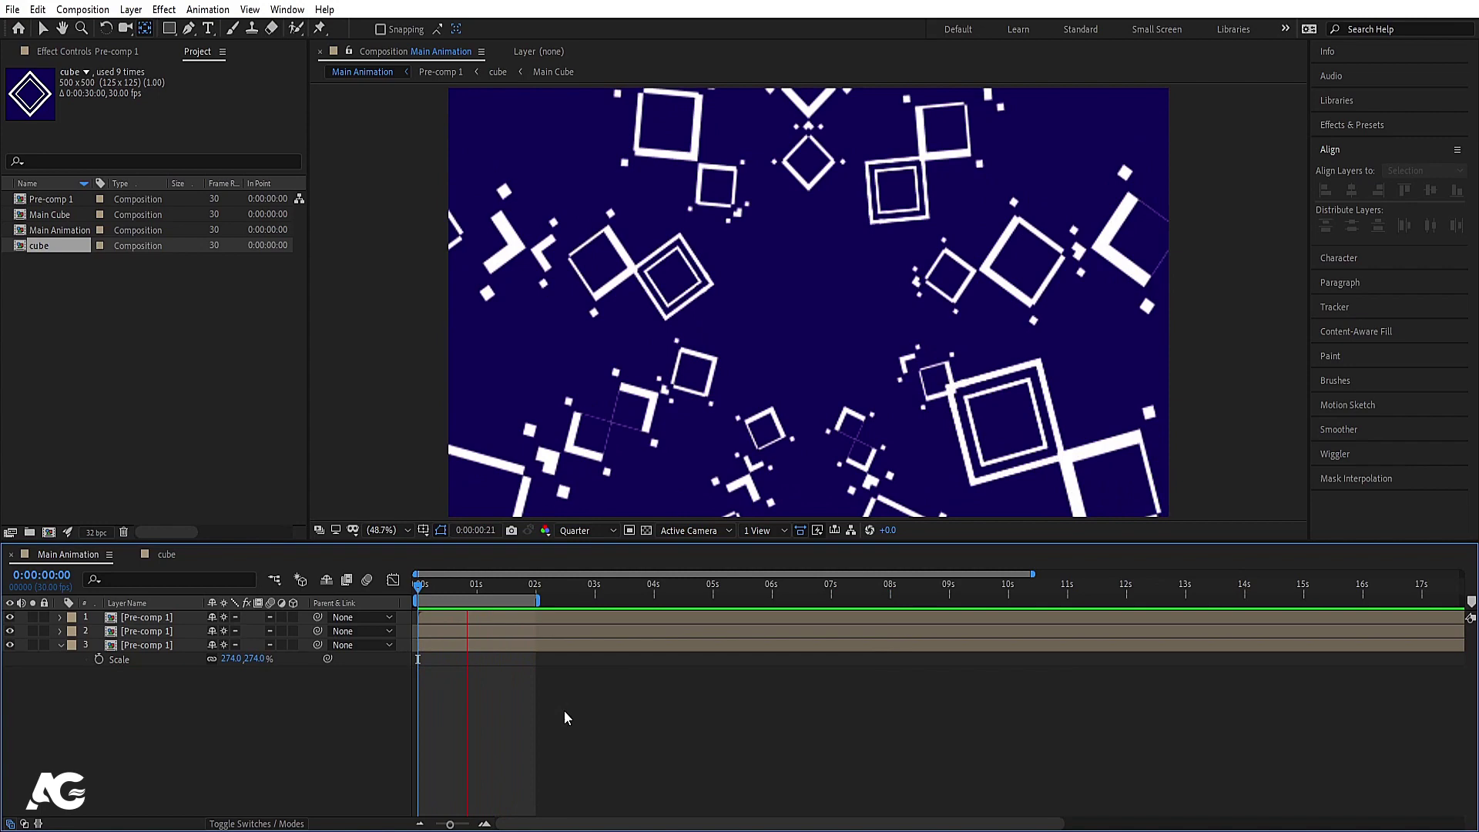
{"action": "key", "text": "space"}
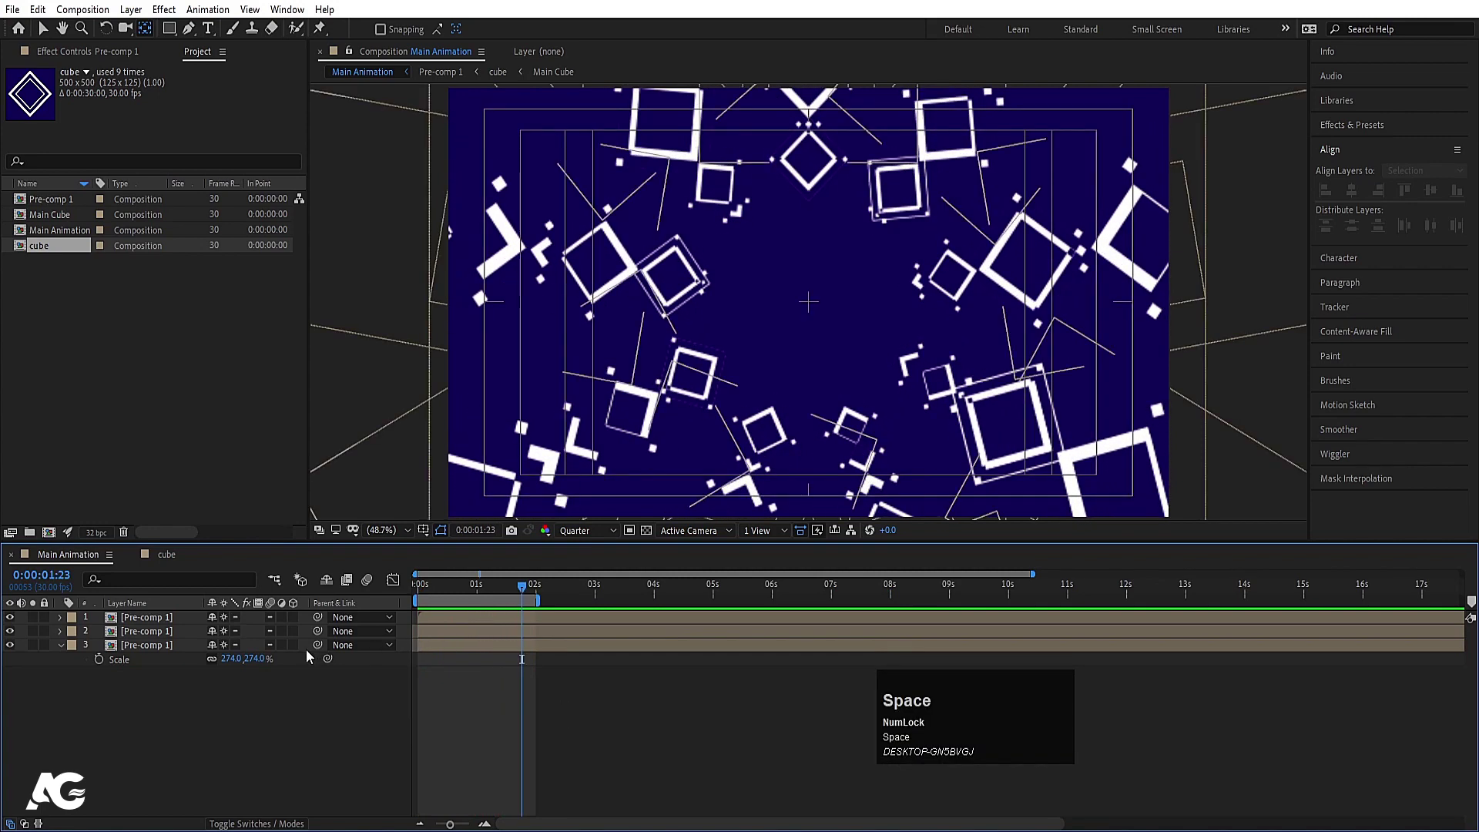
Parent the cube layers to Null 1 and keyframe its Rotation from 0x to 1x, then preview.
{"action": "left_click_drag", "start_coordinate": [450, 593], "coordinate": [161, 624]}
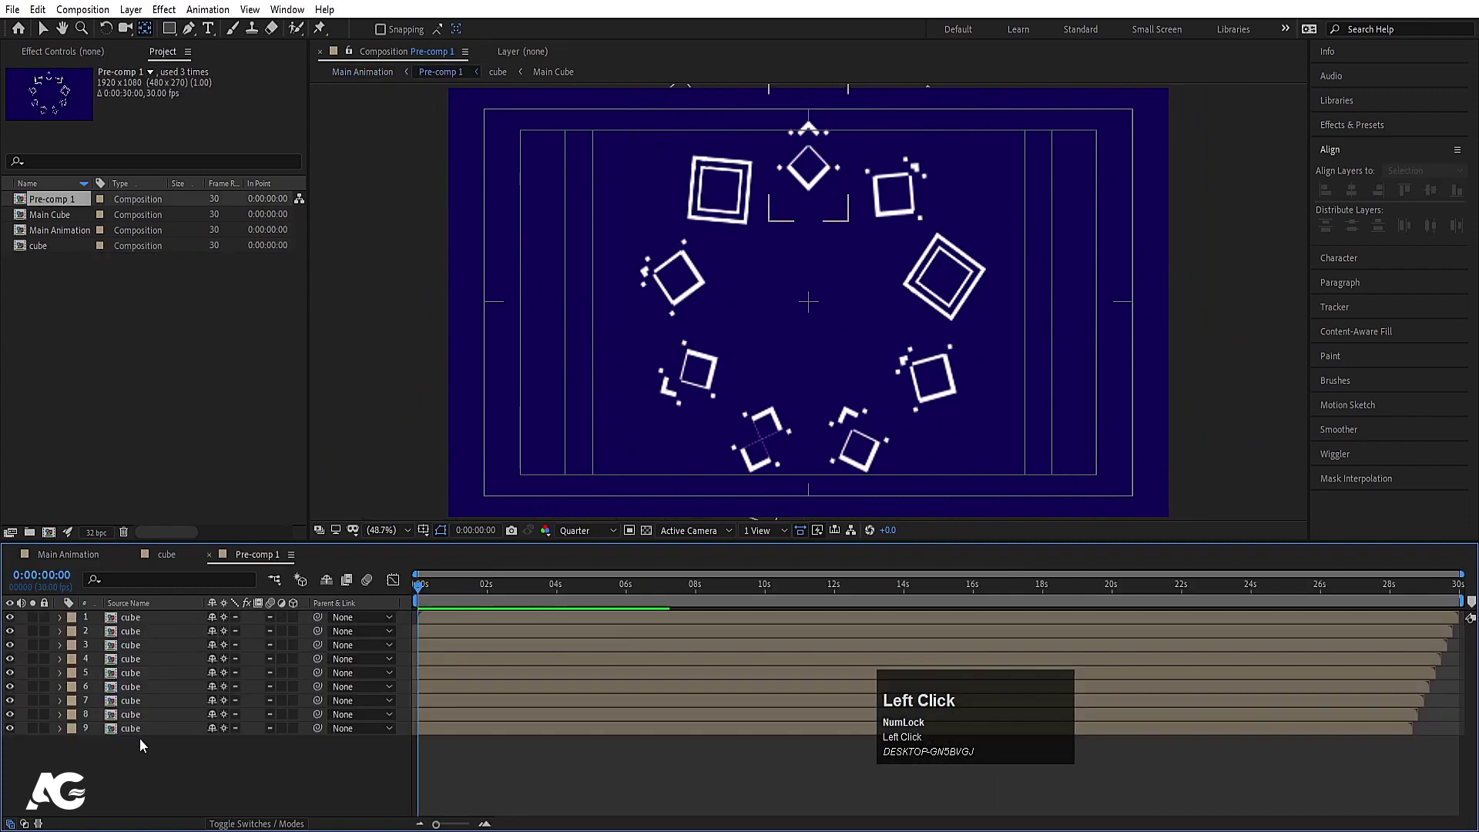
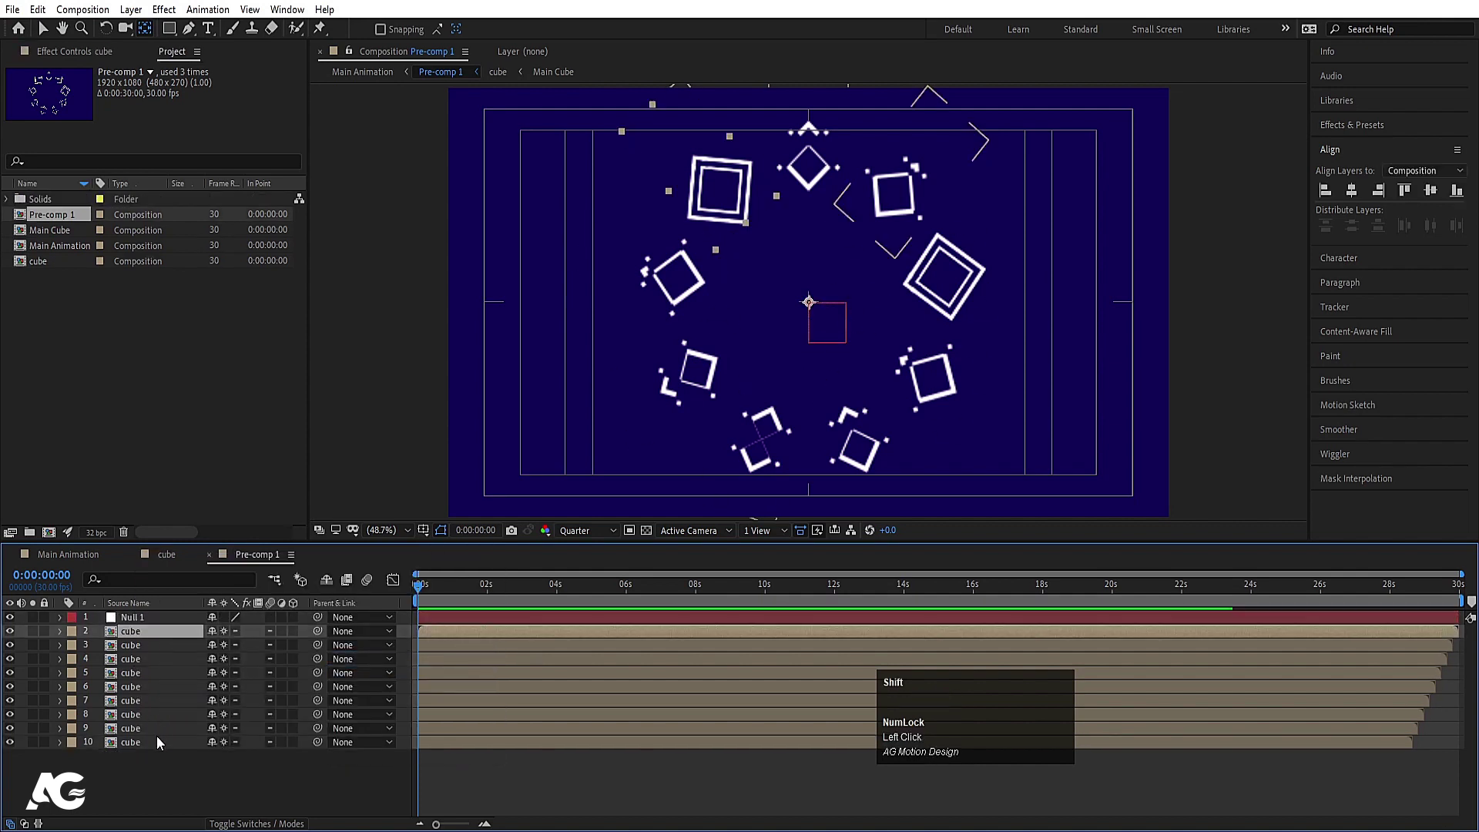
{"action": "left_click_drag", "start_coordinate": [157, 746], "coordinate": [119, 624]}
{"action": "key", "text": "r"}
{"action": "left_click", "coordinate": [103, 635]}
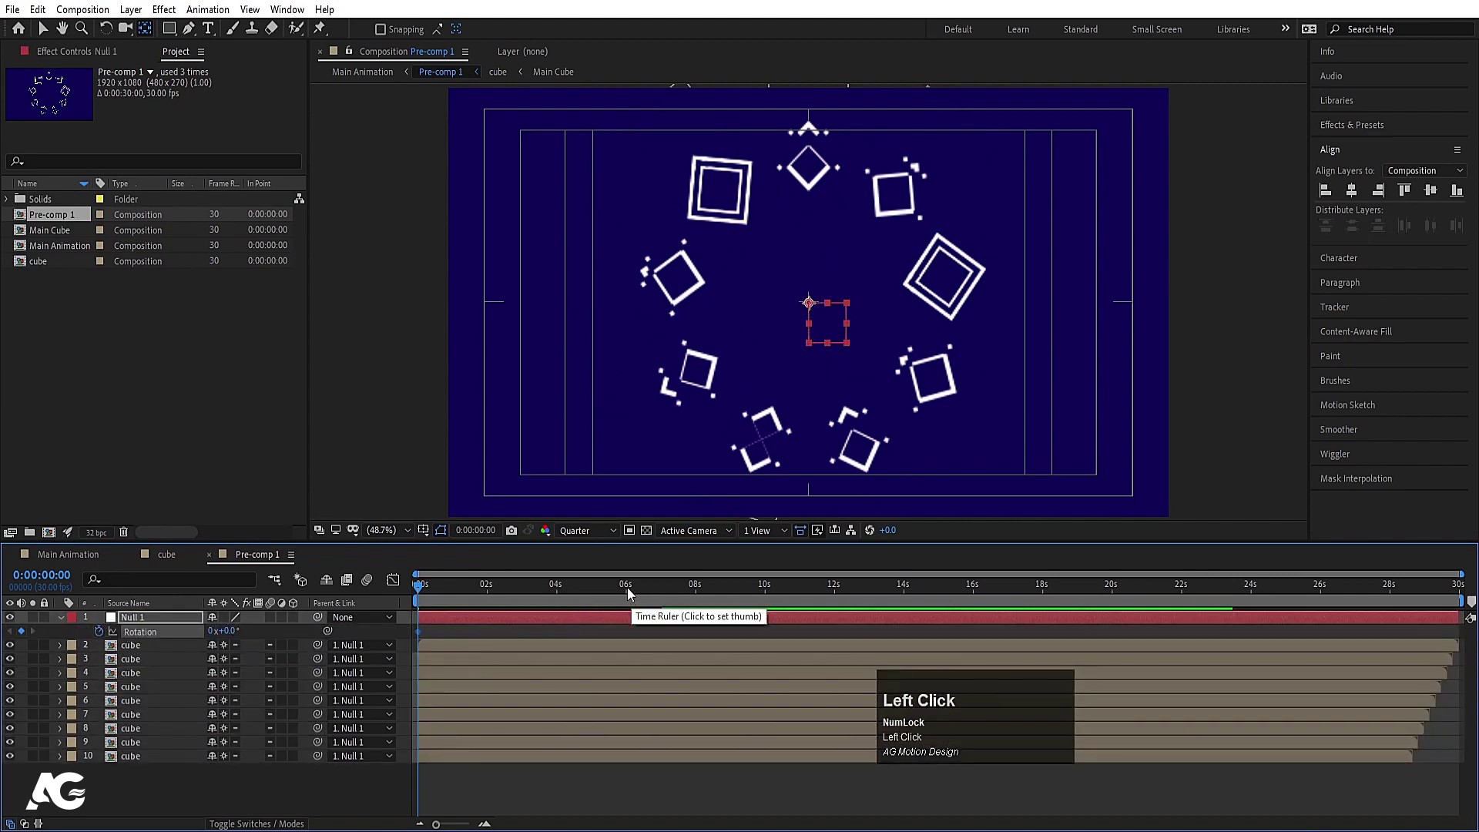
{"action": "left_click", "coordinate": [631, 592]}
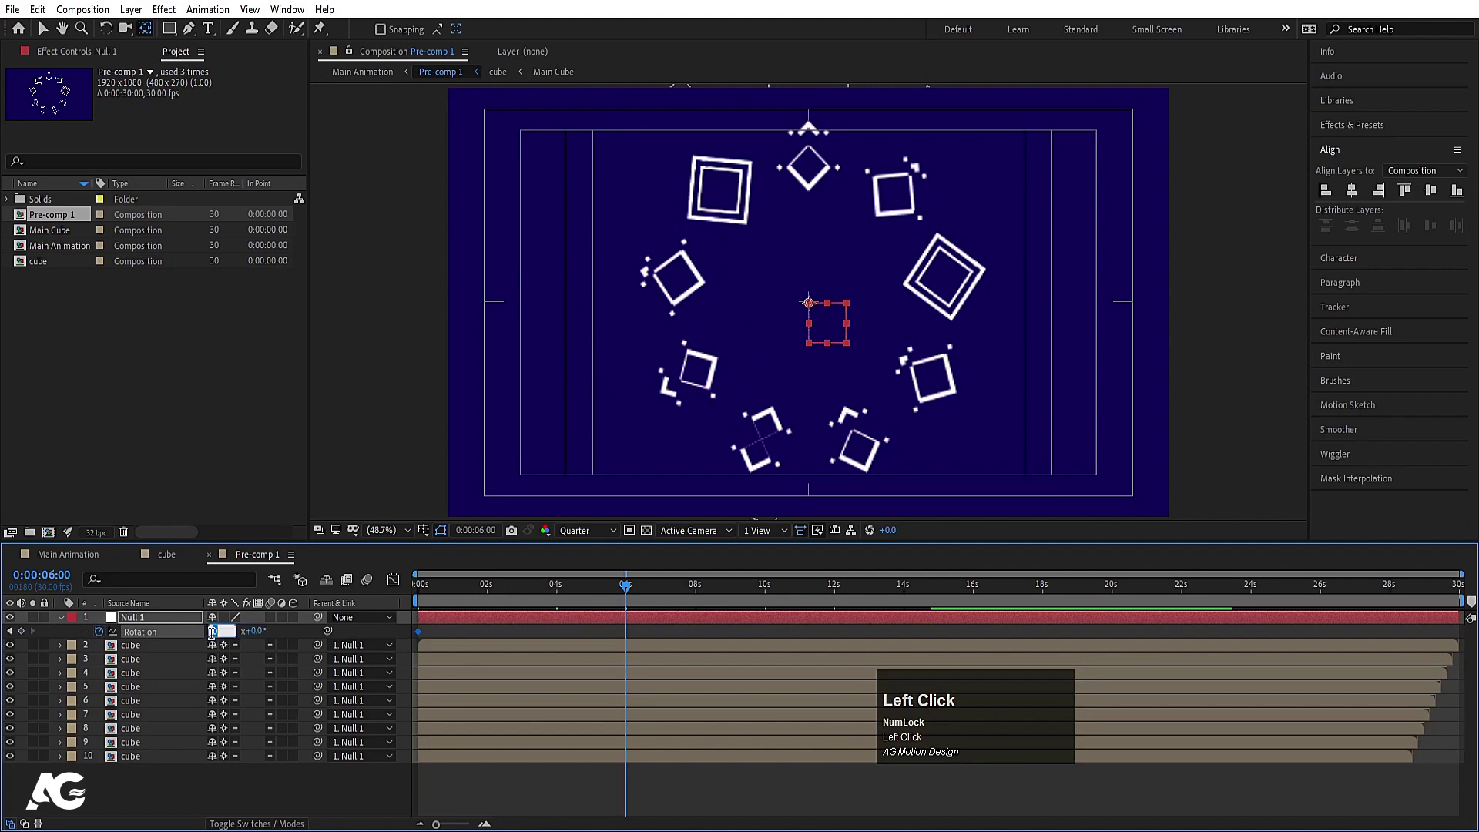
{"action": "key", "text": "Return"}
{"action": "left_click", "coordinate": [442, 584]}
{"action": "key", "text": "space"}
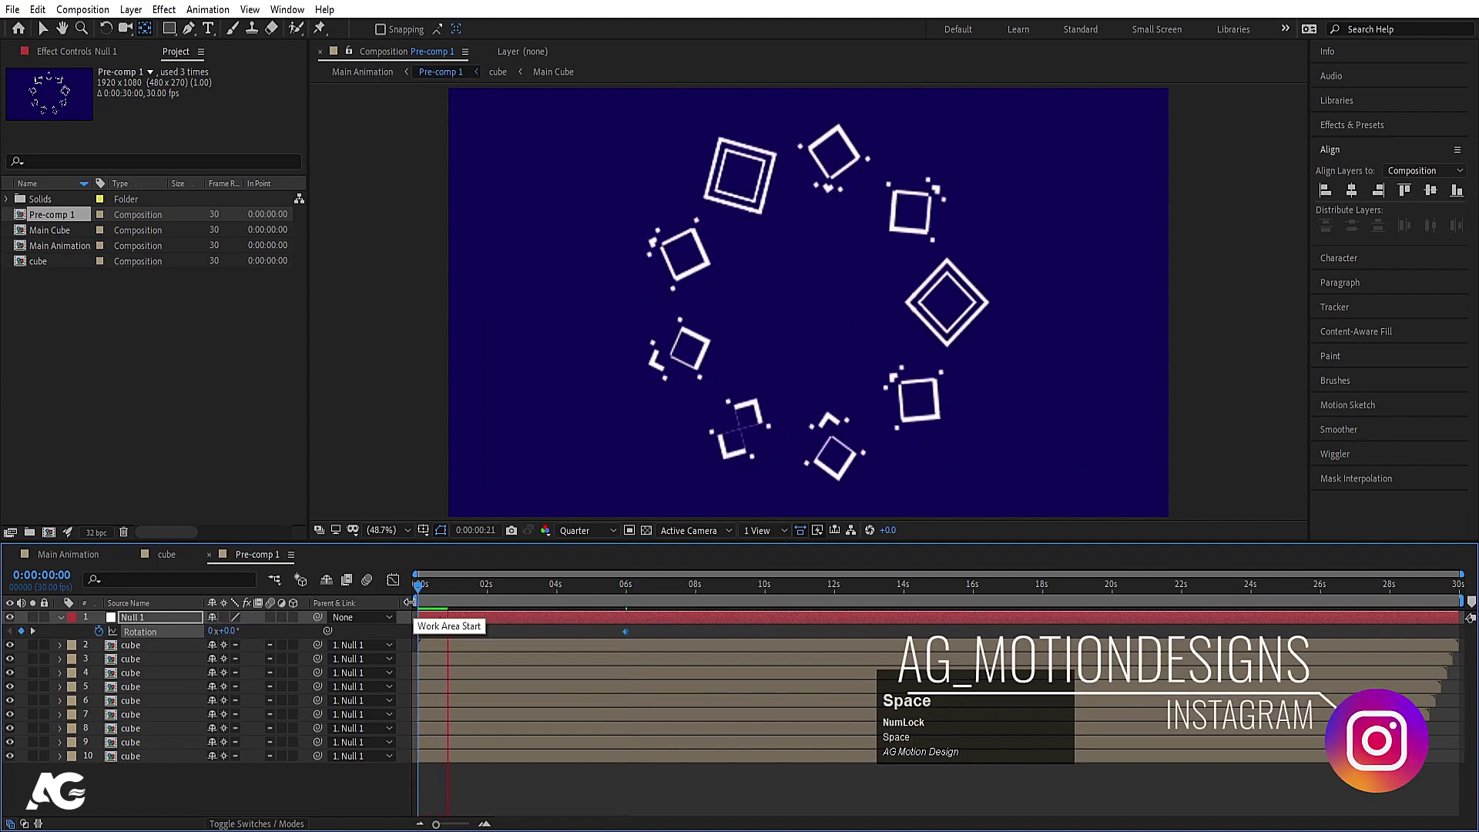
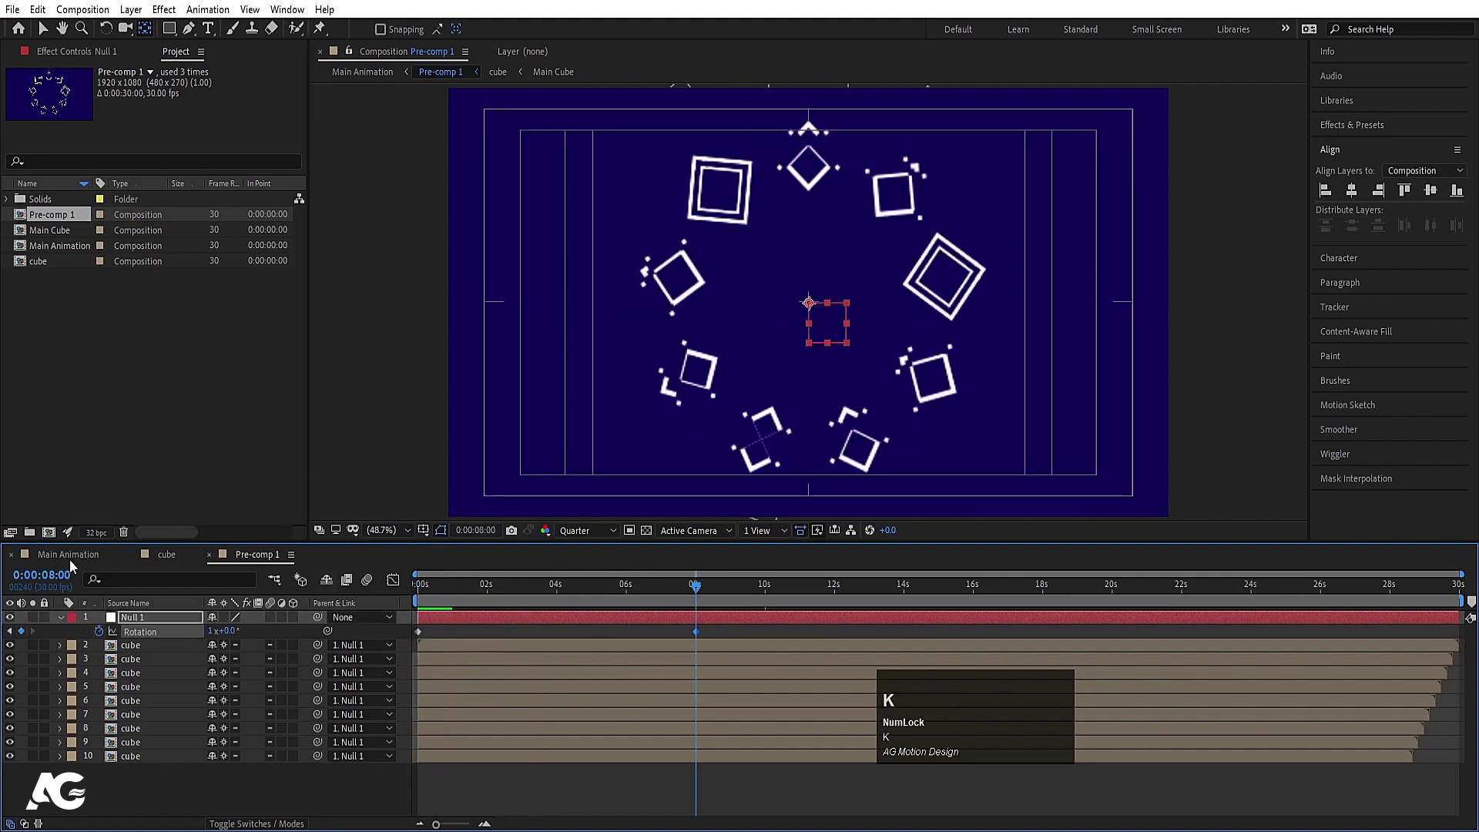
Preview the three stacked Pre-comp 1 rings playing in Main Animation at Full resolution.
{"action": "left_click", "coordinate": [75, 554]}
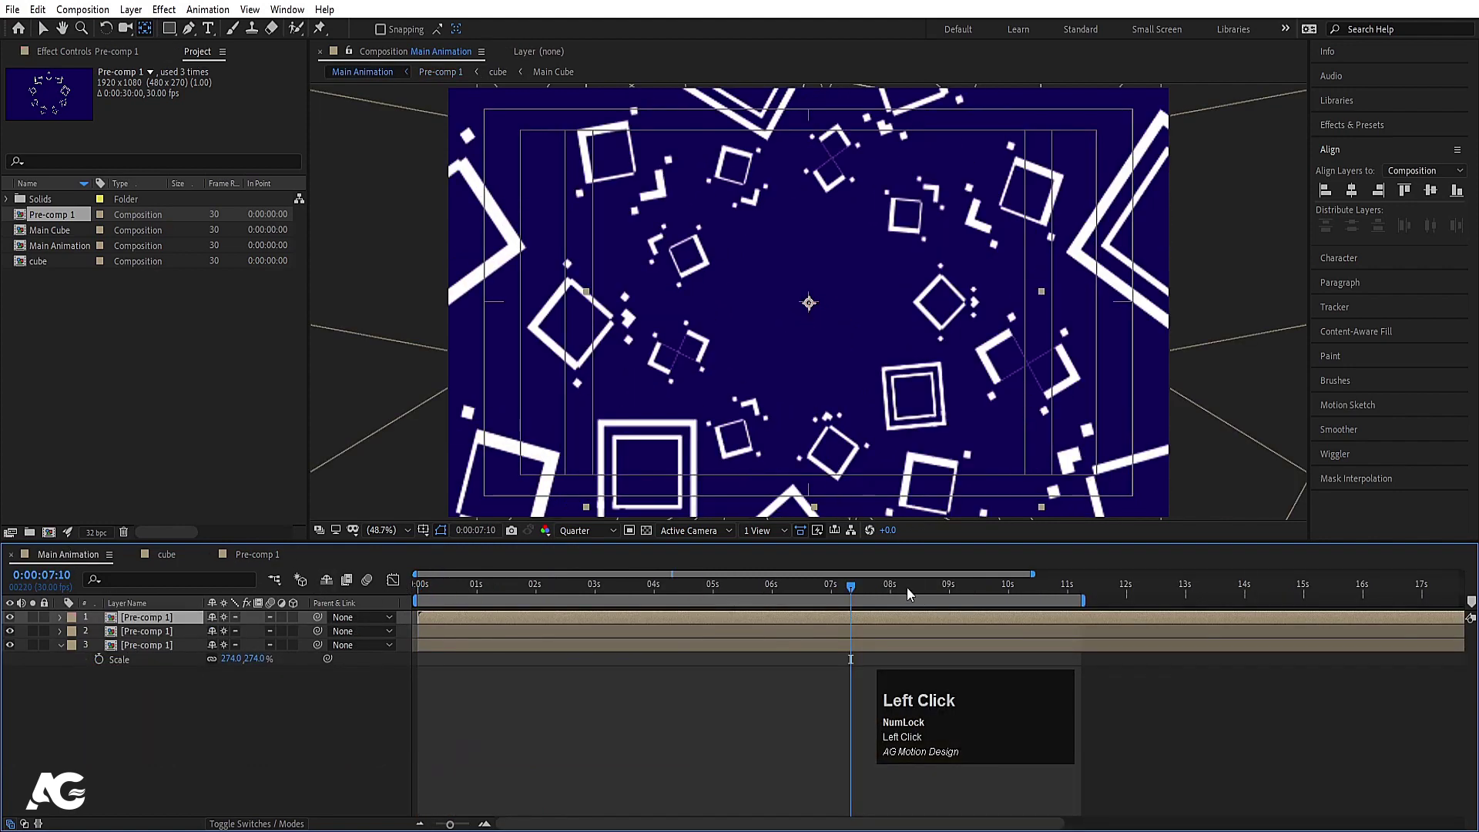
{"action": "left_click", "coordinate": [897, 594]}
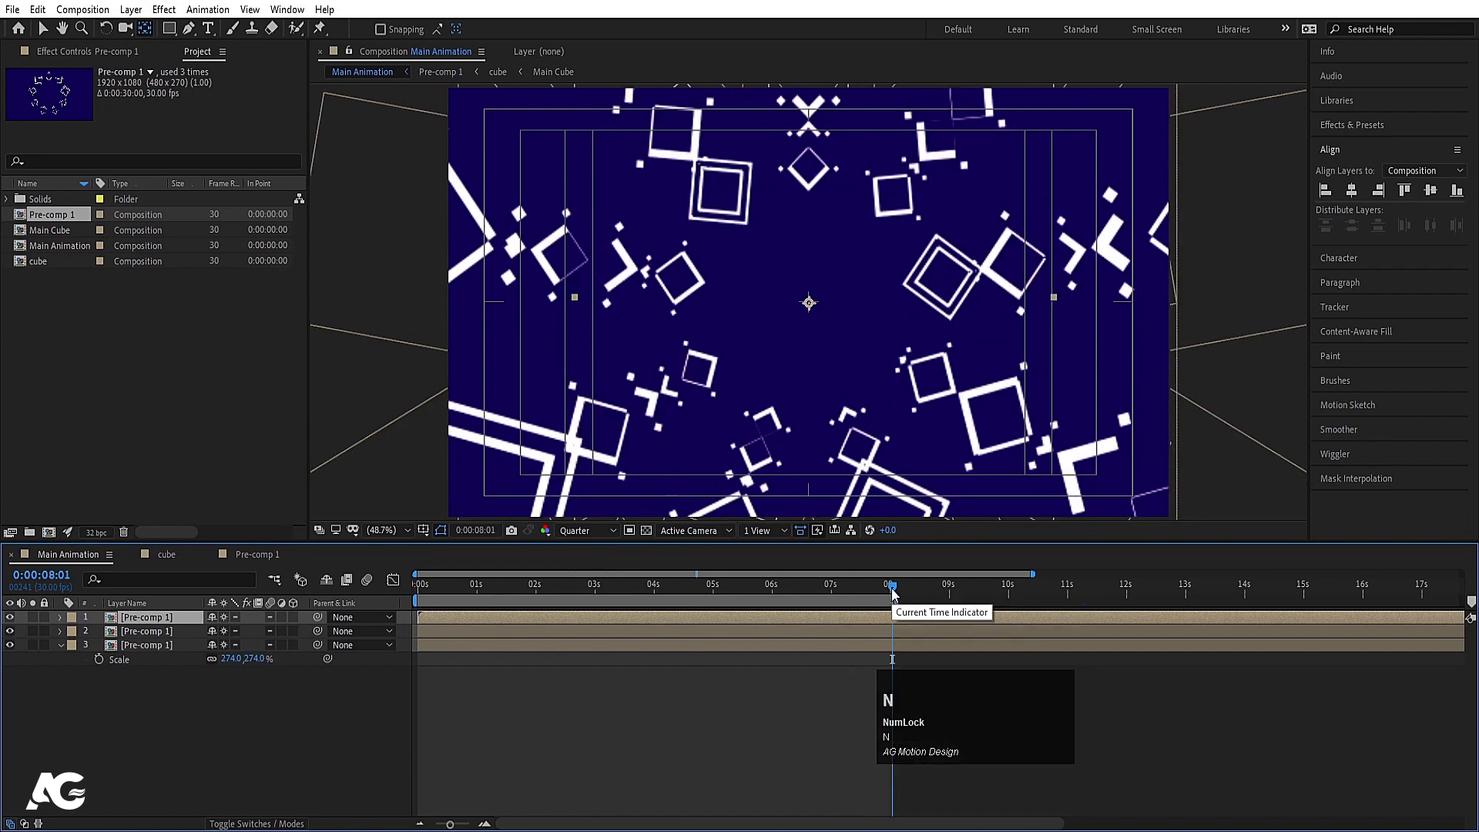
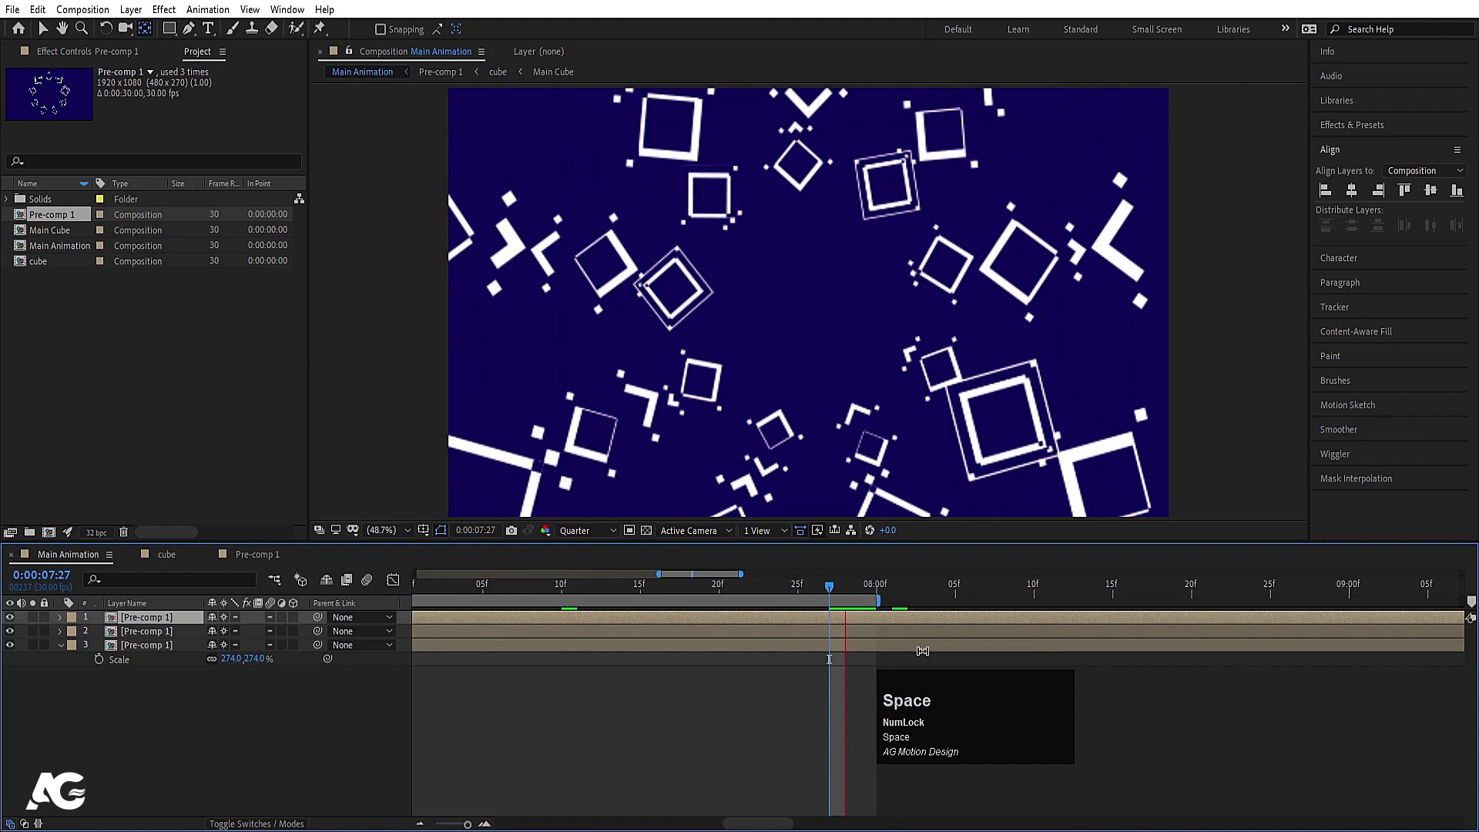
{"action": "key", "text": "space"}
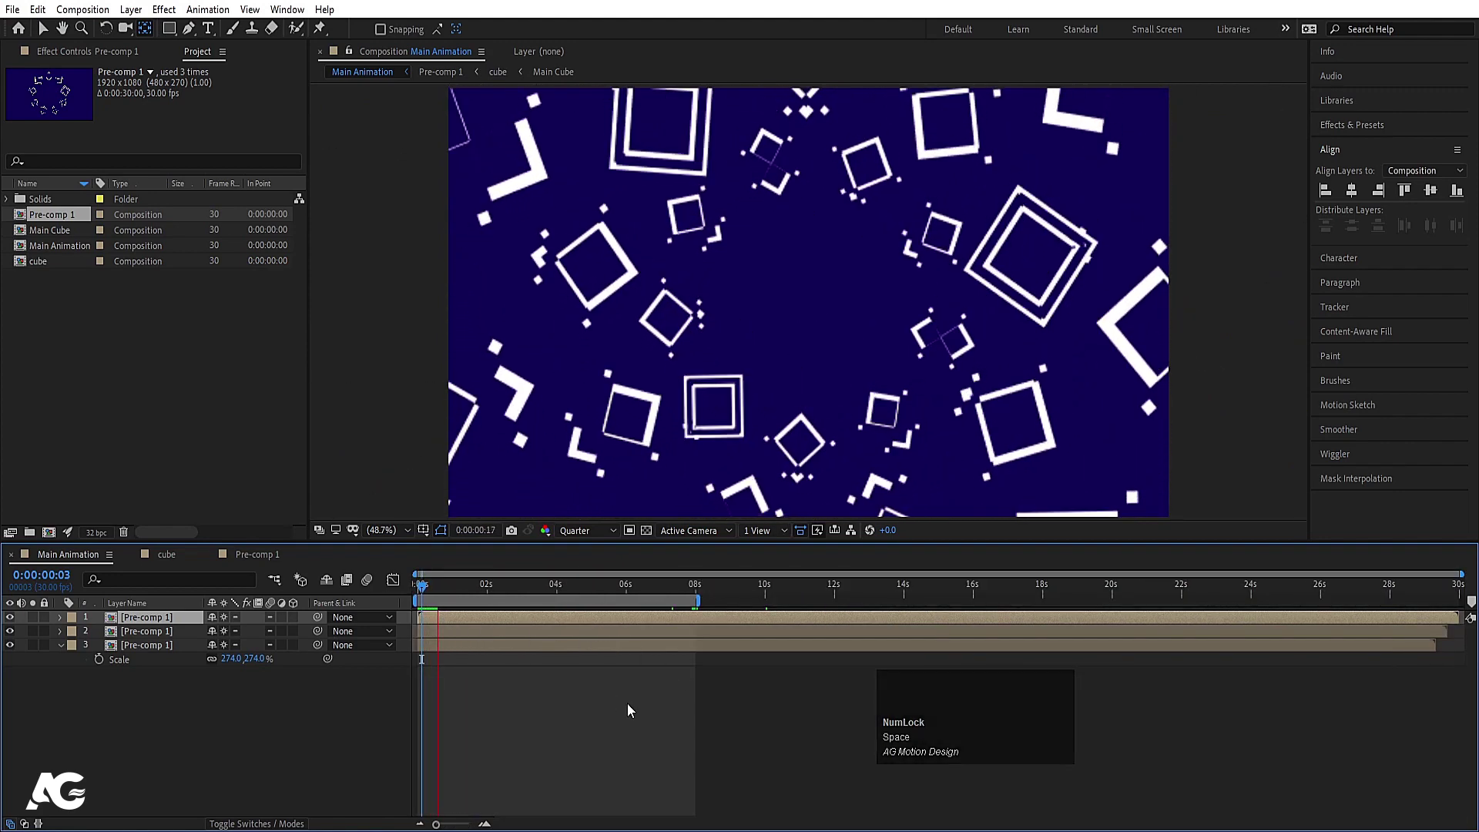
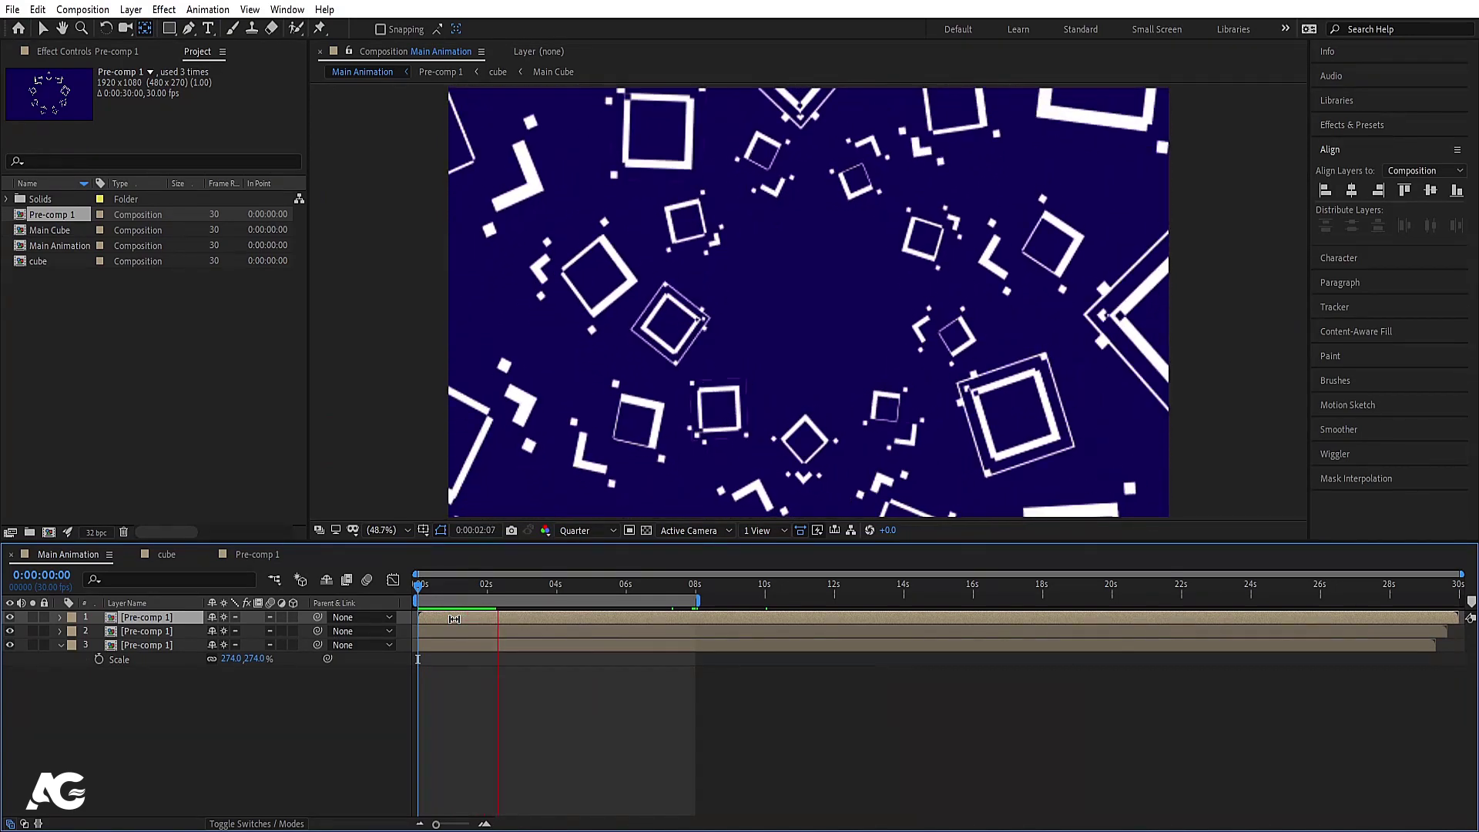
{"action": "key", "text": "space"}
{"action": "left_click", "coordinate": [578, 537]}
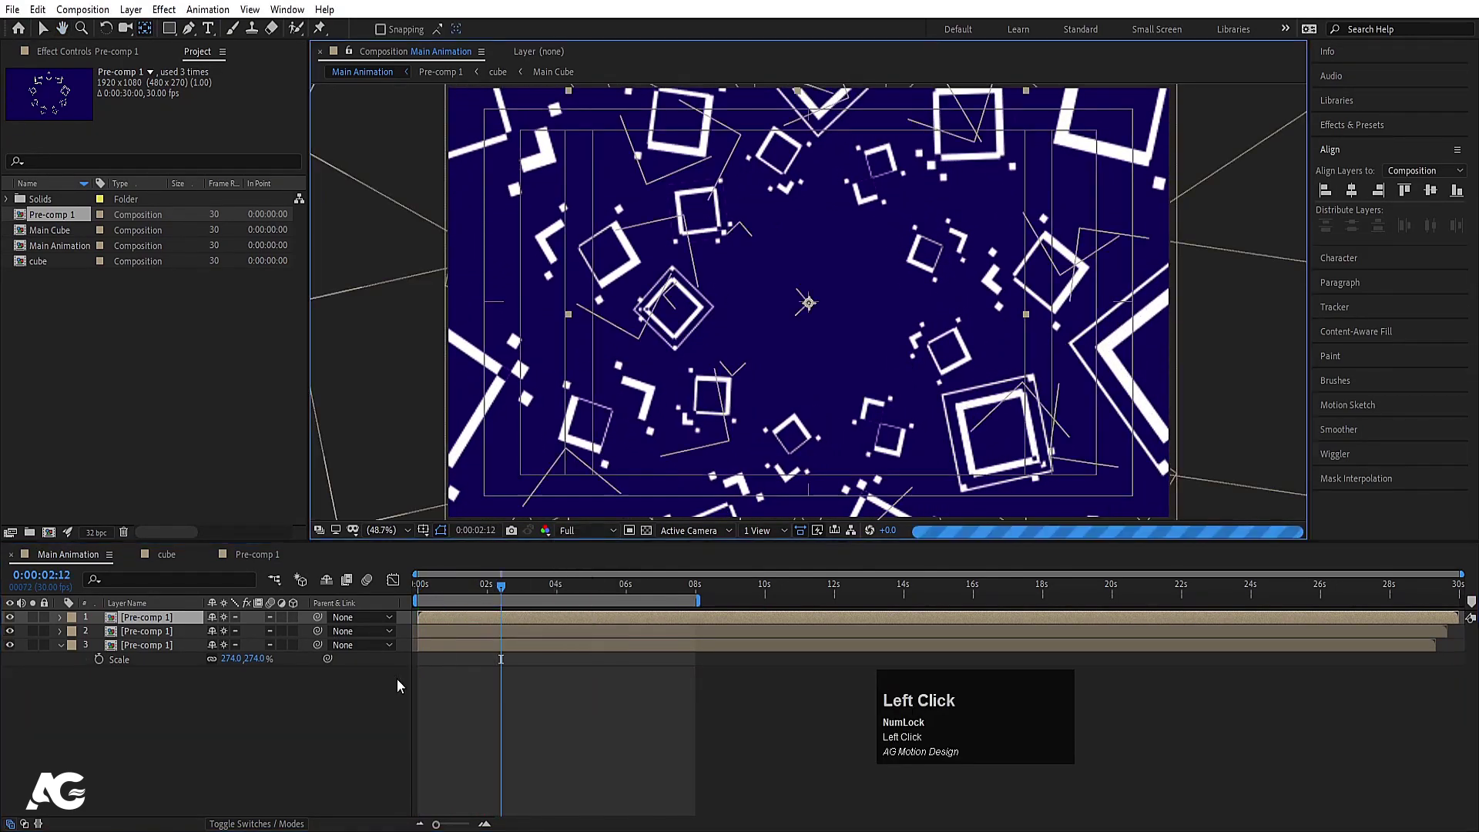
Create a new 1920×1080 composition named Fractal.
{"action": "right_click", "coordinate": [278, 743]}
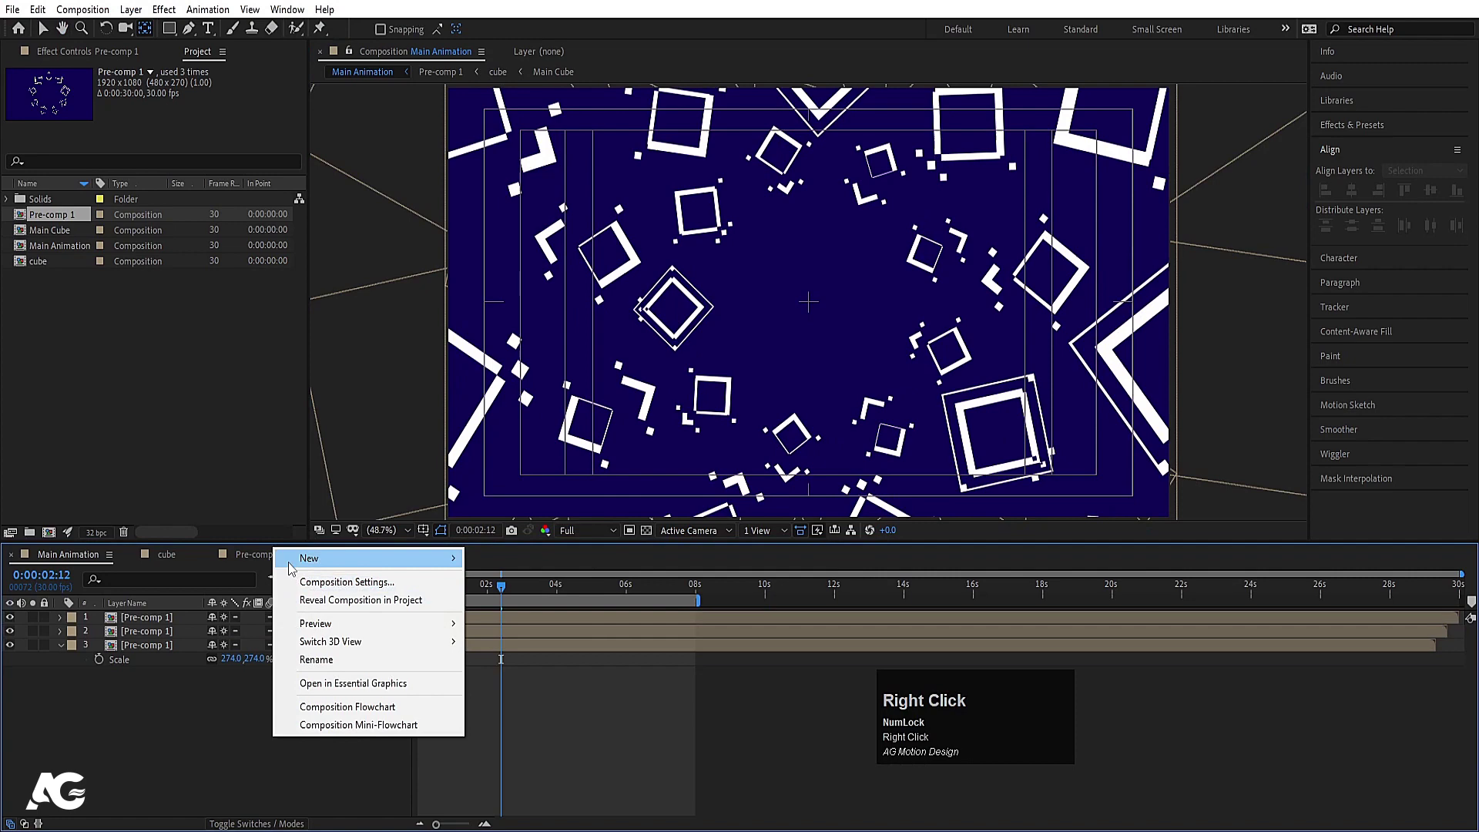
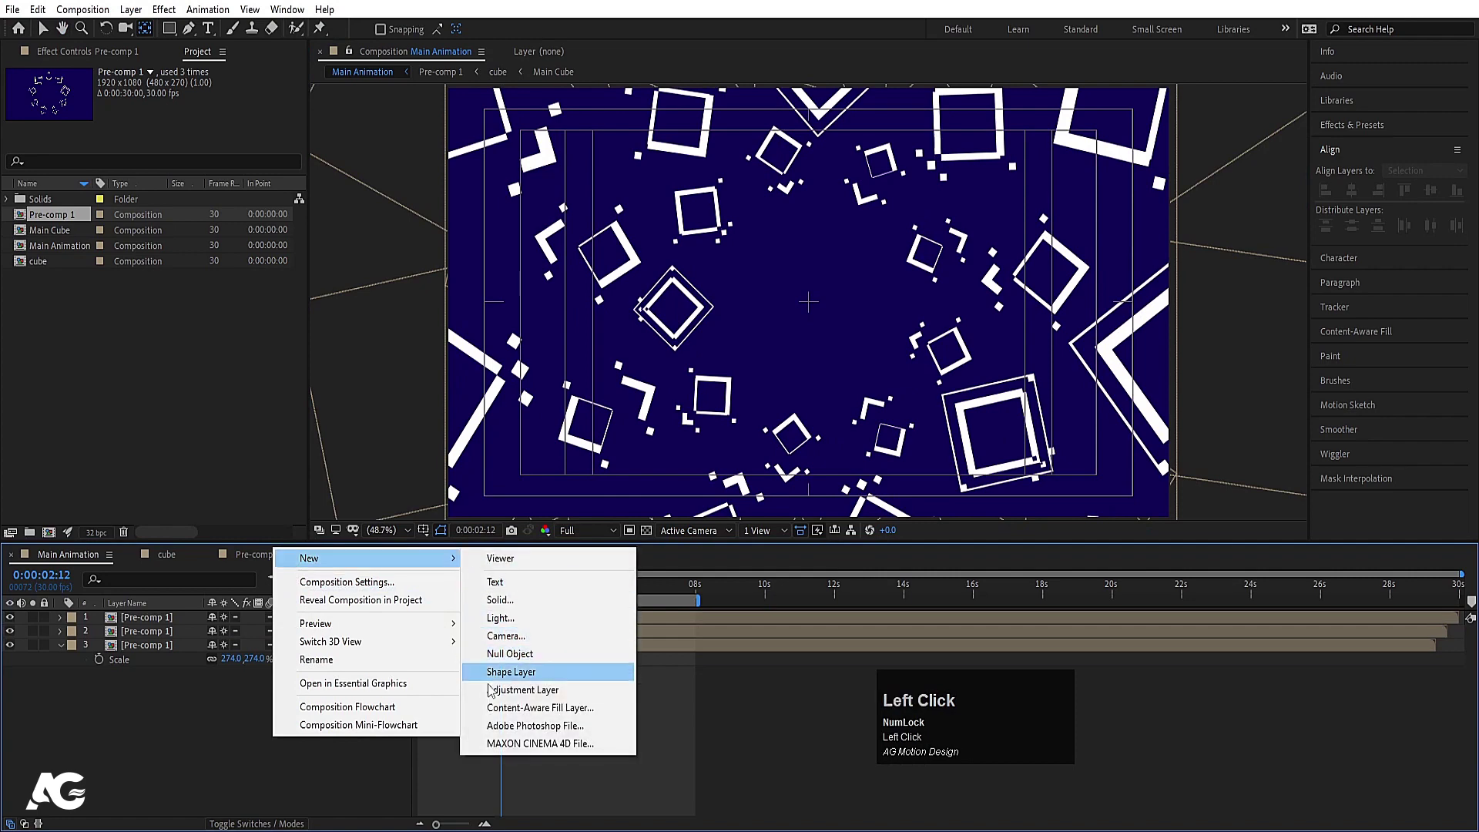
{"action": "key", "text": "ctrl+n"}
{"action": "type", "text": "rac"}
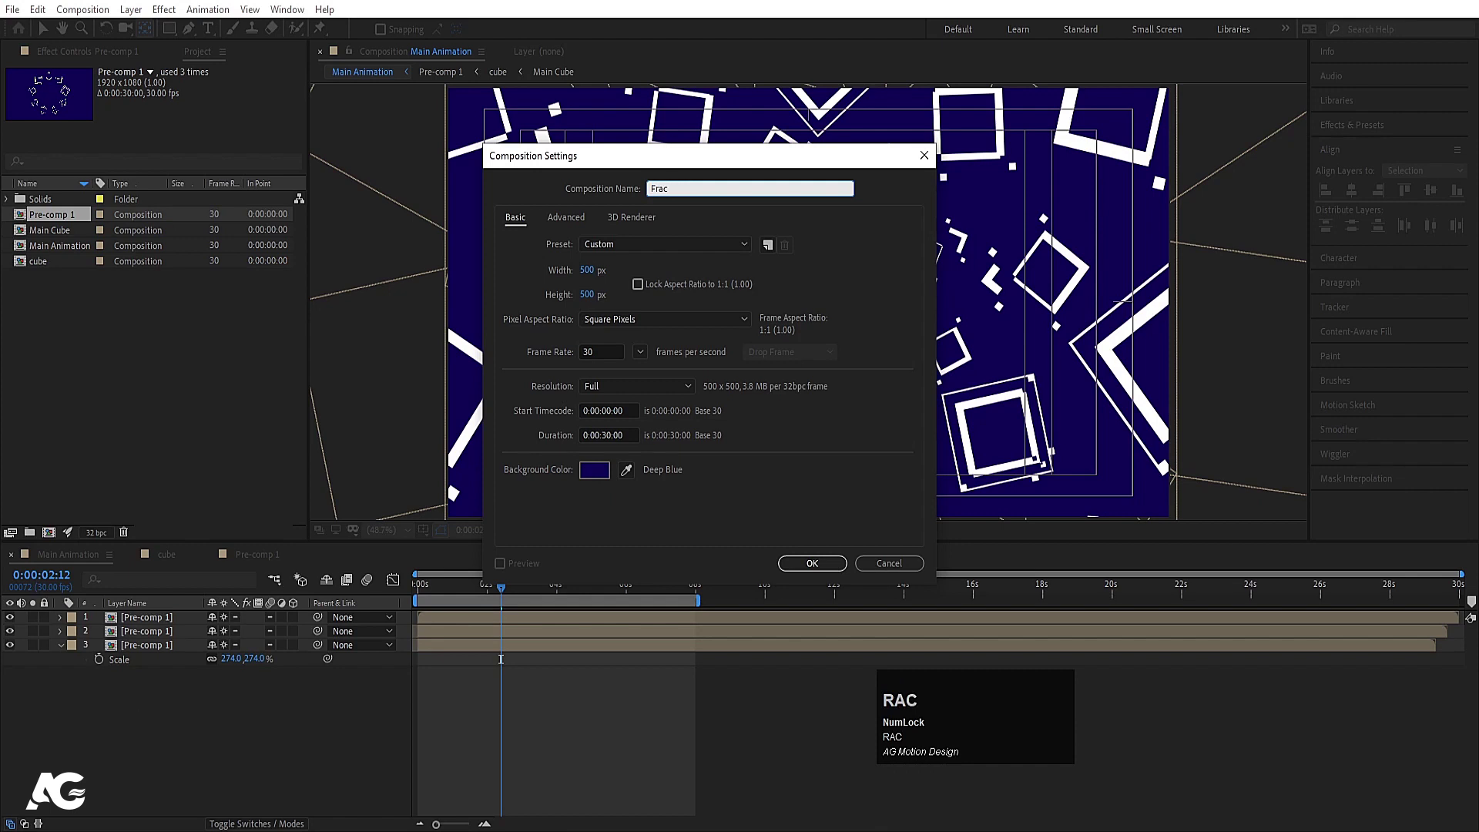
{"action": "type", "text": "al"}
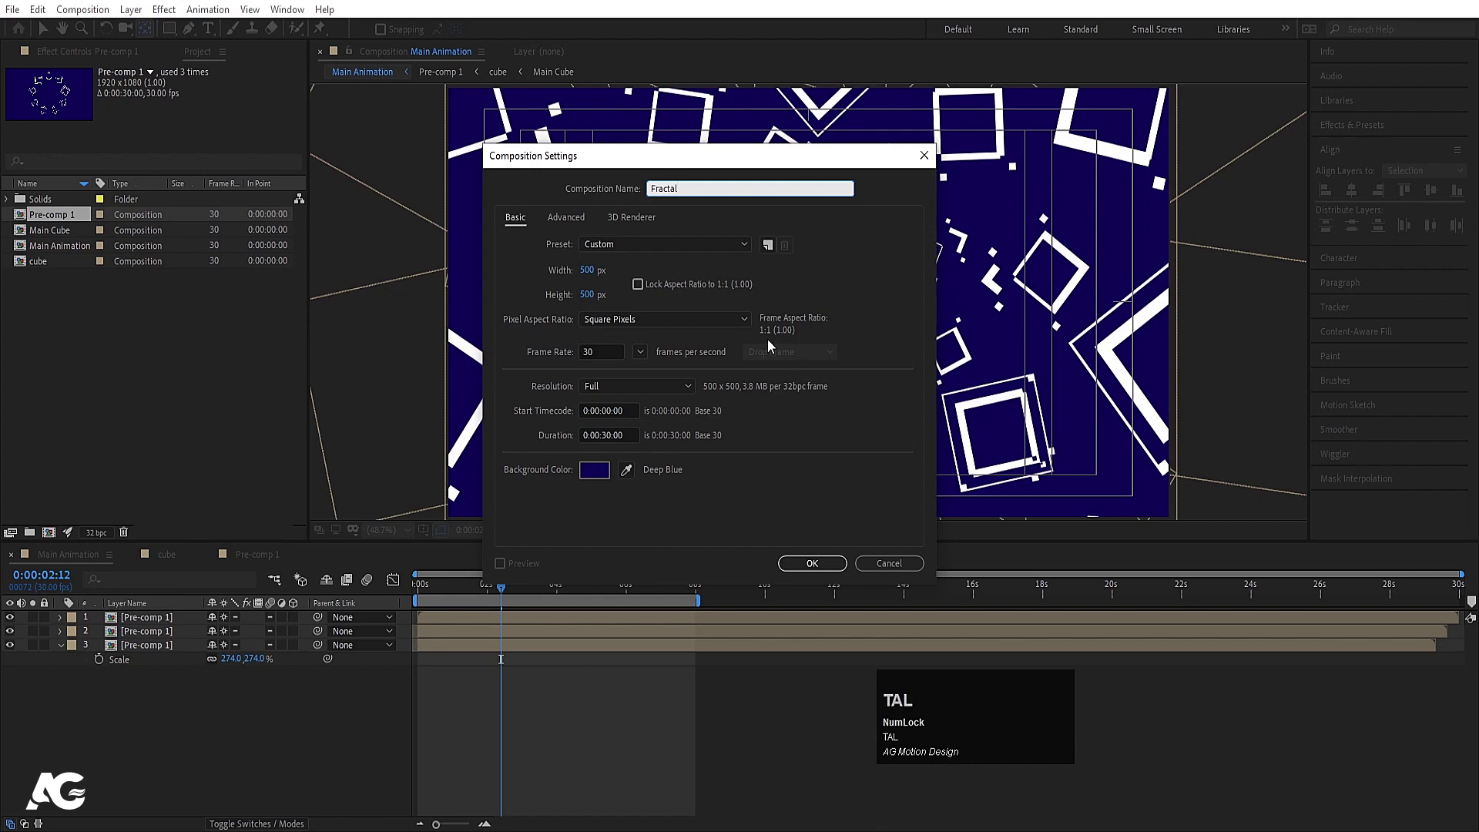
{"action": "left_click", "coordinate": [594, 276]}
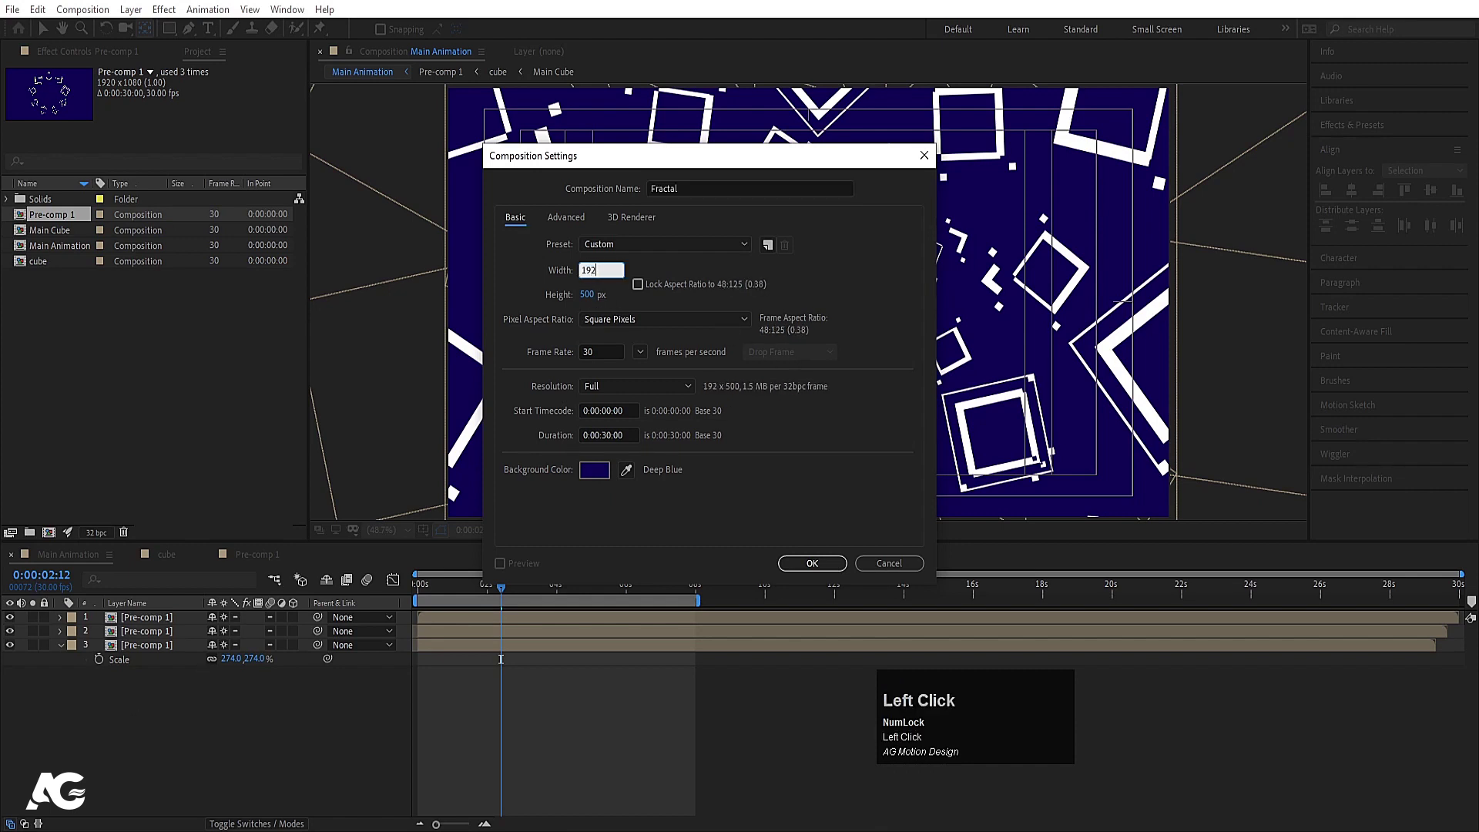
{"action": "key", "text": "Return"}
Add a full-frame dark blue solid layer named fractal.
{"action": "key", "text": "ctrl+y"}
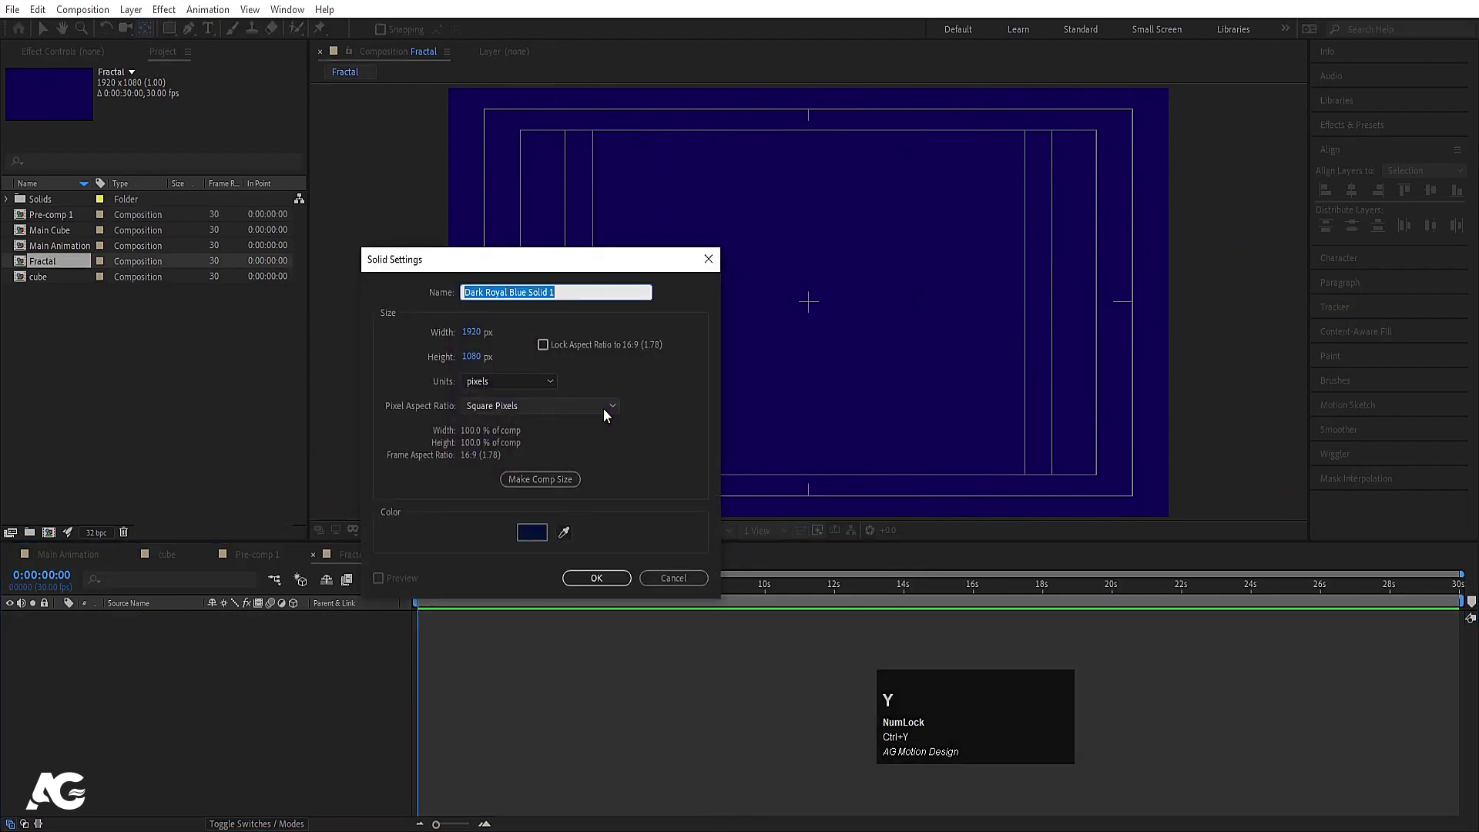
{"action": "type", "text": "fractal"}
{"action": "key", "text": "Return"}
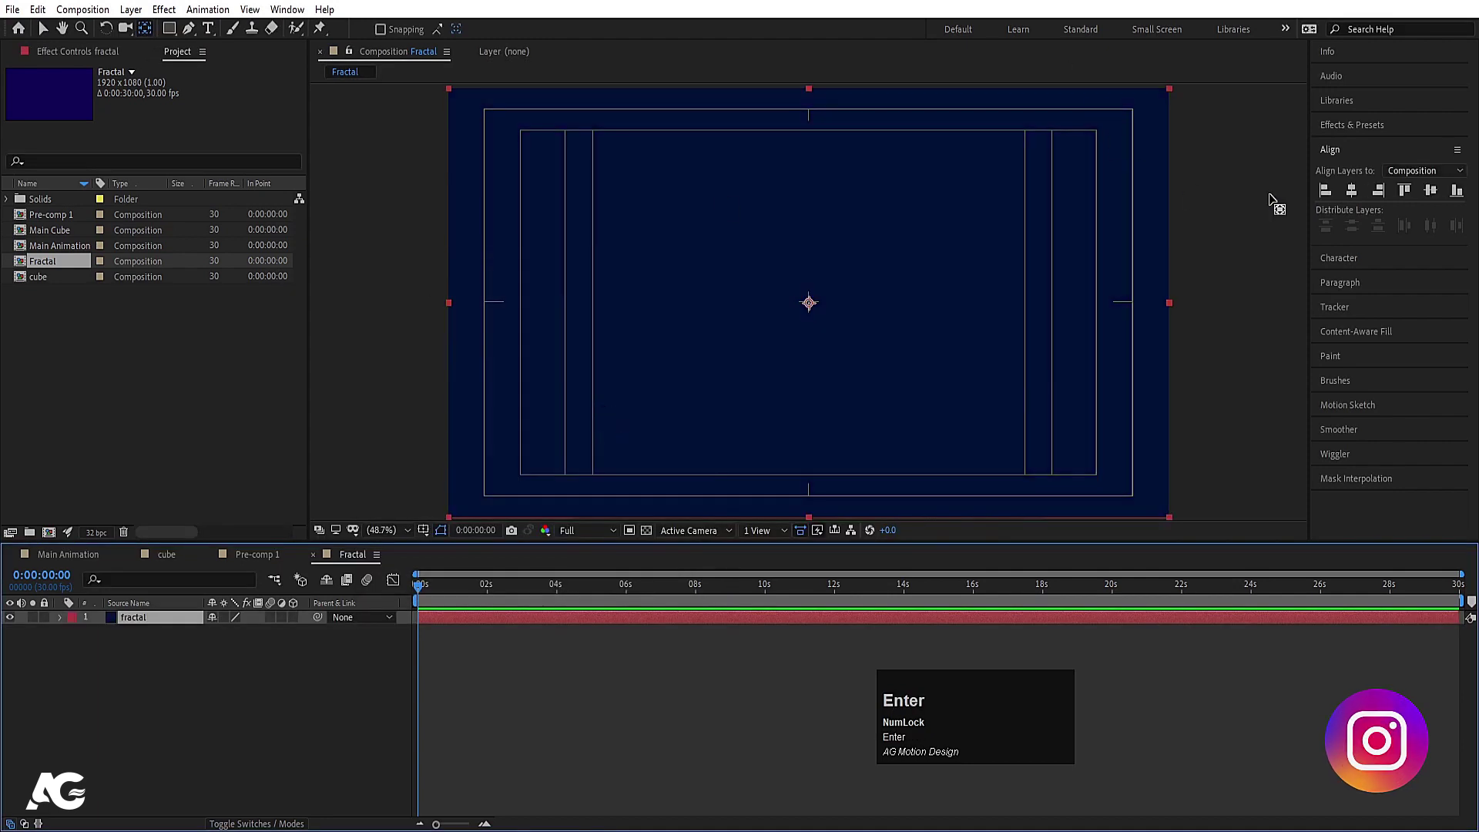
Apply Fractal Noise to the fractal solid with Block noise and complexity 3.
{"action": "type", "text": "fracat"}
{"action": "key", "text": "ctrl+a"}
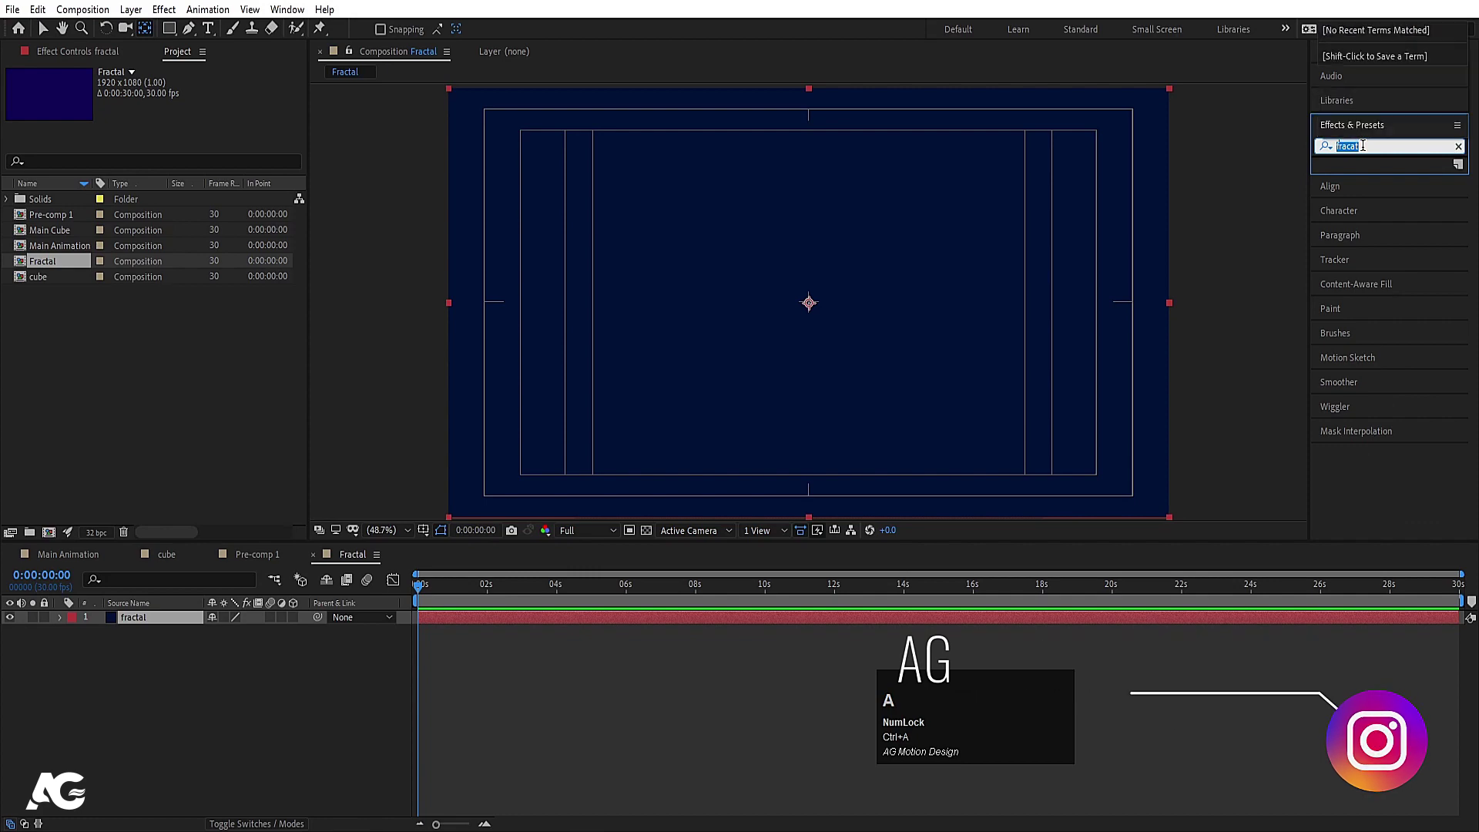
{"action": "type", "text": "frac"}
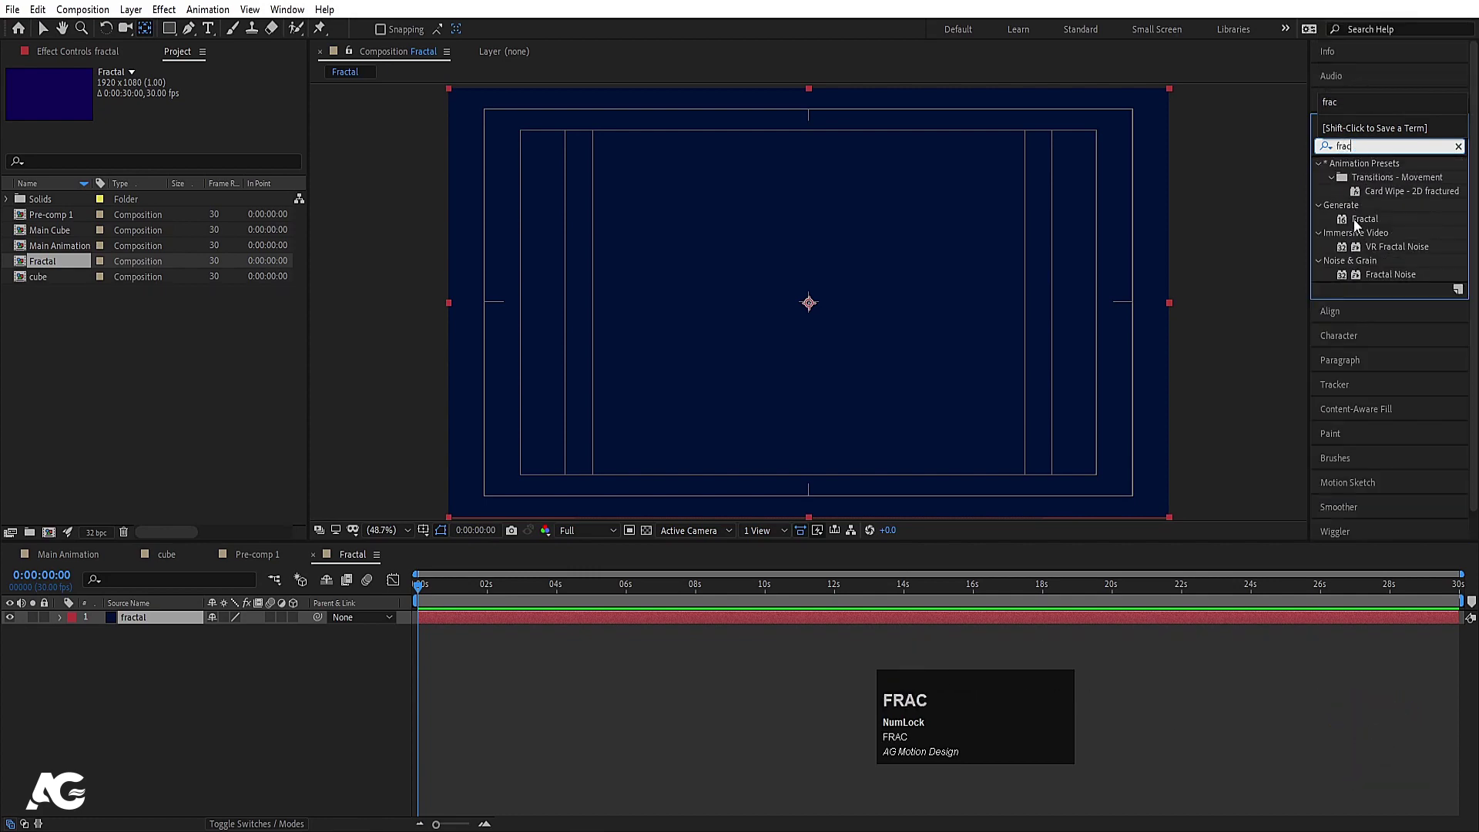
{"action": "left_click", "coordinate": [1382, 280]}
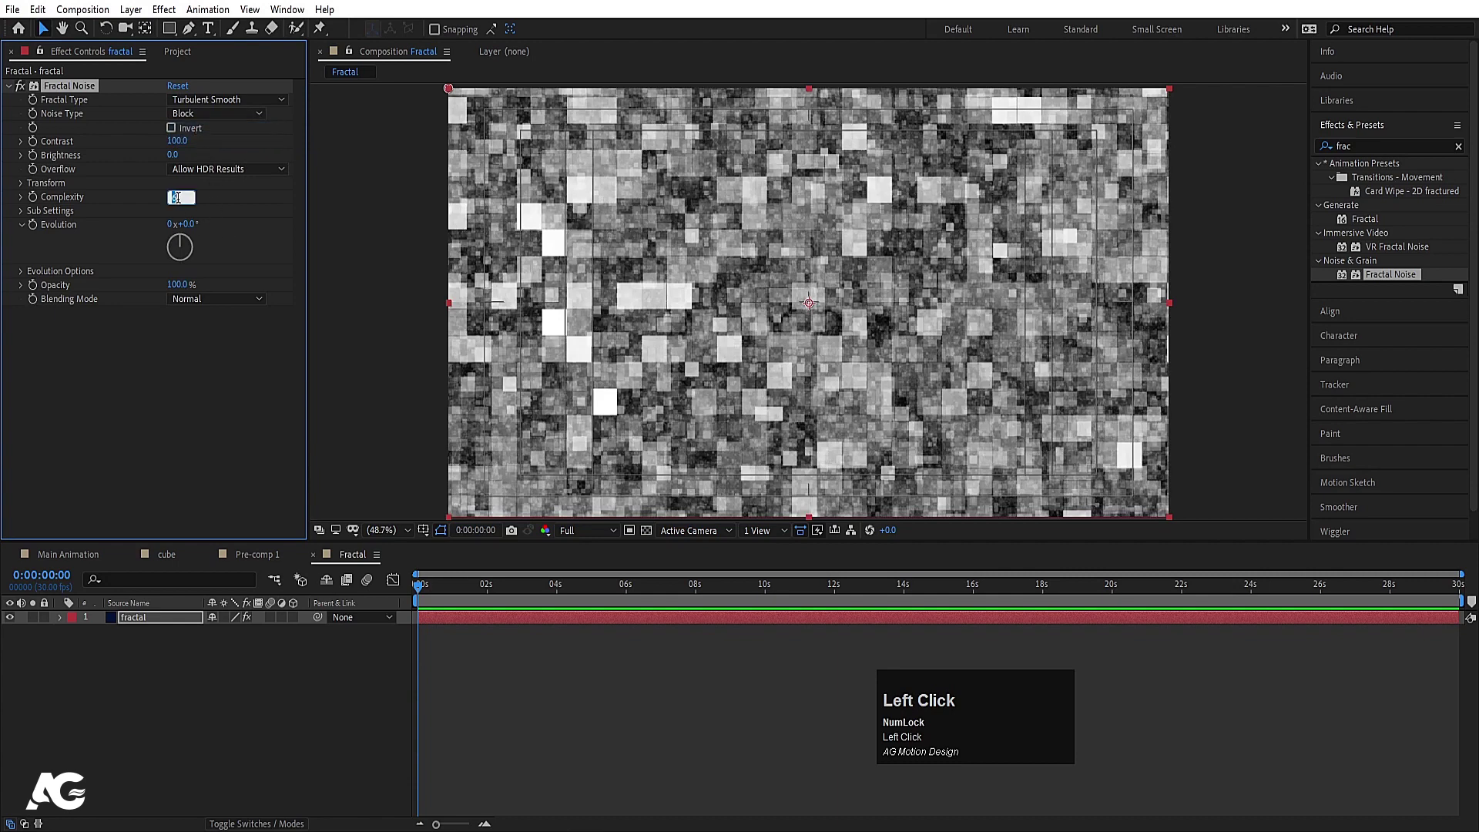
{"action": "key", "text": "Return"}
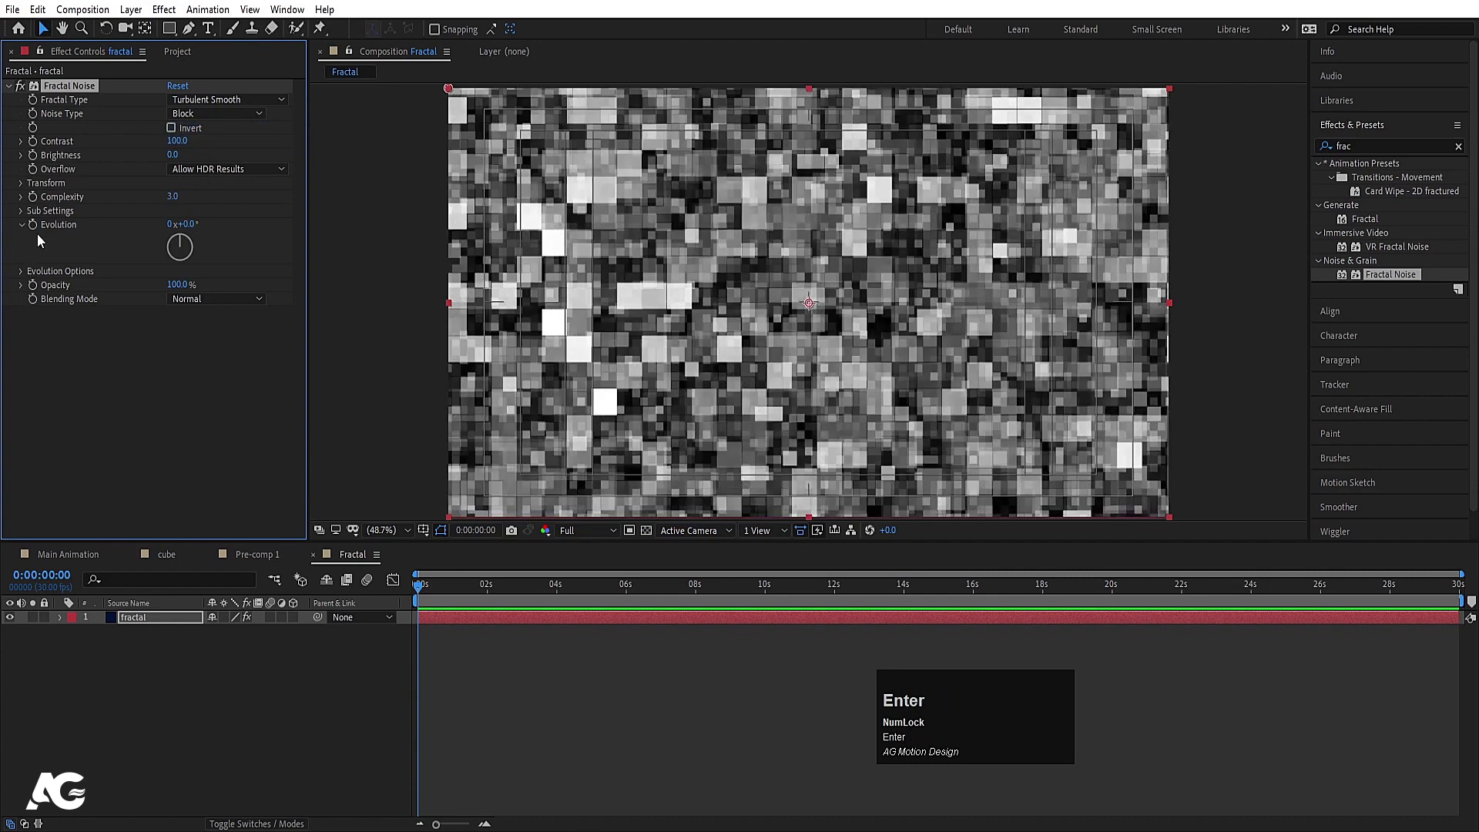
Drive Evolution with a time*60 expression and check the noise animating.
{"action": "left_click", "coordinate": [40, 228]}
{"action": "type", "text": "time"}
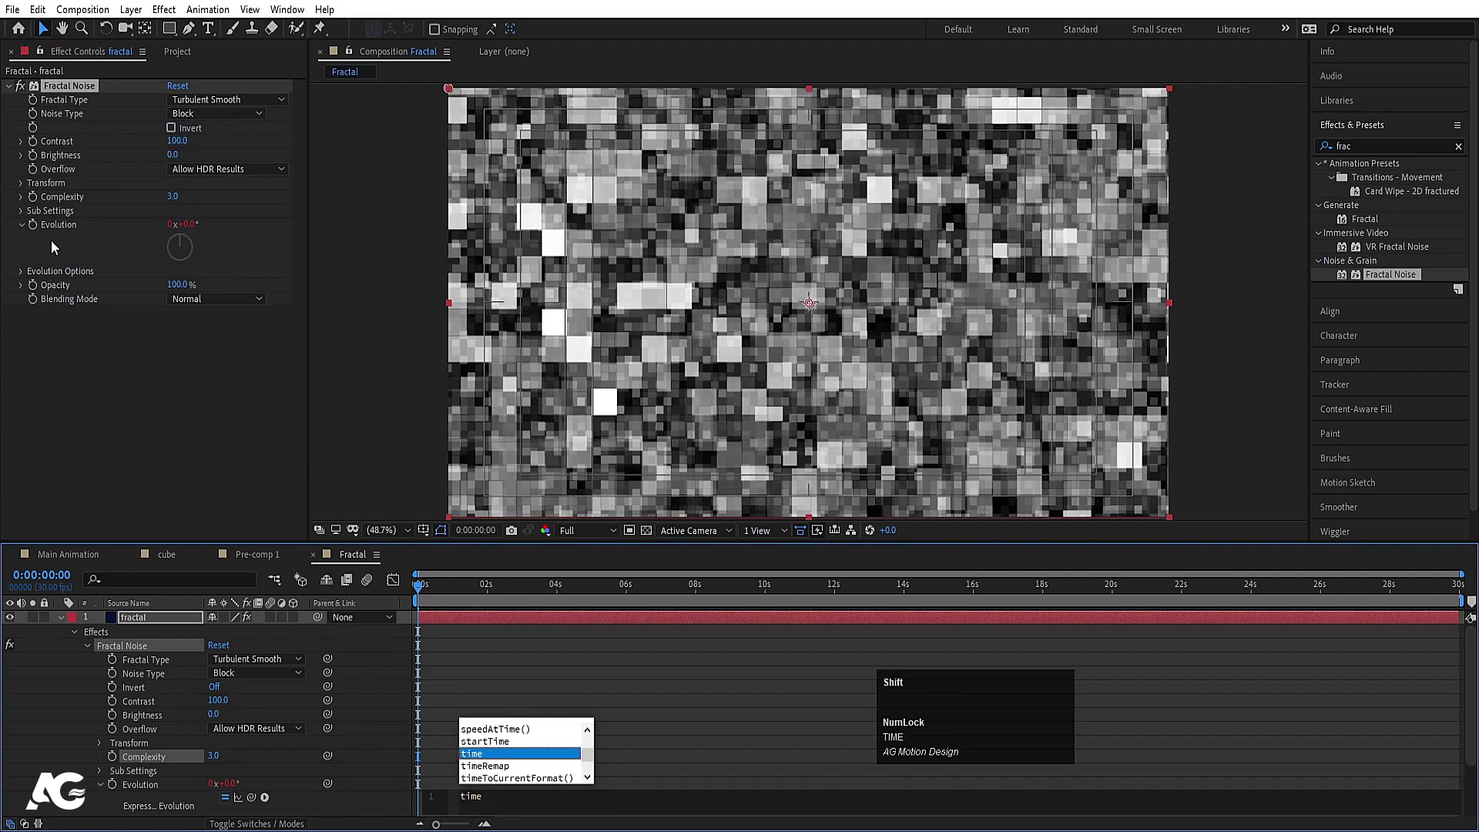
{"action": "key", "text": "shift+8"}
{"action": "type", "text": "60"}
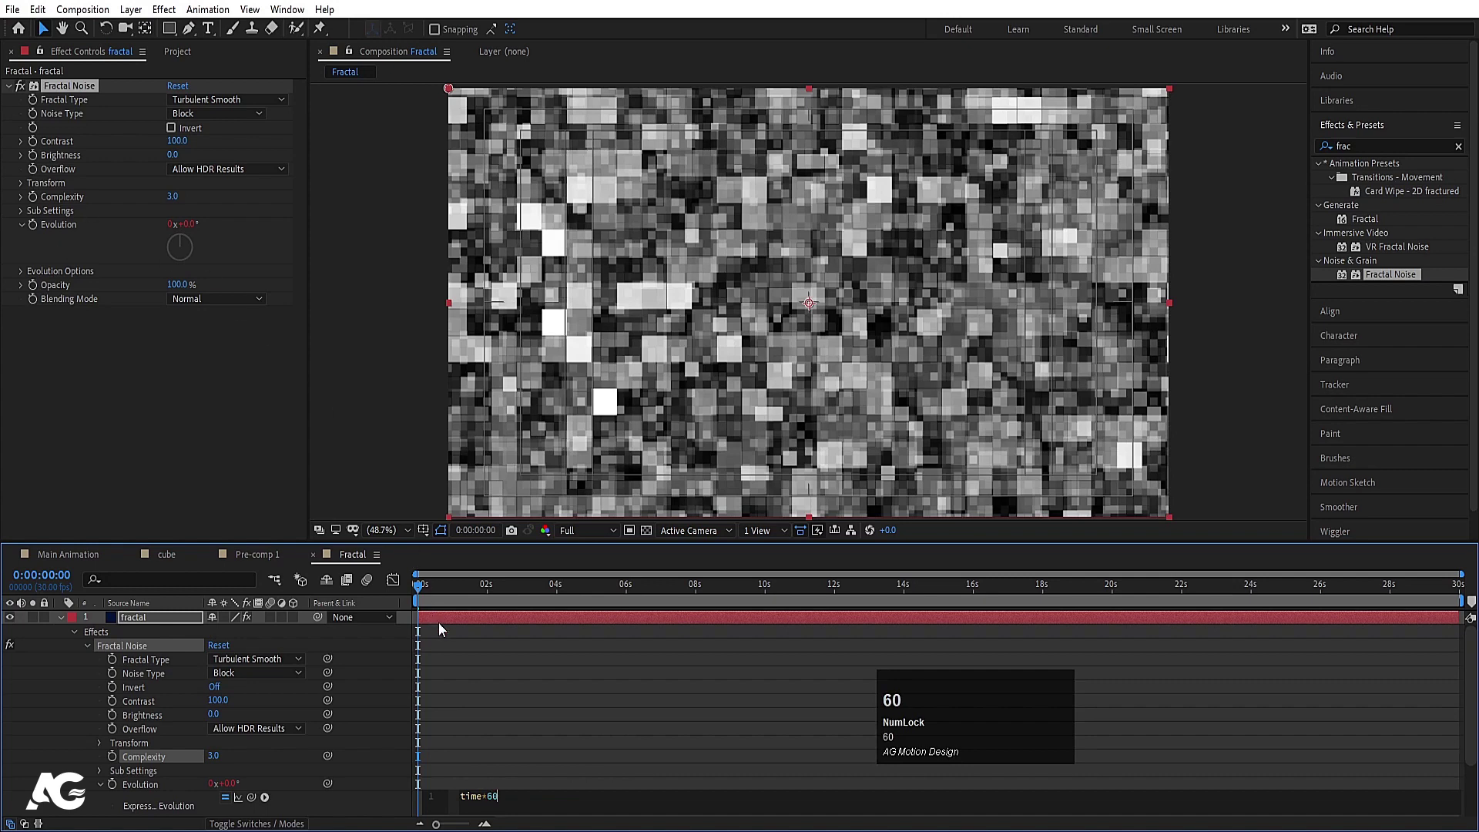
{"action": "left_click", "coordinate": [454, 645]}
{"action": "key", "text": "space"}
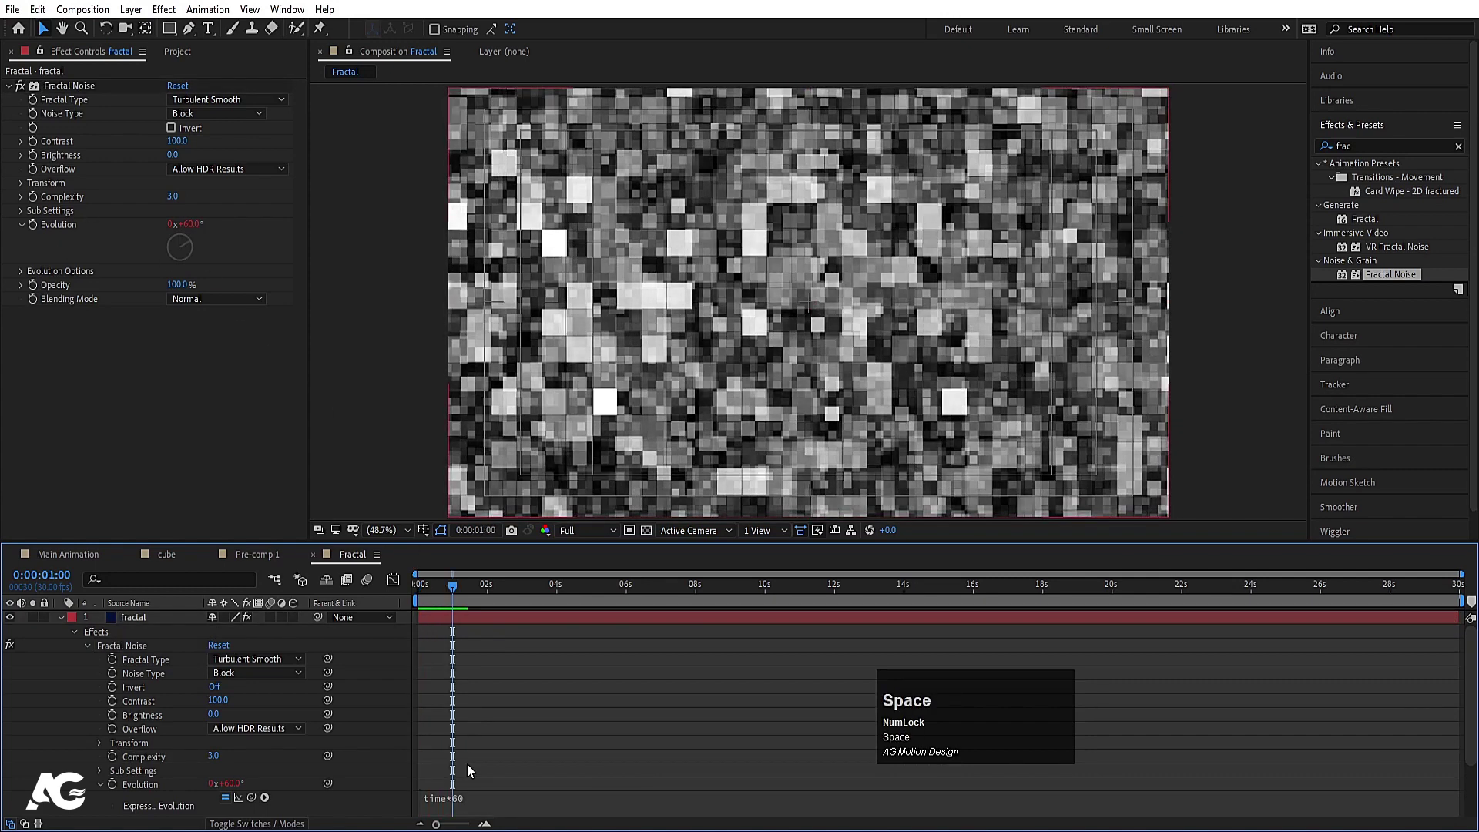
Raise the Evolution expression multiplier to time*200 for faster noise.
{"action": "left_click", "coordinate": [475, 803]}
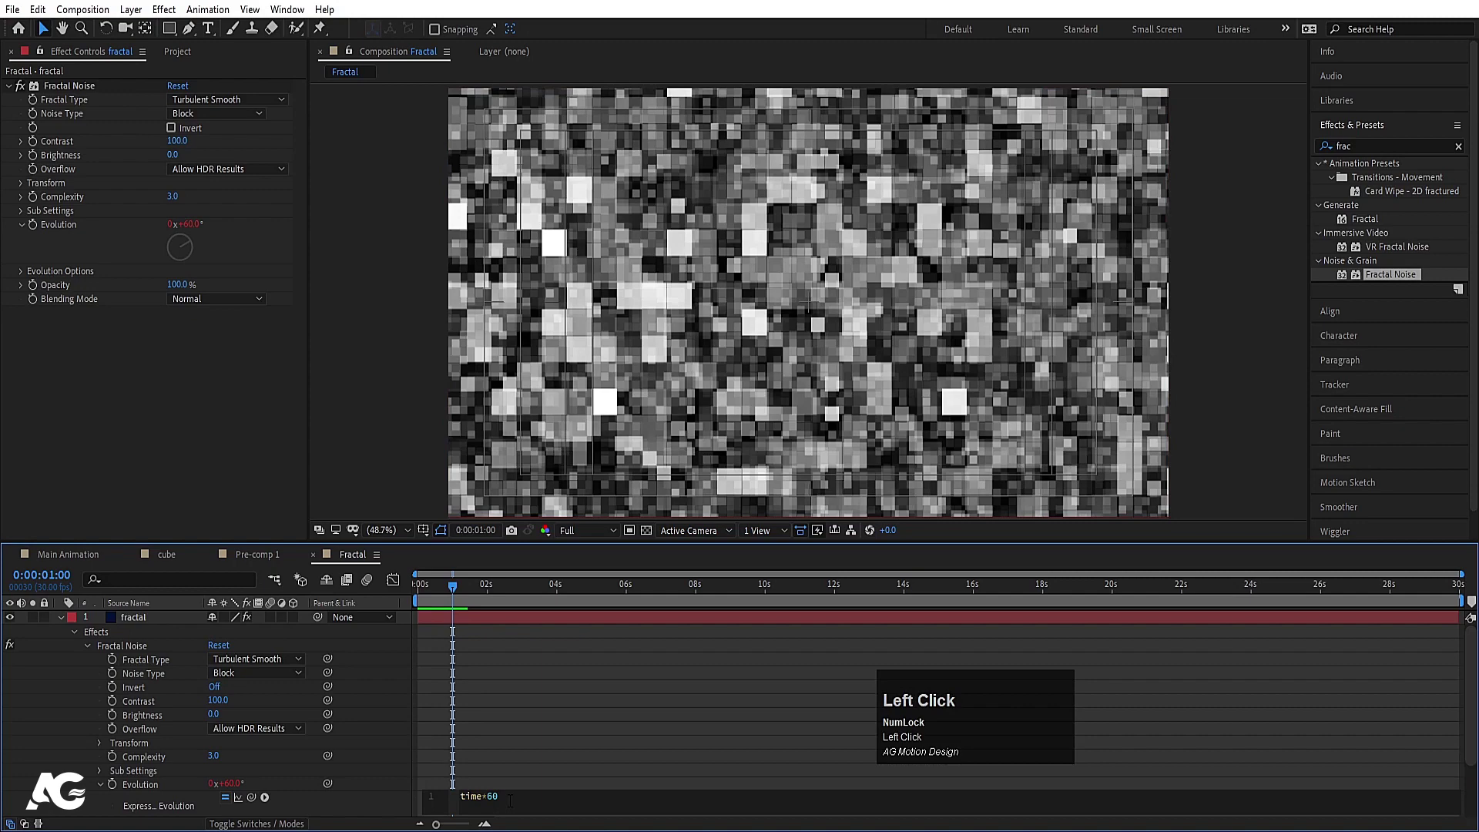
{"action": "key", "text": "space"}
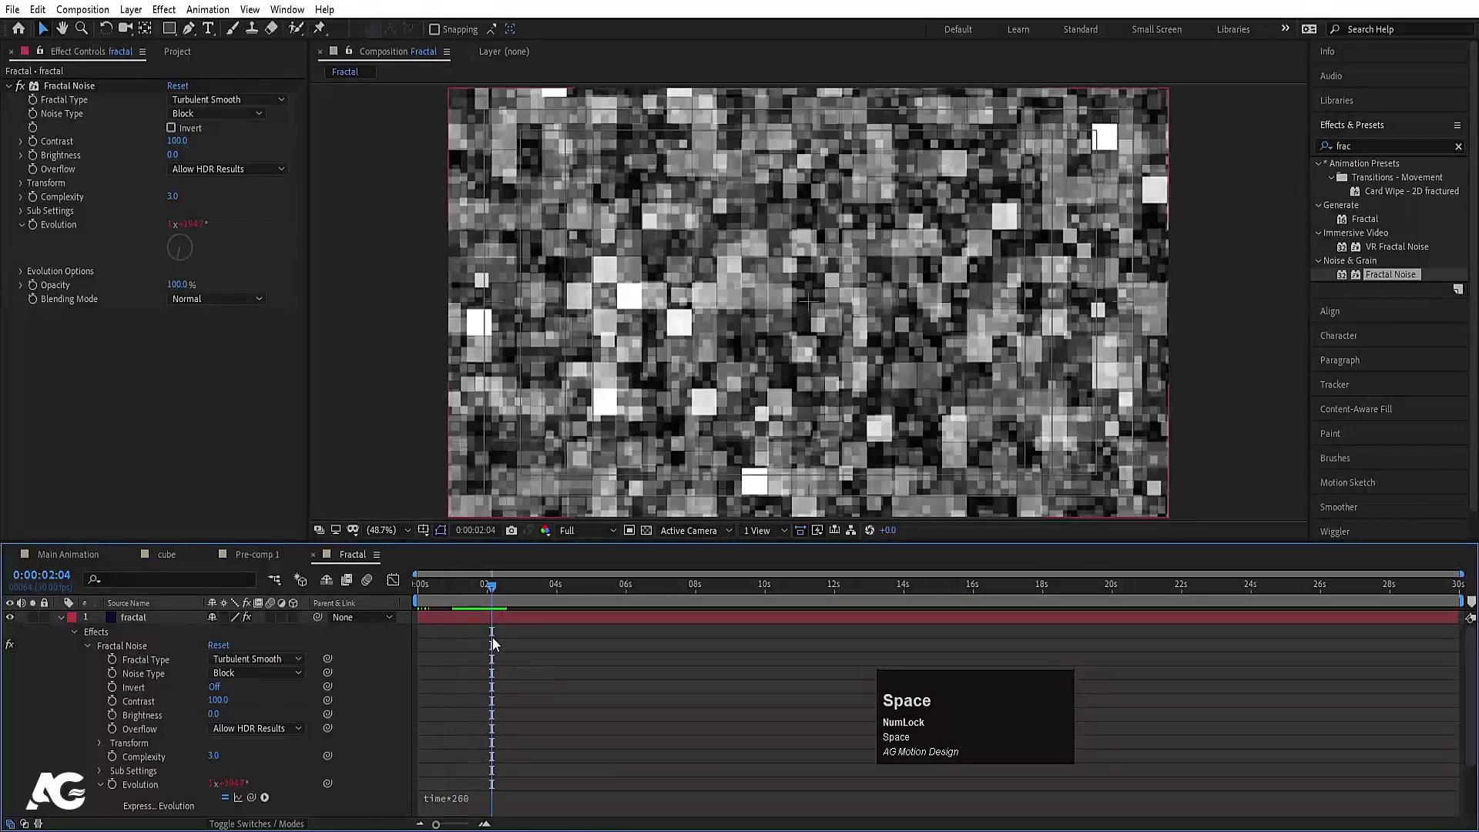
{"action": "left_click", "coordinate": [491, 644]}
Place the Fractal composition as a layer in Main Animation.
{"action": "key", "text": "u"}
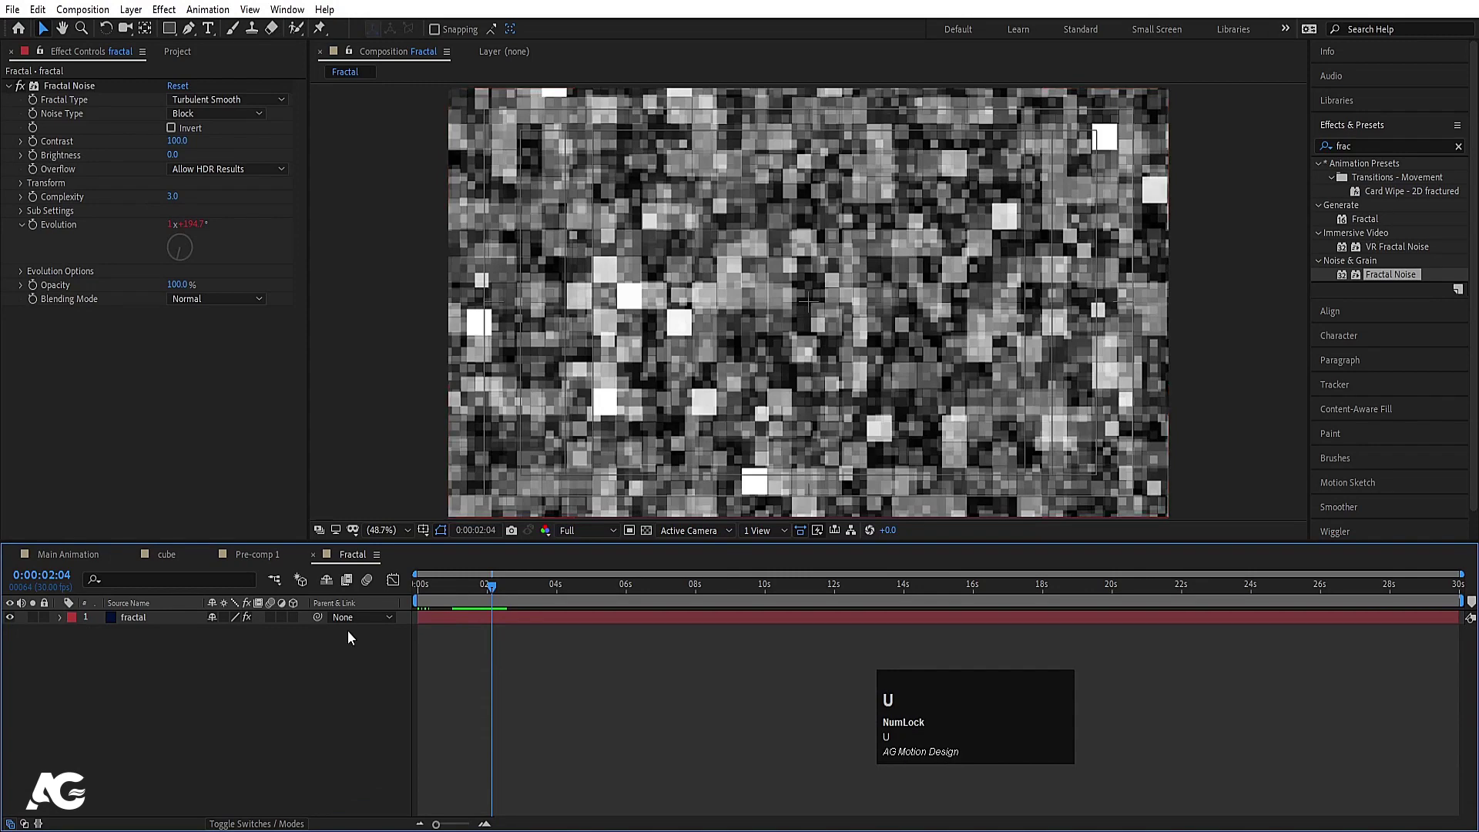
{"action": "left_click", "coordinate": [102, 568]}
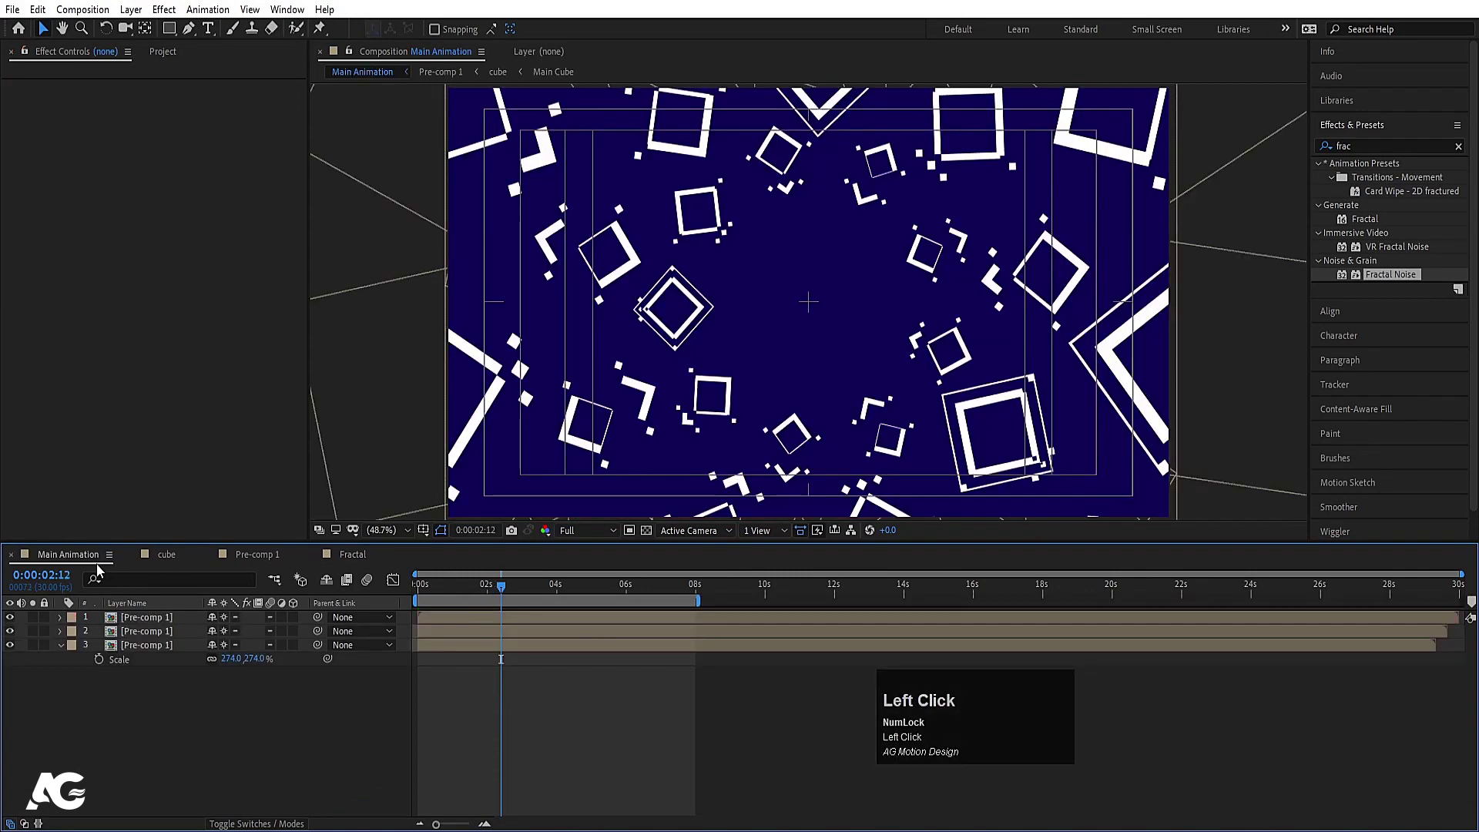
{"action": "key", "text": "ctrl+0"}
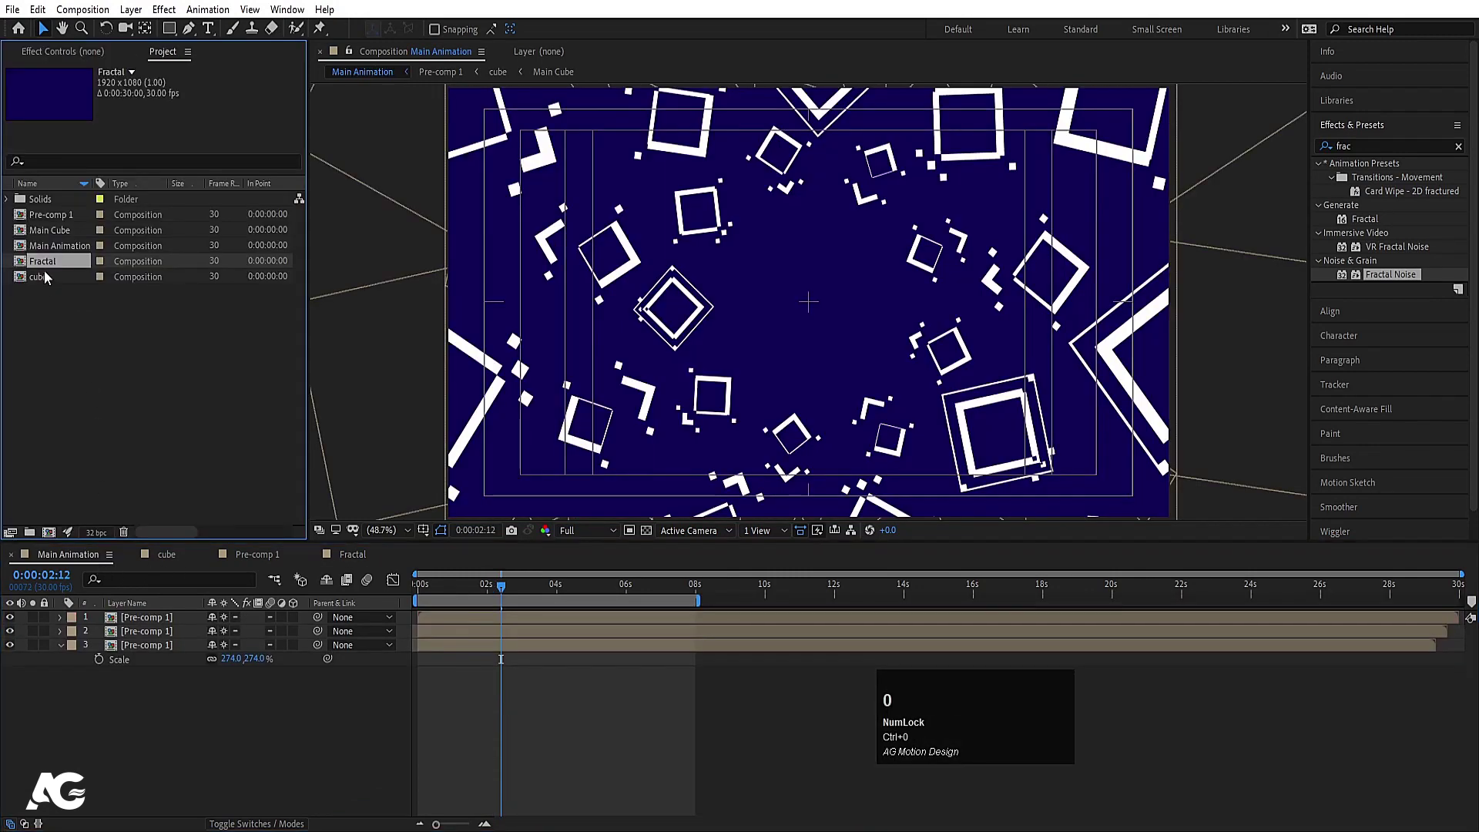
{"action": "left_click_drag", "start_coordinate": [43, 266], "coordinate": [191, 758]}
Add a dark blue solid and move it below the Fractal layer.
{"action": "key", "text": "ctrl+y"}
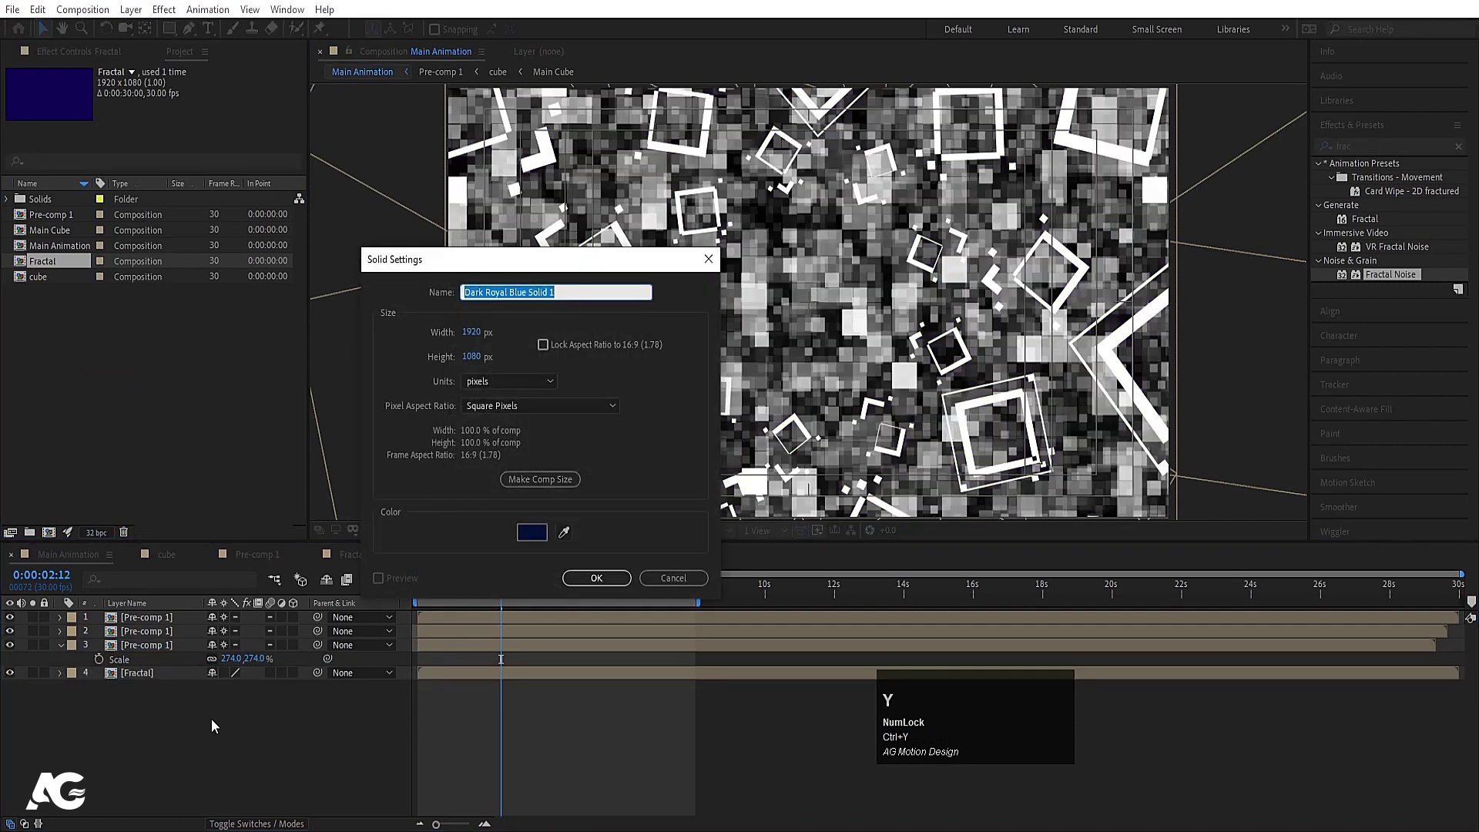
{"action": "left_click", "coordinate": [535, 528]}
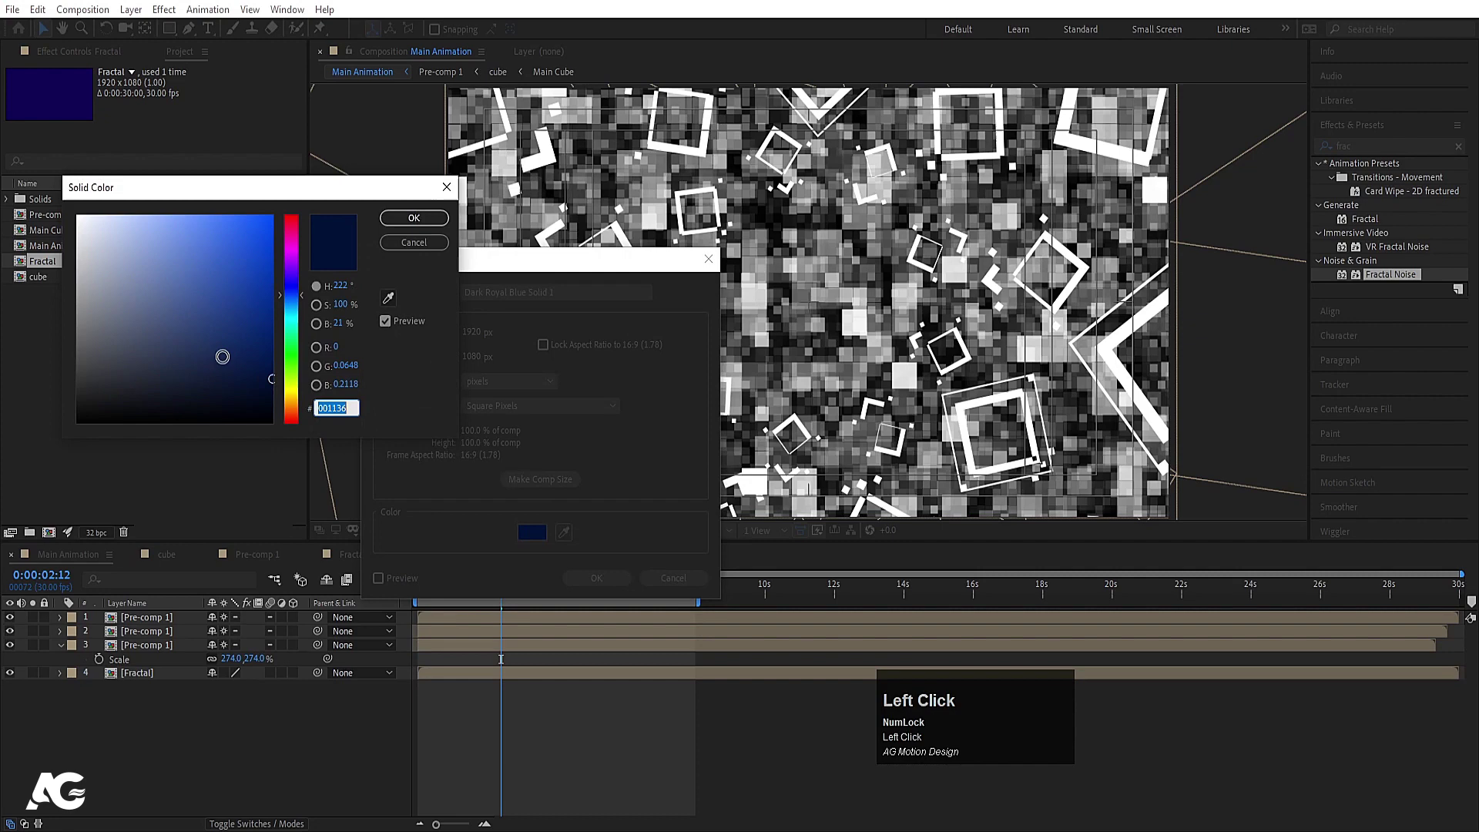
{"action": "key", "text": "Return"}
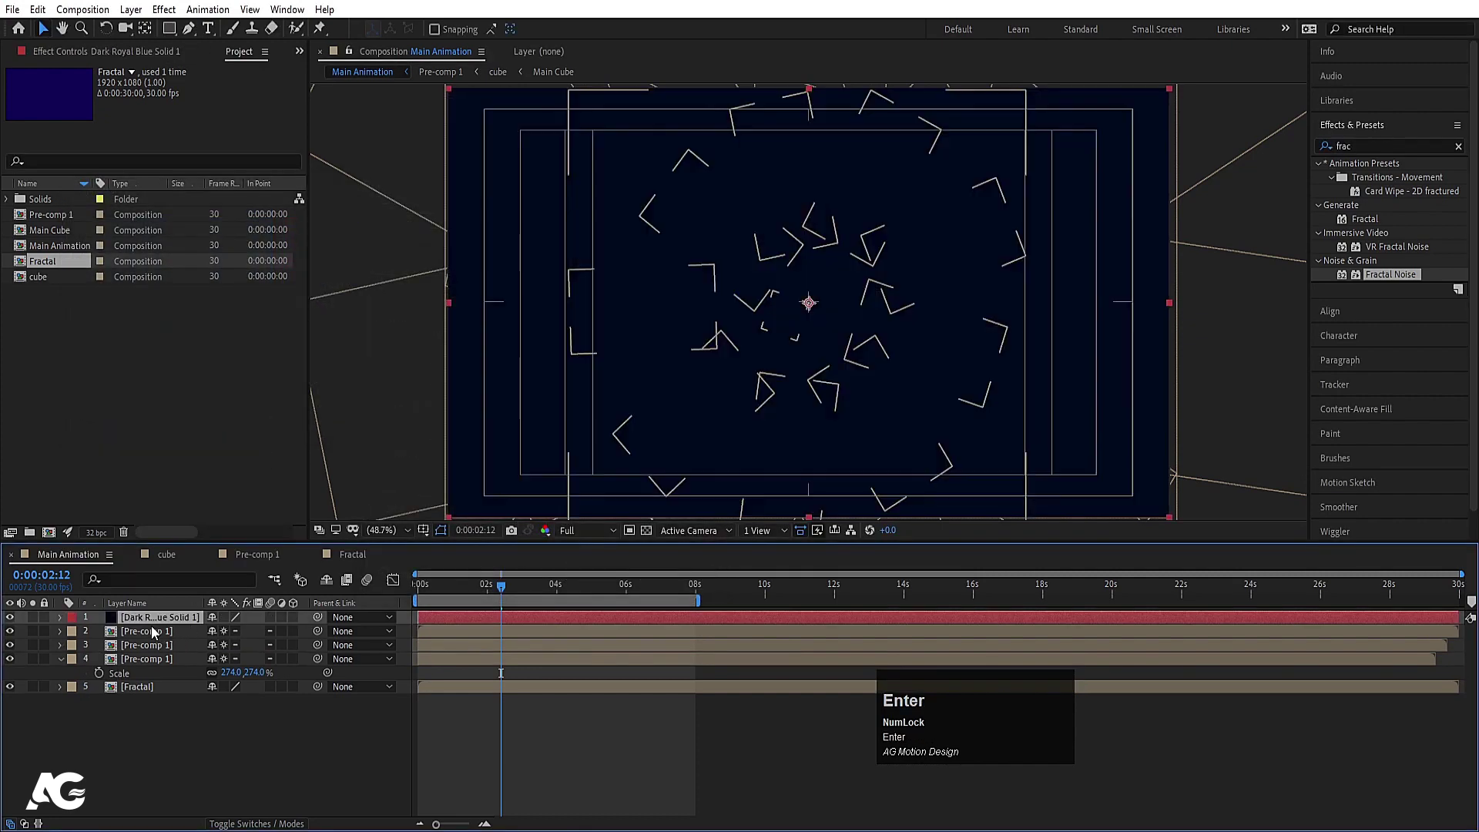
{"action": "left_click_drag", "start_coordinate": [150, 621], "coordinate": [145, 677]}
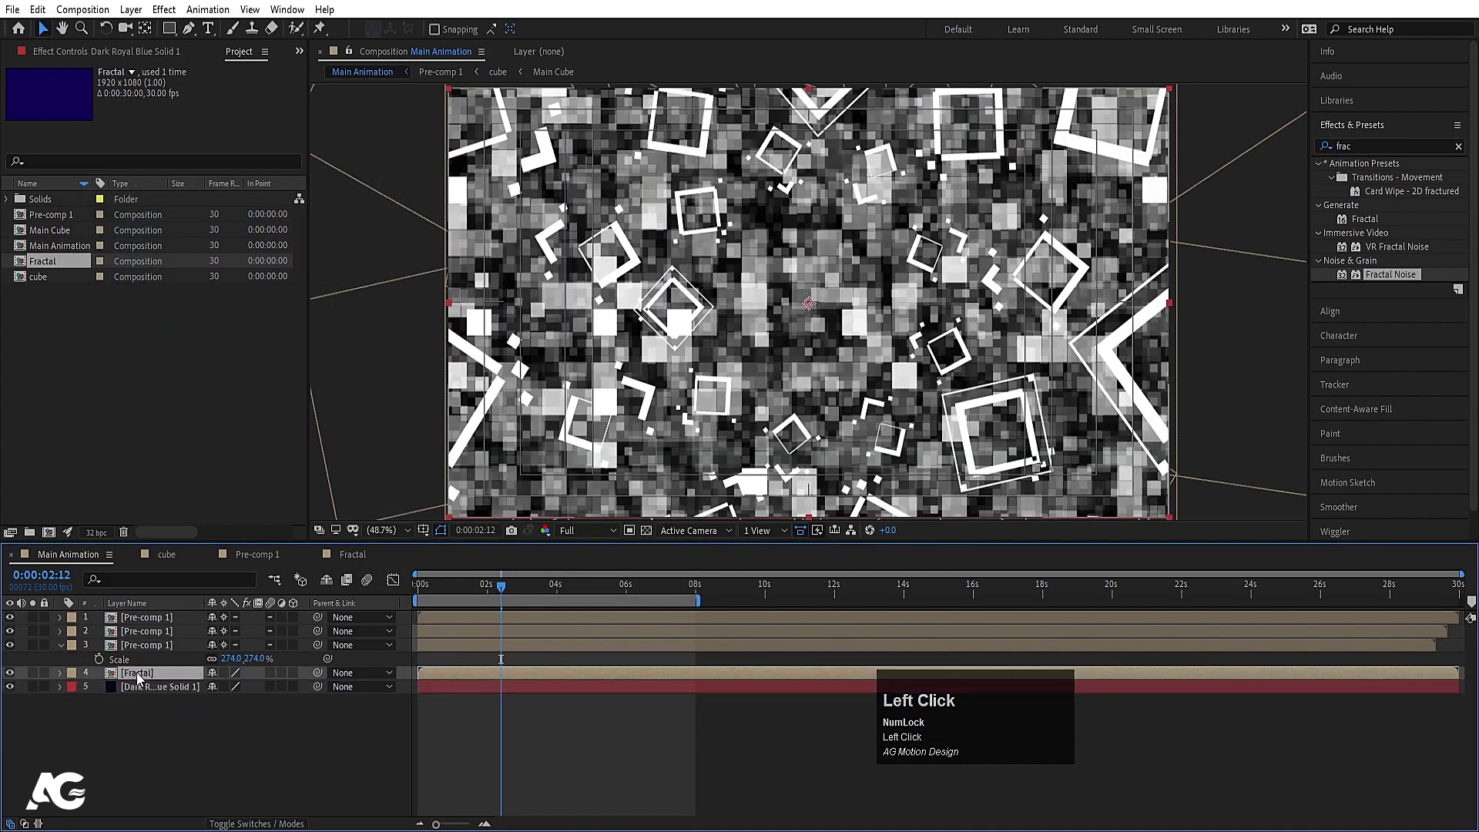
Set the Fractal layer's blending mode to Soft Light and preview the result.
{"action": "key", "text": "F4"}
{"action": "left_click", "coordinate": [226, 675]}
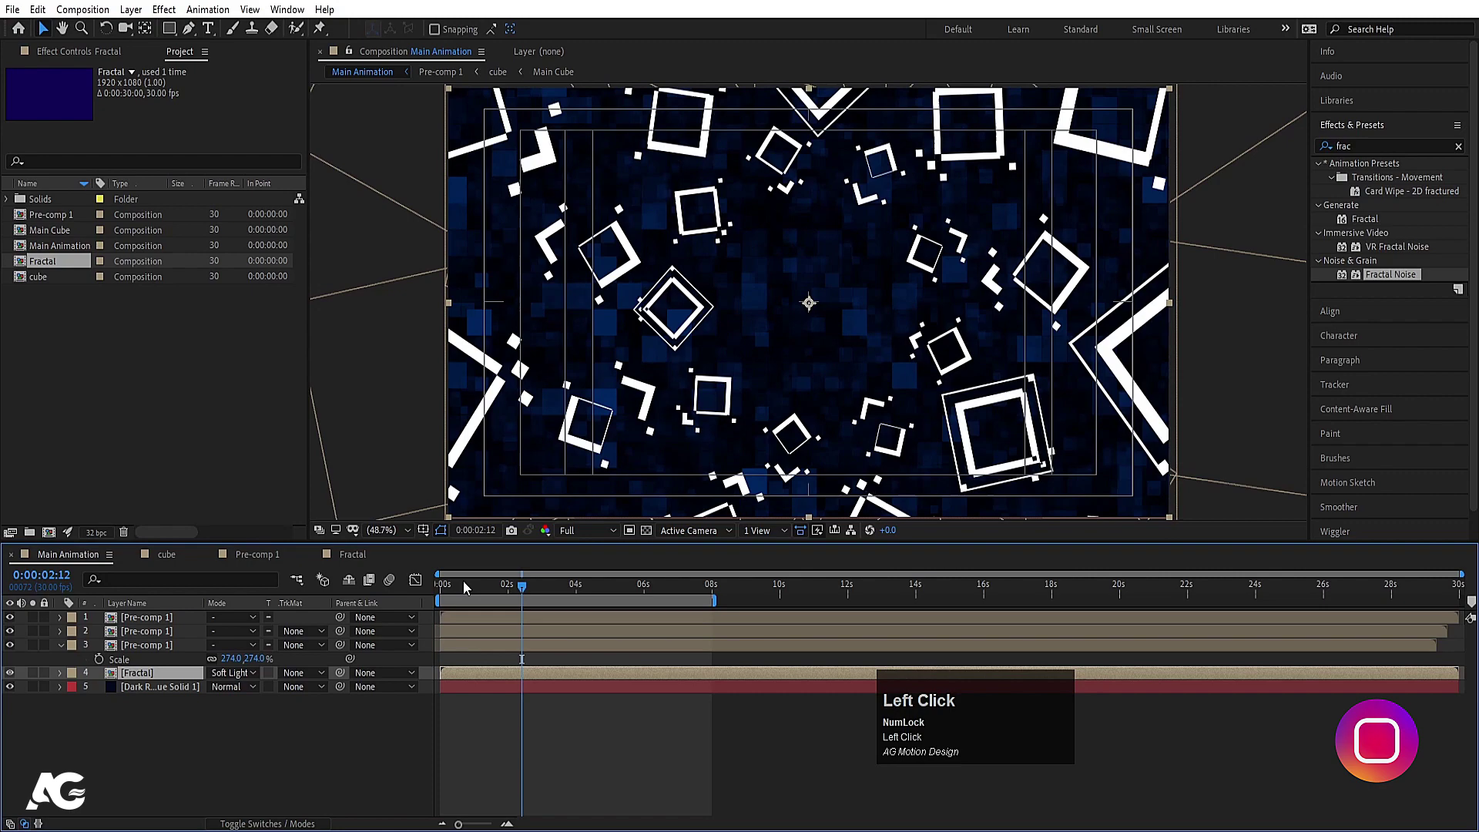
{"action": "key", "text": "space"}
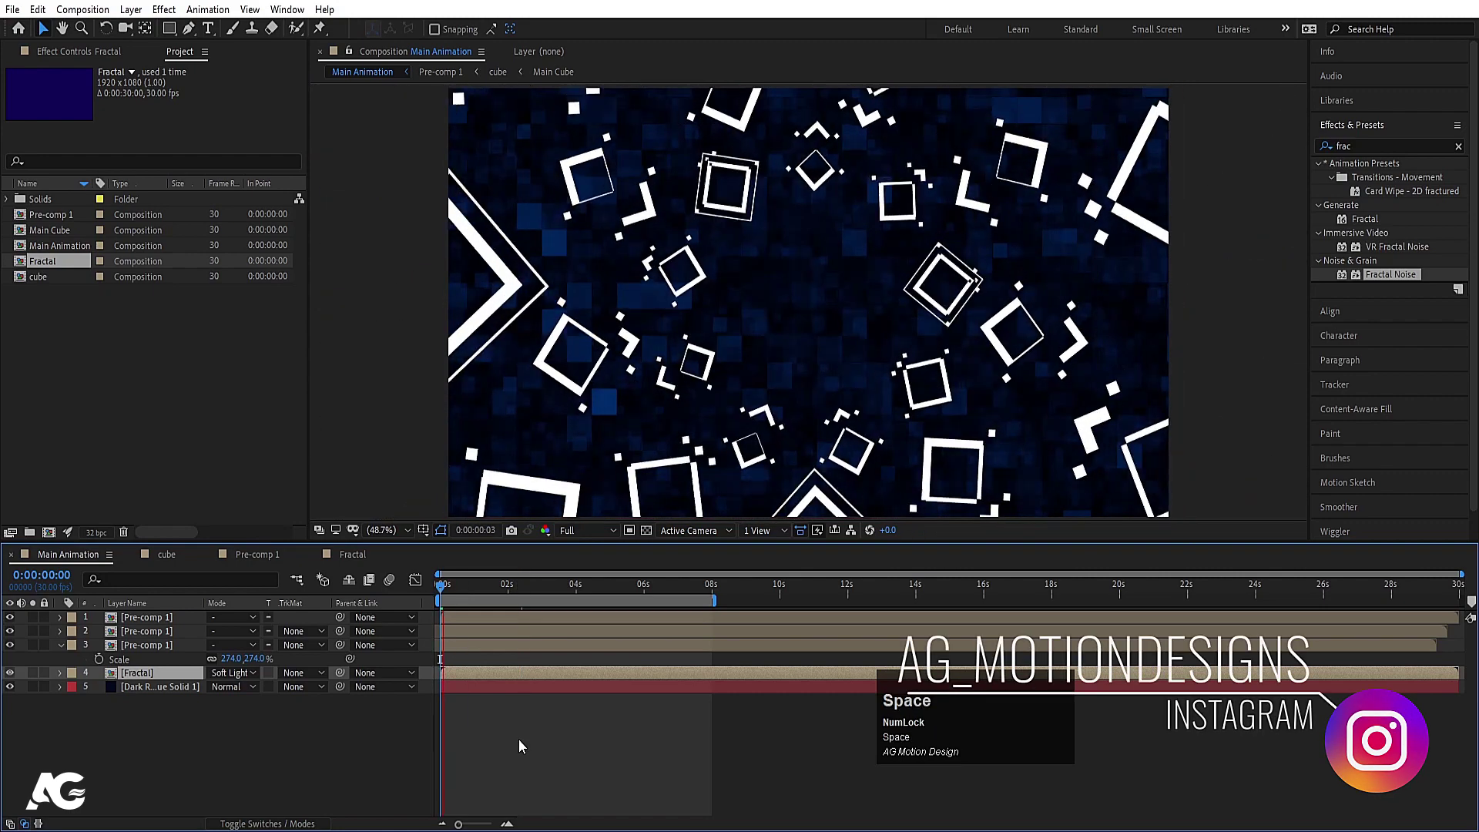
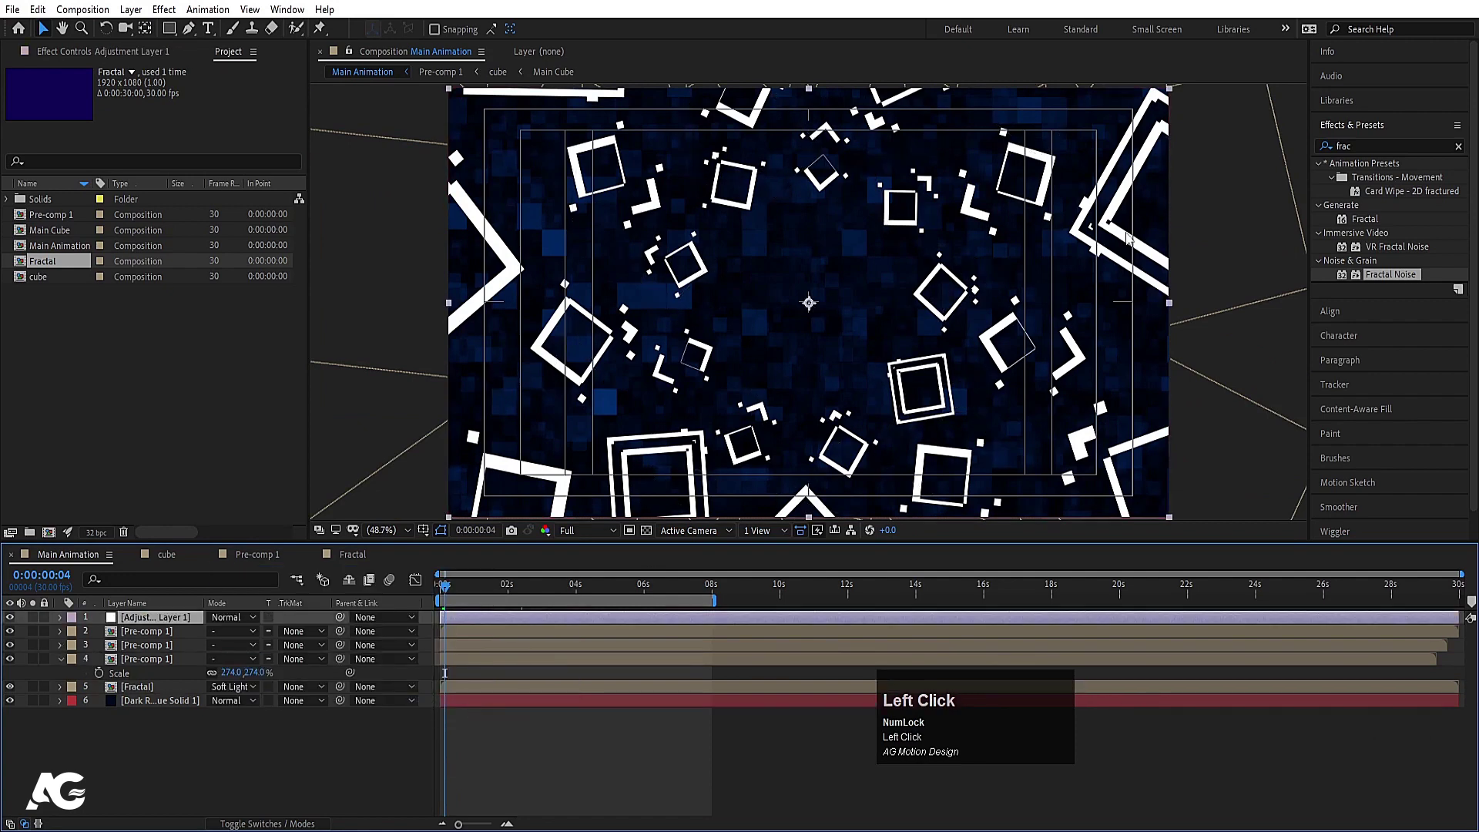
Apply Glow to the adjustment layer with threshold 90%.
{"action": "key", "text": "ctrl+a"}
{"action": "type", "text": "glow"}
{"action": "left_click", "coordinate": [1382, 283]}
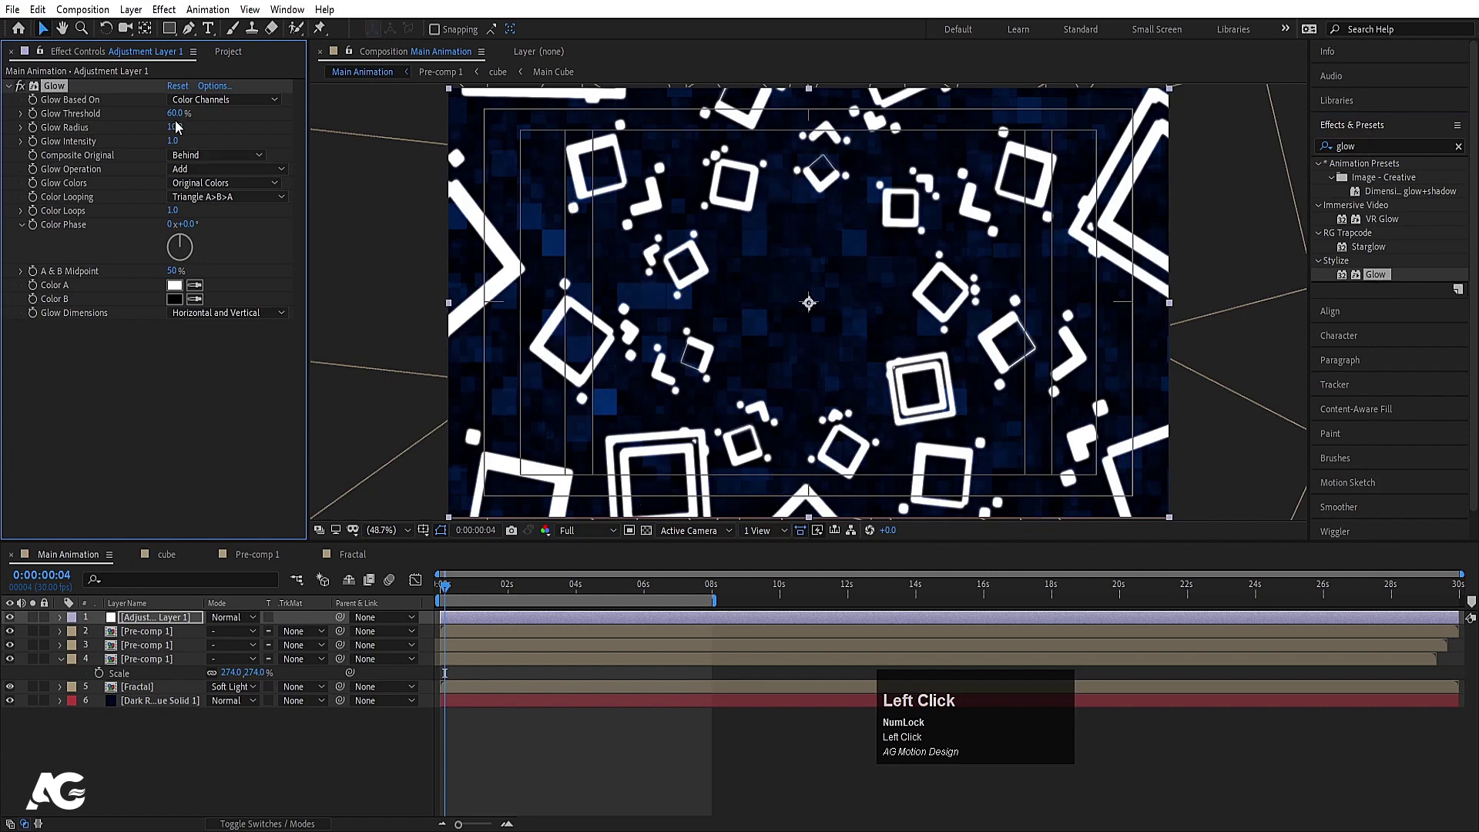
{"action": "key", "text": "Return"}
Set the glow radius to 100 and intensity to 0.5.
{"action": "left_click", "coordinate": [178, 131]}
{"action": "key", "text": "Return"}
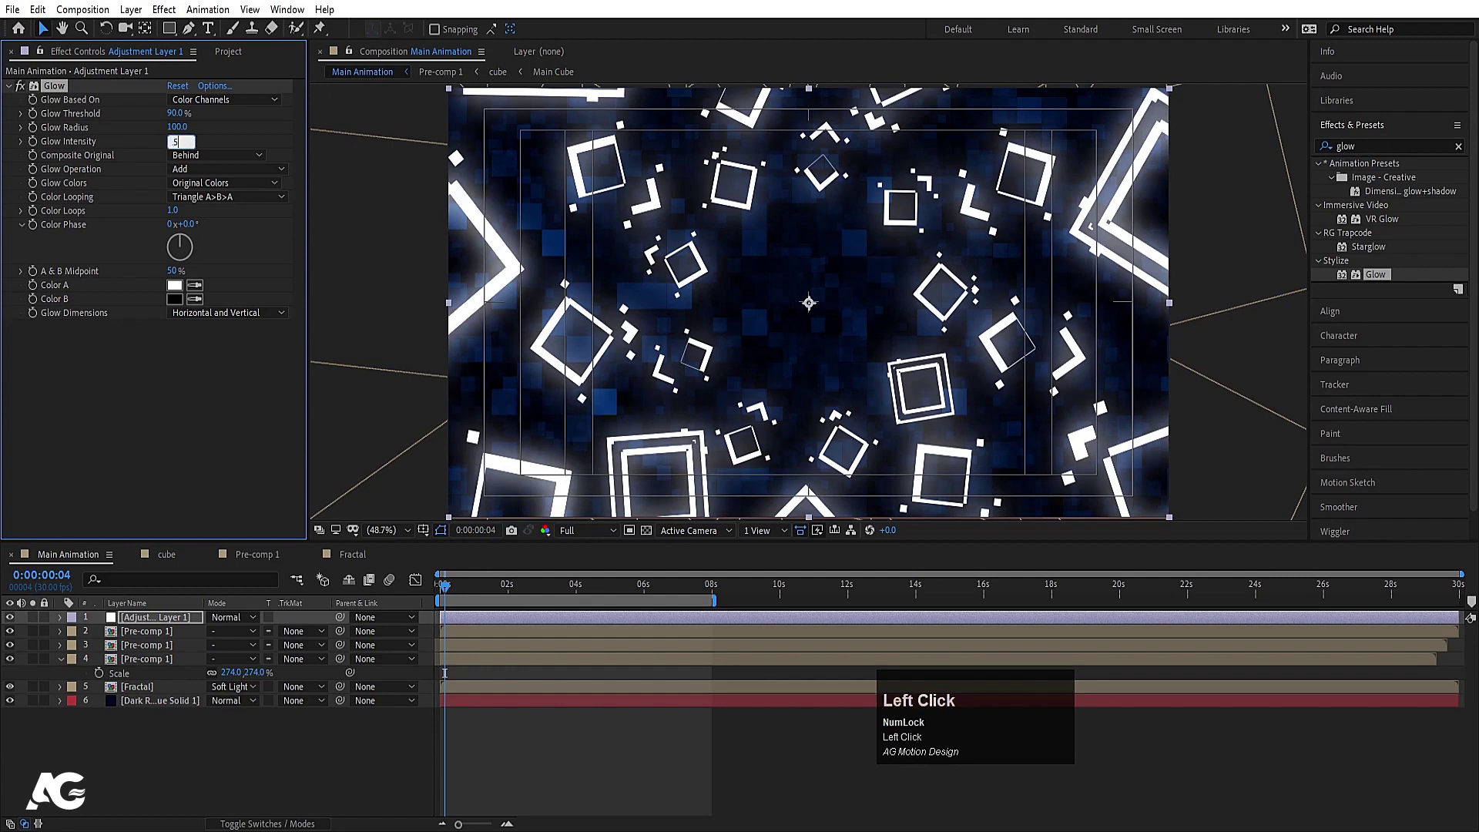
{"action": "key", "text": "Return"}
Hide the safe-area guides and play back the glowing diamond animation.
{"action": "left_click", "coordinate": [492, 784]}
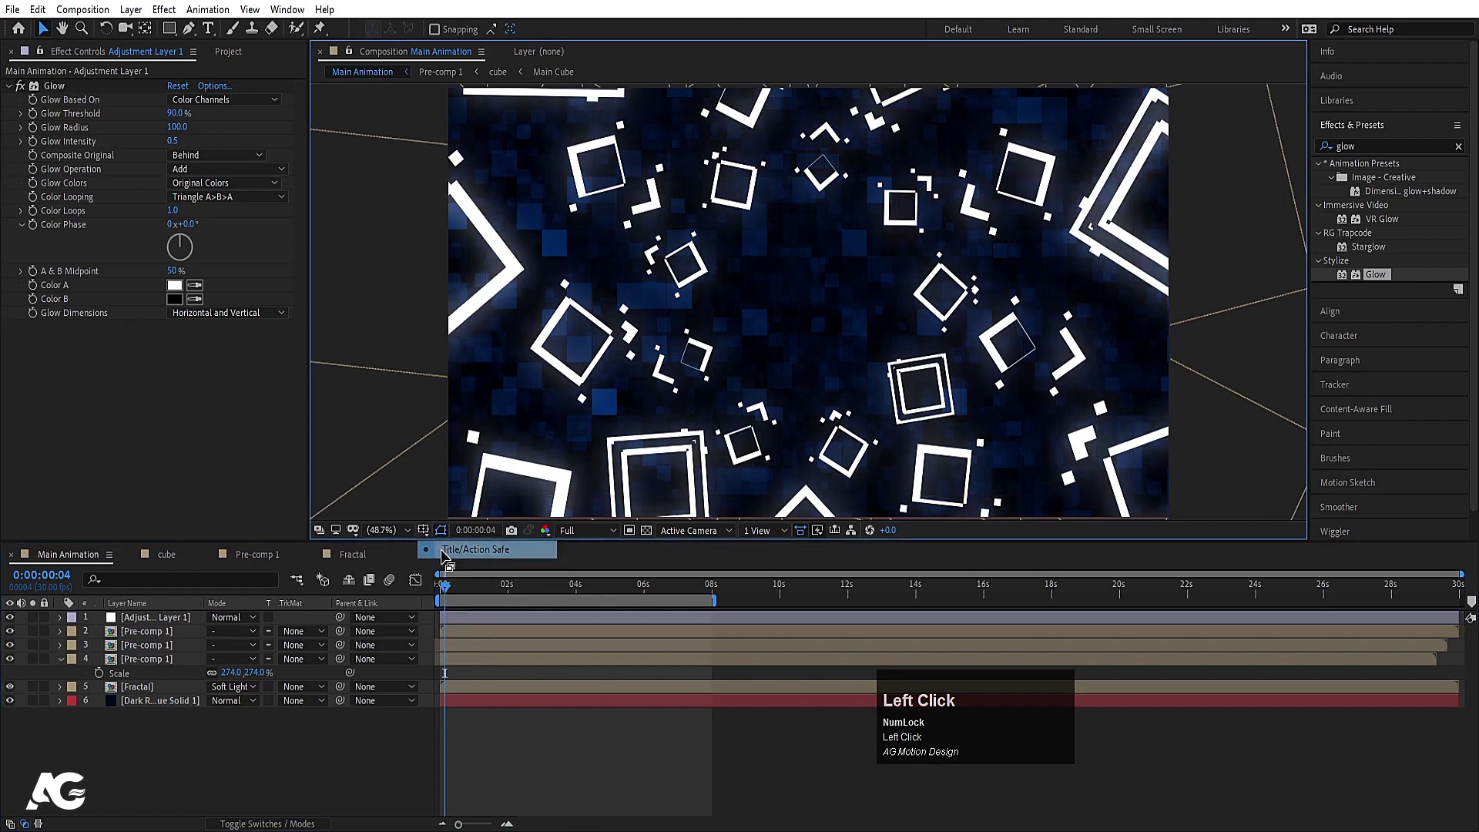
{"action": "key", "text": "space"}
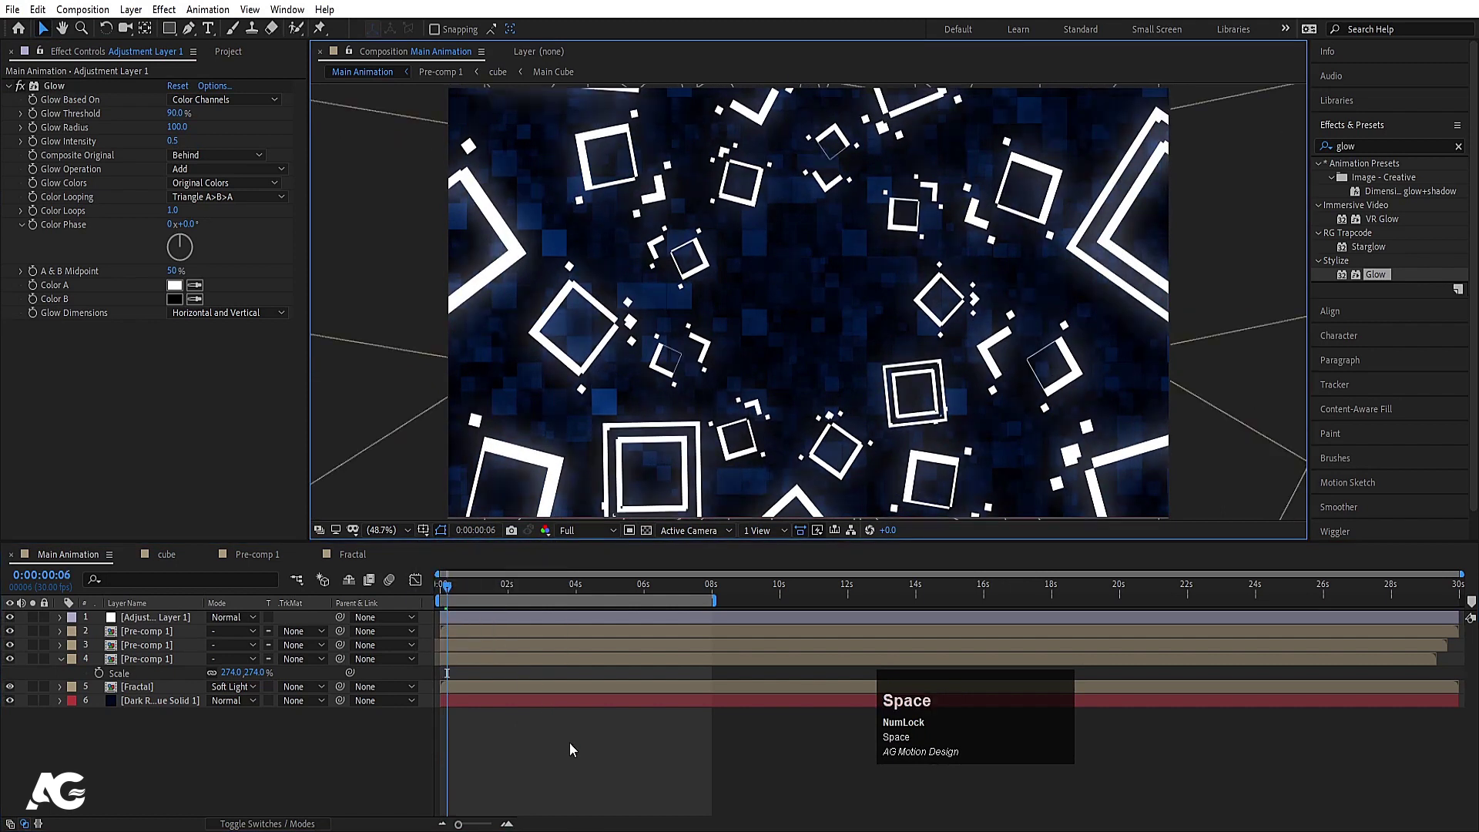
{"action": "left_click", "coordinate": [577, 748]}
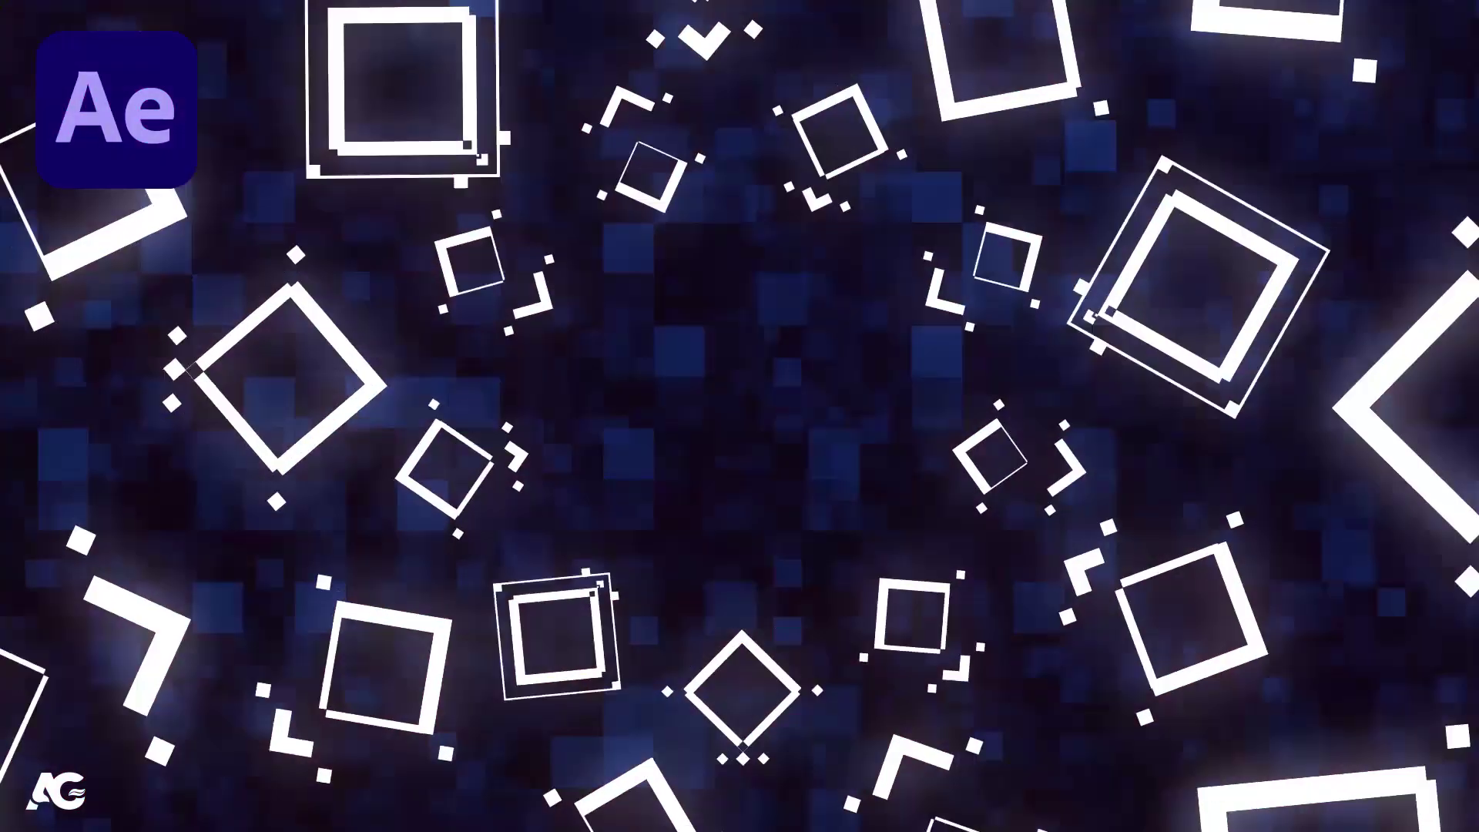